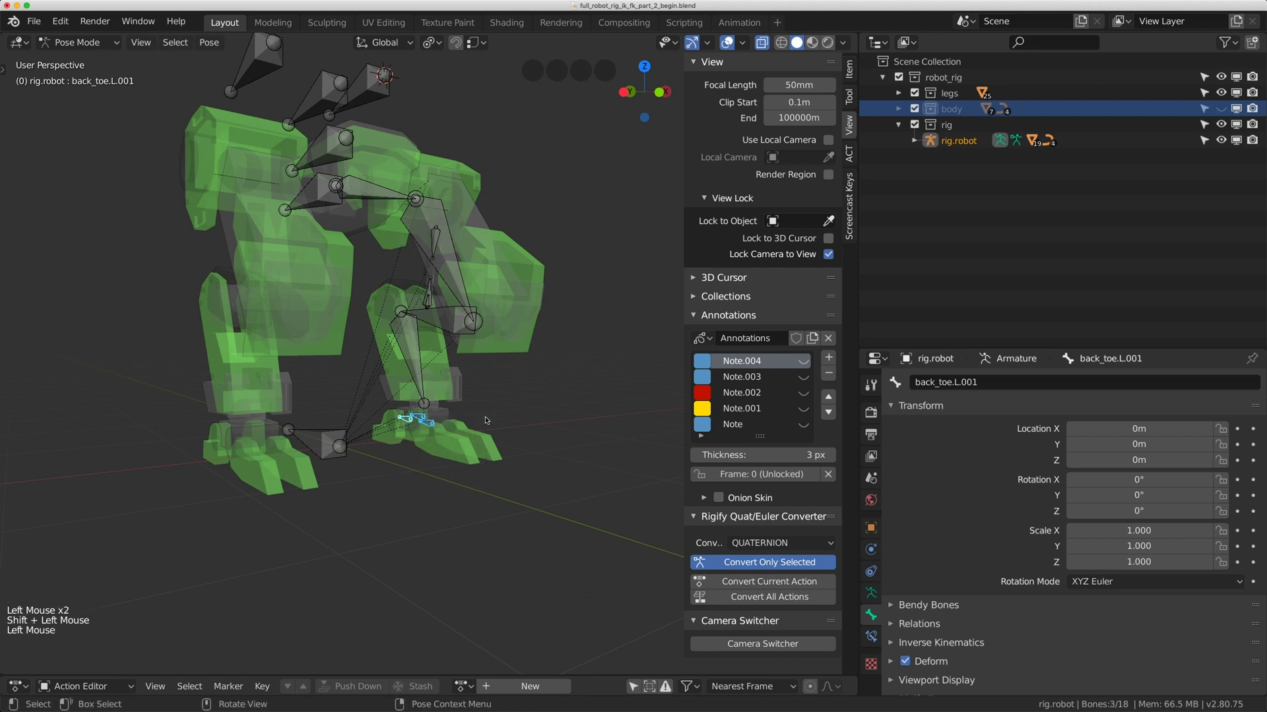
Select the other leg's mesh pieces in Object Mode and hide them.
middle_click(446, 189)
middle_click(440, 217)
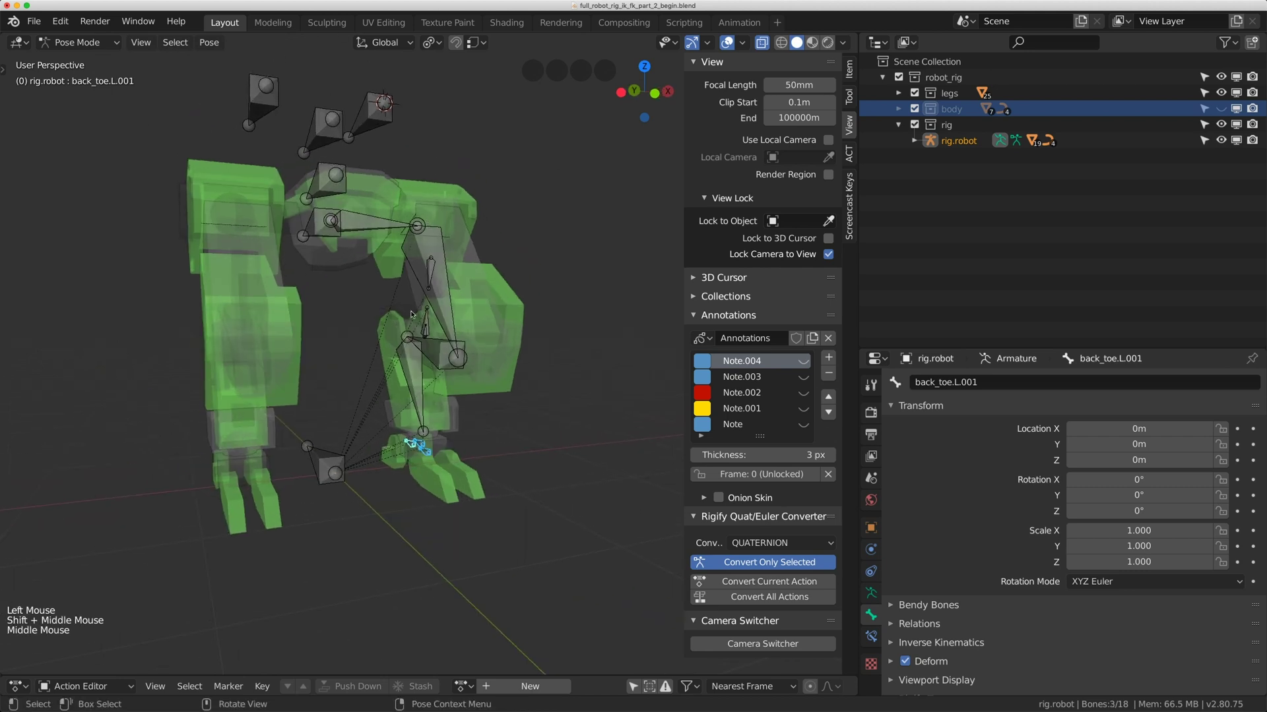
left_click(405, 225)
left_click(445, 231)
left_click(369, 227)
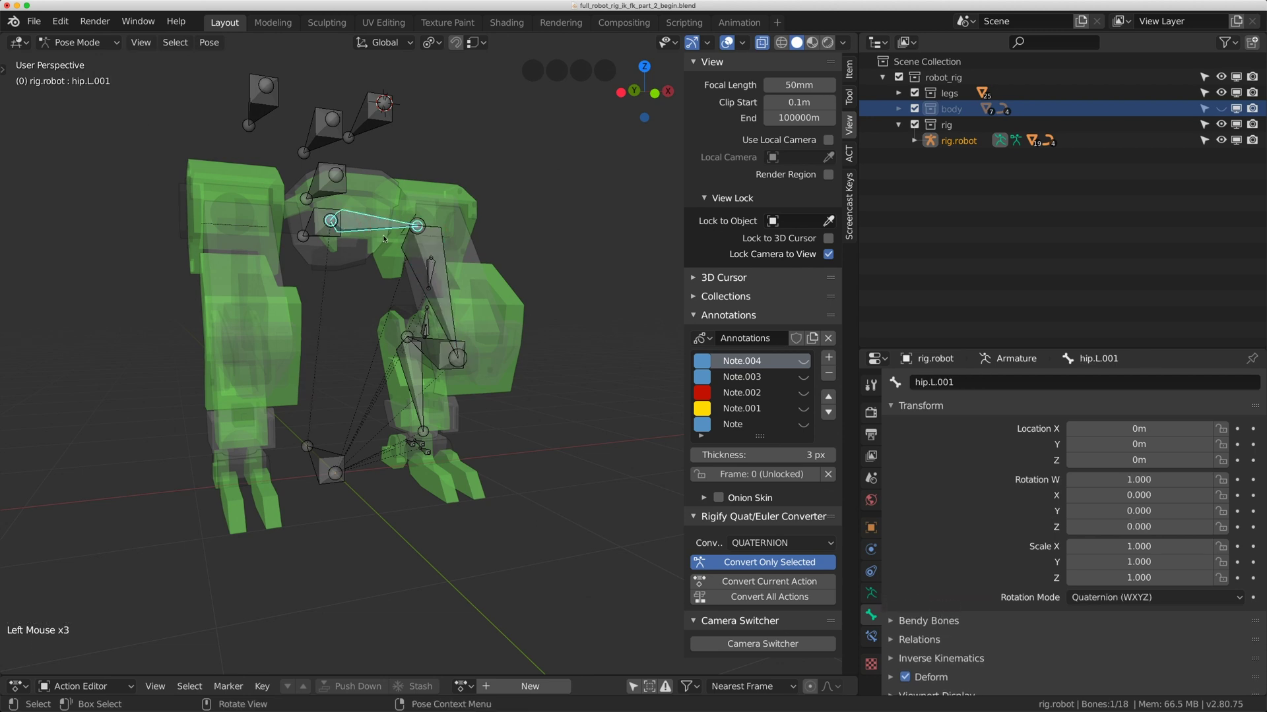
middle_click(298, 250)
key("KP_1")
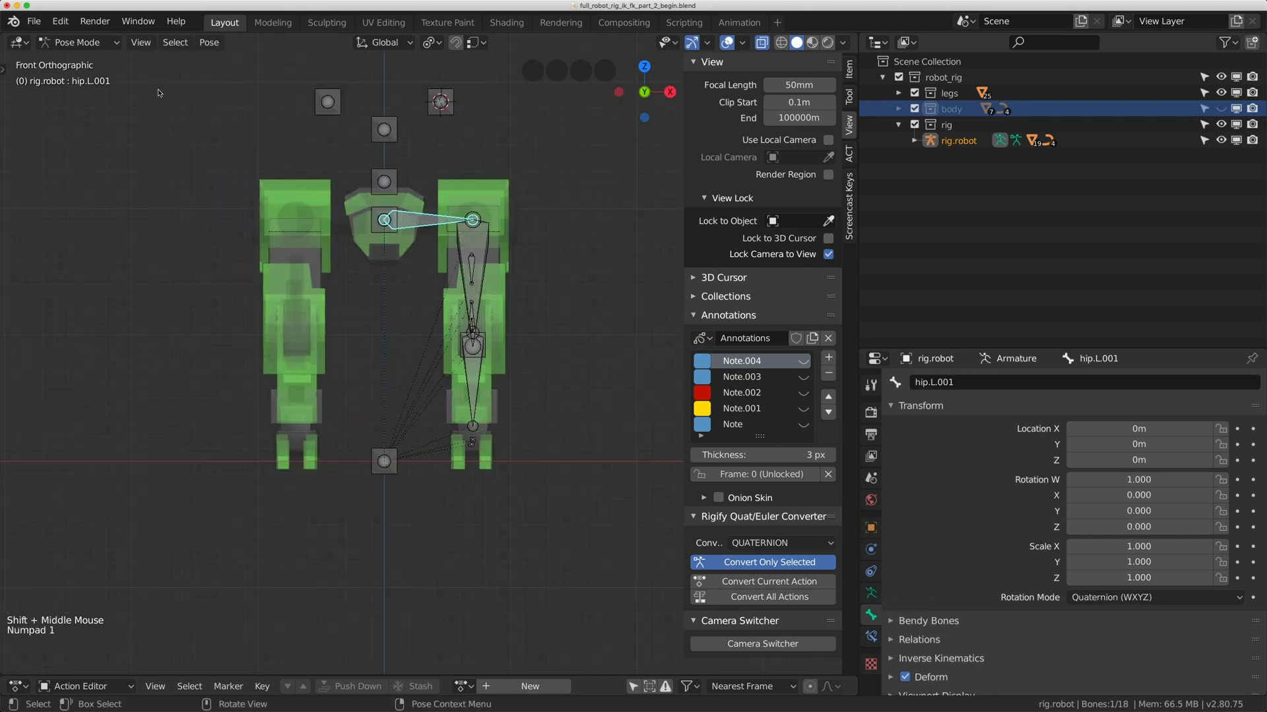
left_click(86, 44)
left_click(178, 157)
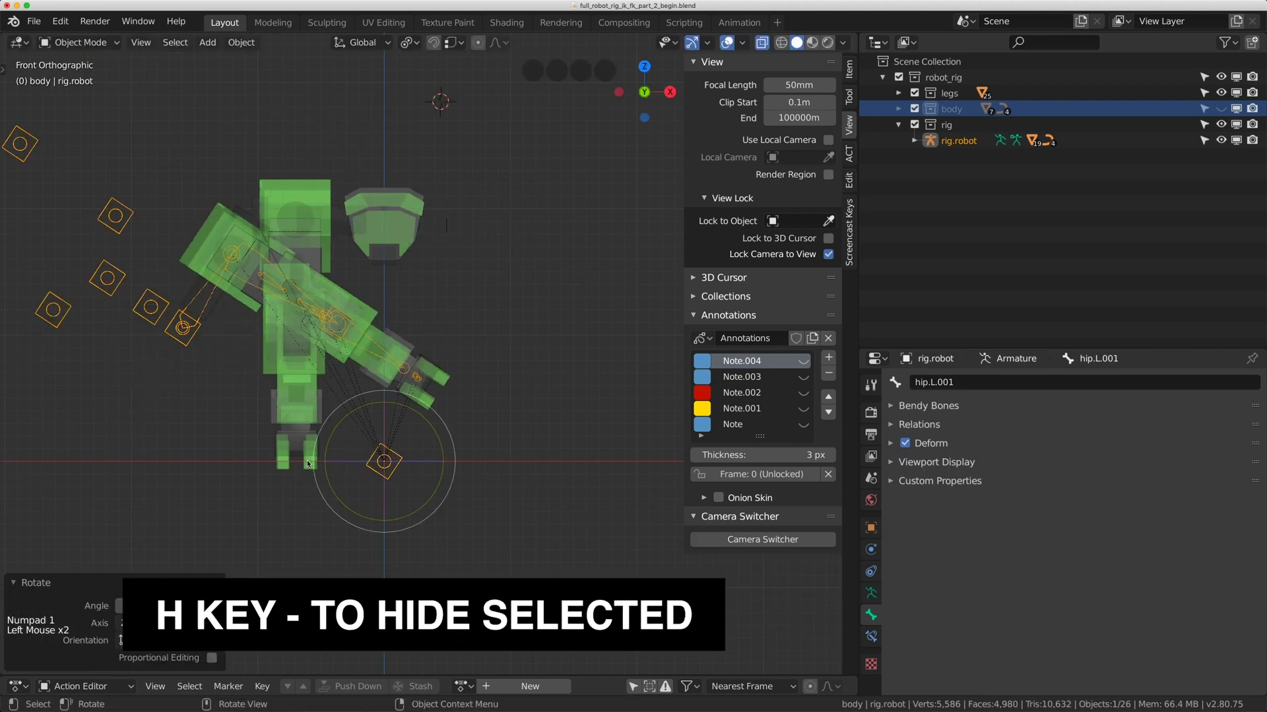
key("alt+r")
key("alt+g")
left_click(279, 222)
key("b")
key("h")
Hide the remaining leg pieces such as hip_holder.L.001 so only one leg shows.
middle_click(291, 268)
middle_click(292, 271)
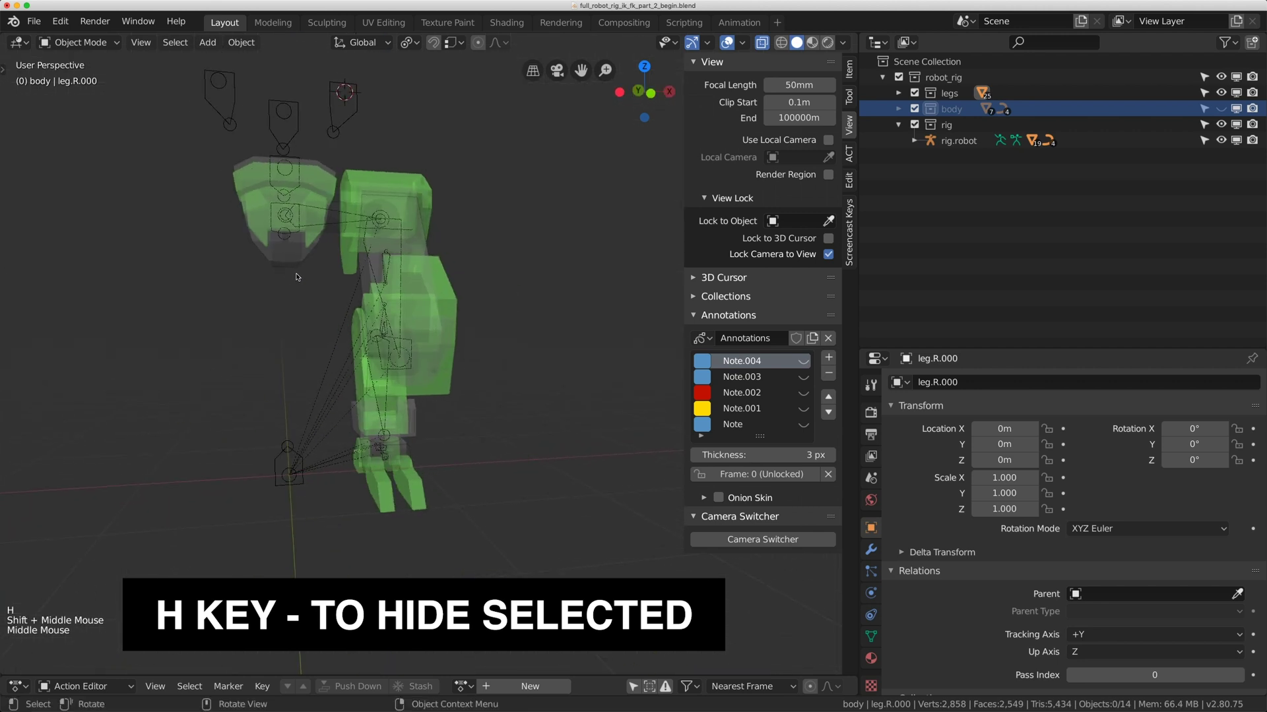
left_click(301, 259)
middle_click(313, 273)
middle_click(316, 281)
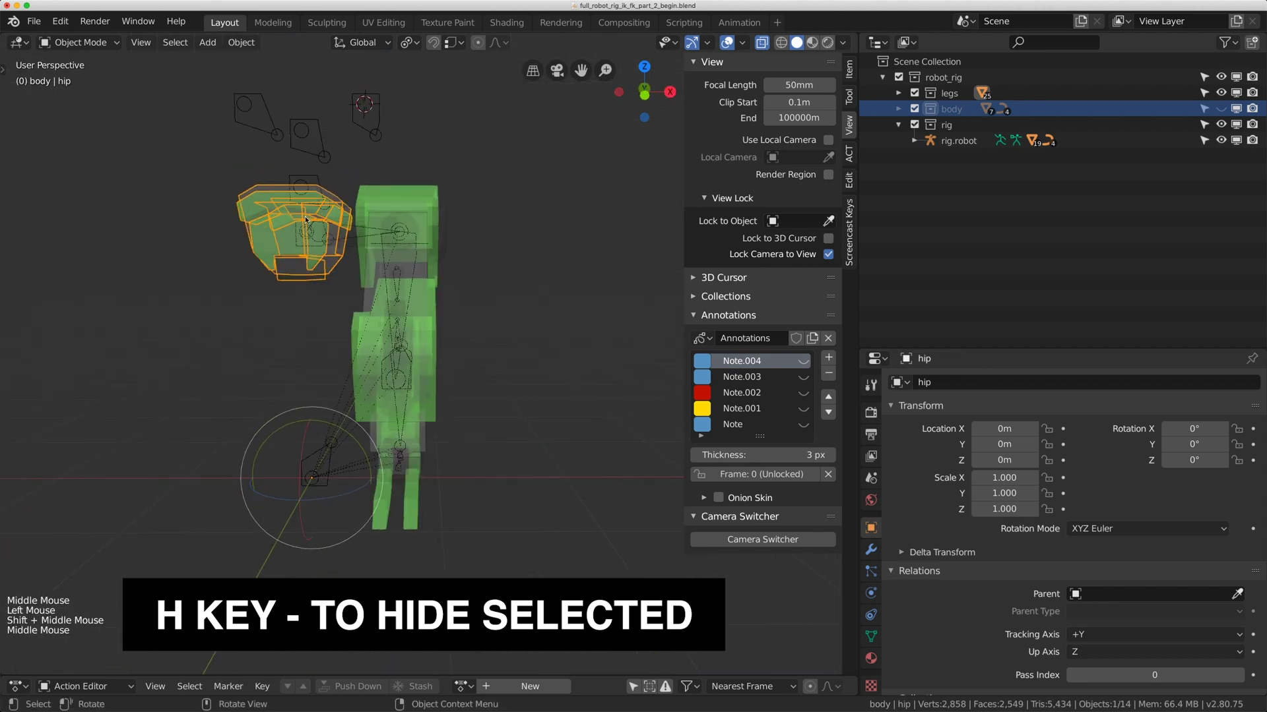
key("h")
middle_click(340, 262)
left_click(348, 210)
middle_click(344, 238)
middle_click(344, 246)
scroll("up", 3)
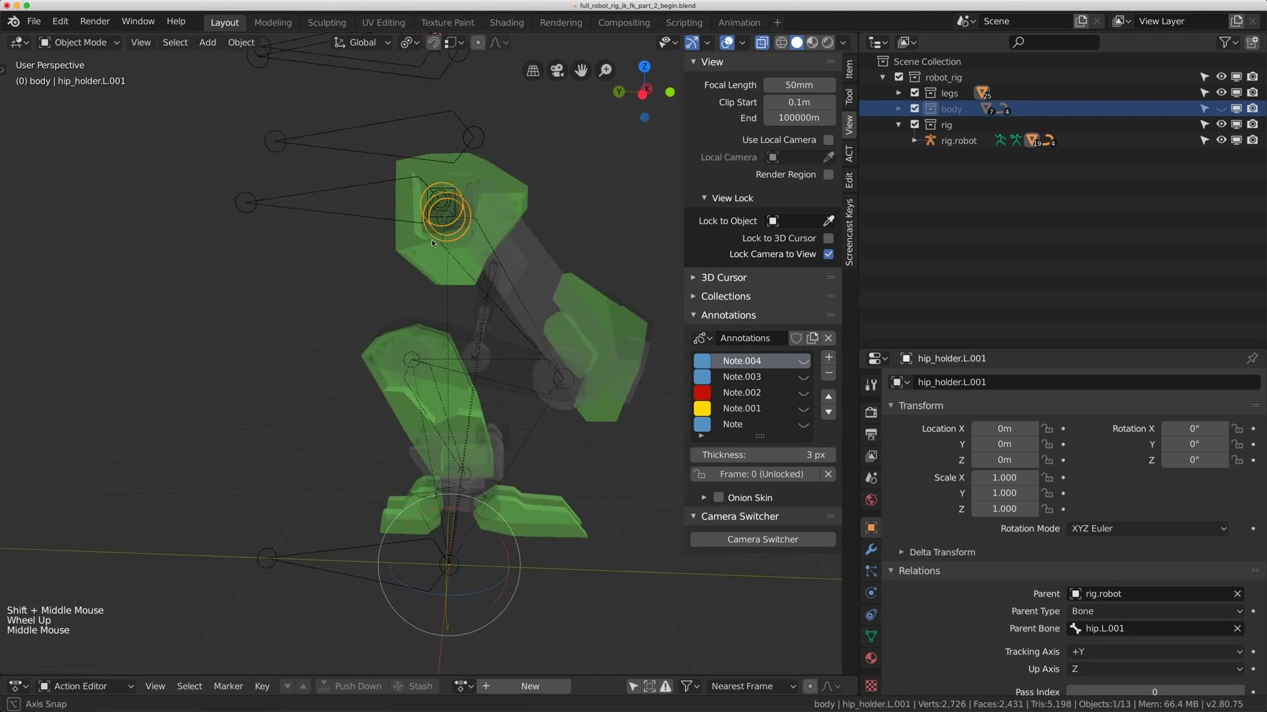
middle_click(447, 259)
scroll("up", 3)
Switch the rig to Pose Mode and select the piston_deform.L.001 bone ready for constraints.
left_click(478, 362)
left_click(478, 368)
left_click(477, 366)
left_click(477, 364)
left_click(351, 367)
left_click(465, 401)
left_click(465, 403)
left_click(425, 280)
left_click(448, 236)
key("ctrl+Tab")
left_click(449, 234)
key("KP_3")
scroll("up", 3)
left_click(441, 331)
middle_click(444, 266)
left_click(445, 376)
left_click(405, 185)
Add a Damped Track constraint on piston_deform.L.001 targeting piston_deform.L.003.
key("ctrl+shift+c")
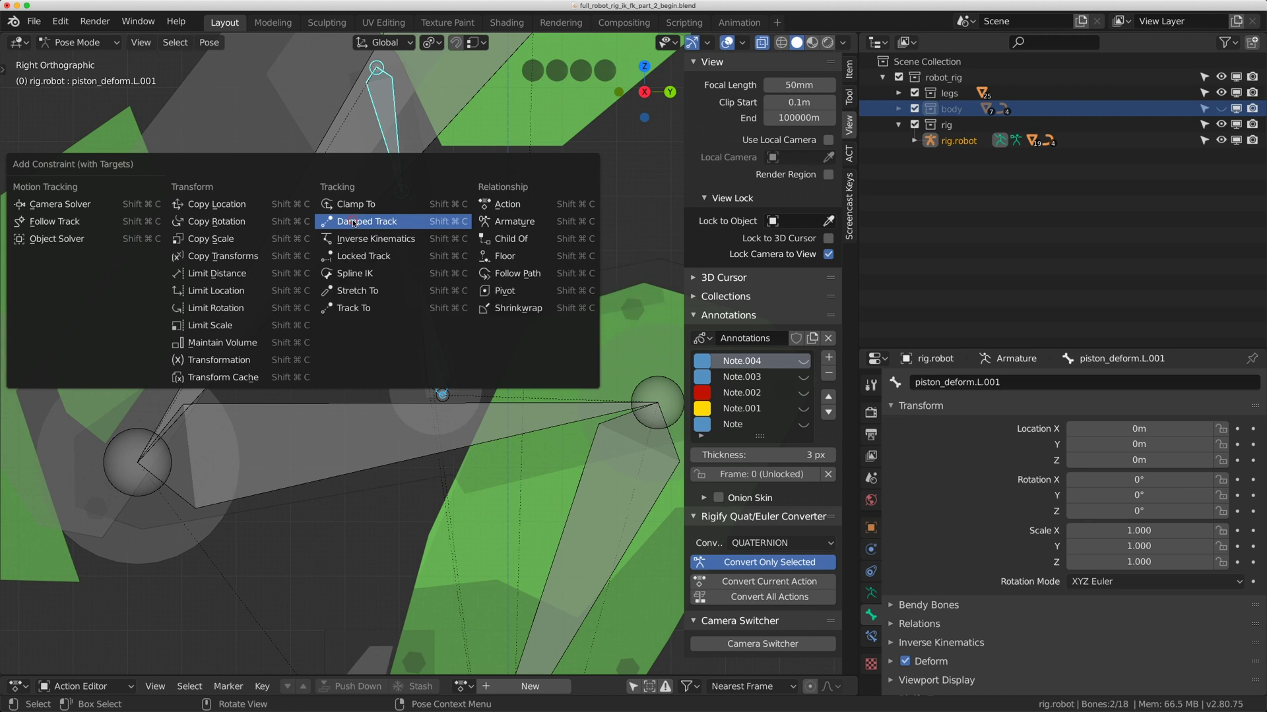
left_click(878, 632)
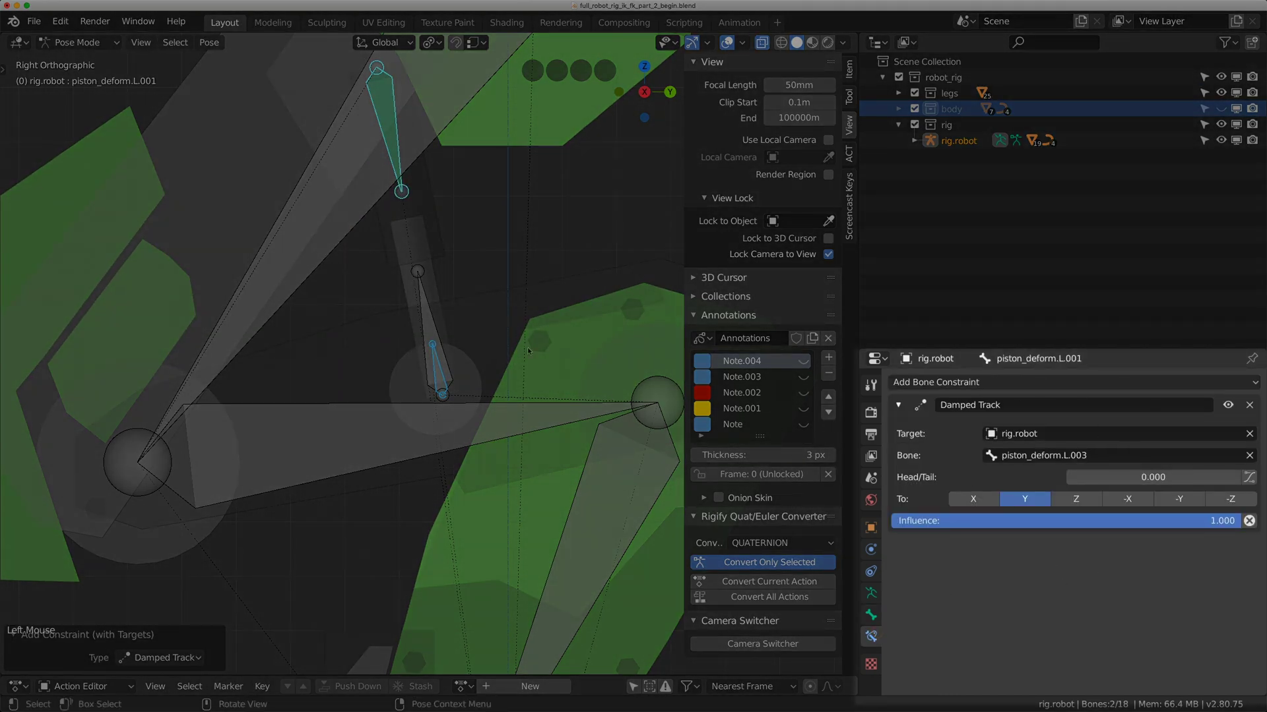
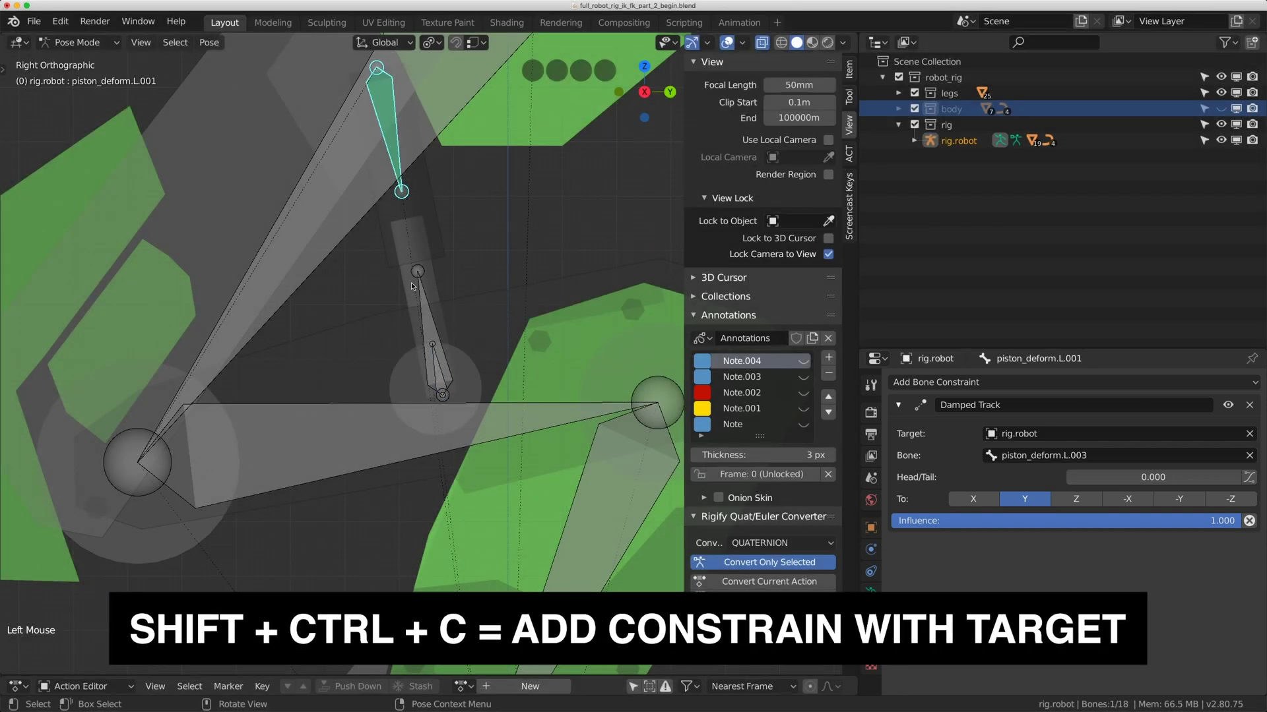
left_click(429, 296)
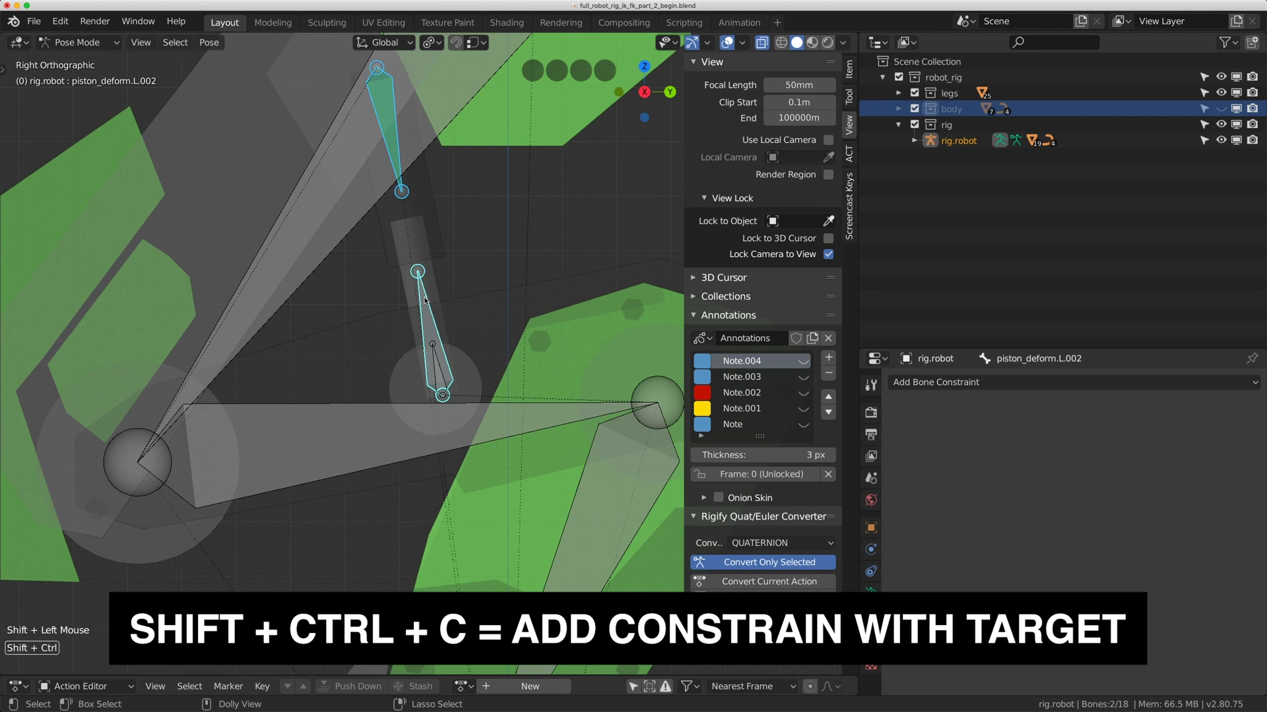
Add a Damped Track constraint on piston_deform.L.002 aimed back at the first piston.
key("ctrl+shift+c")
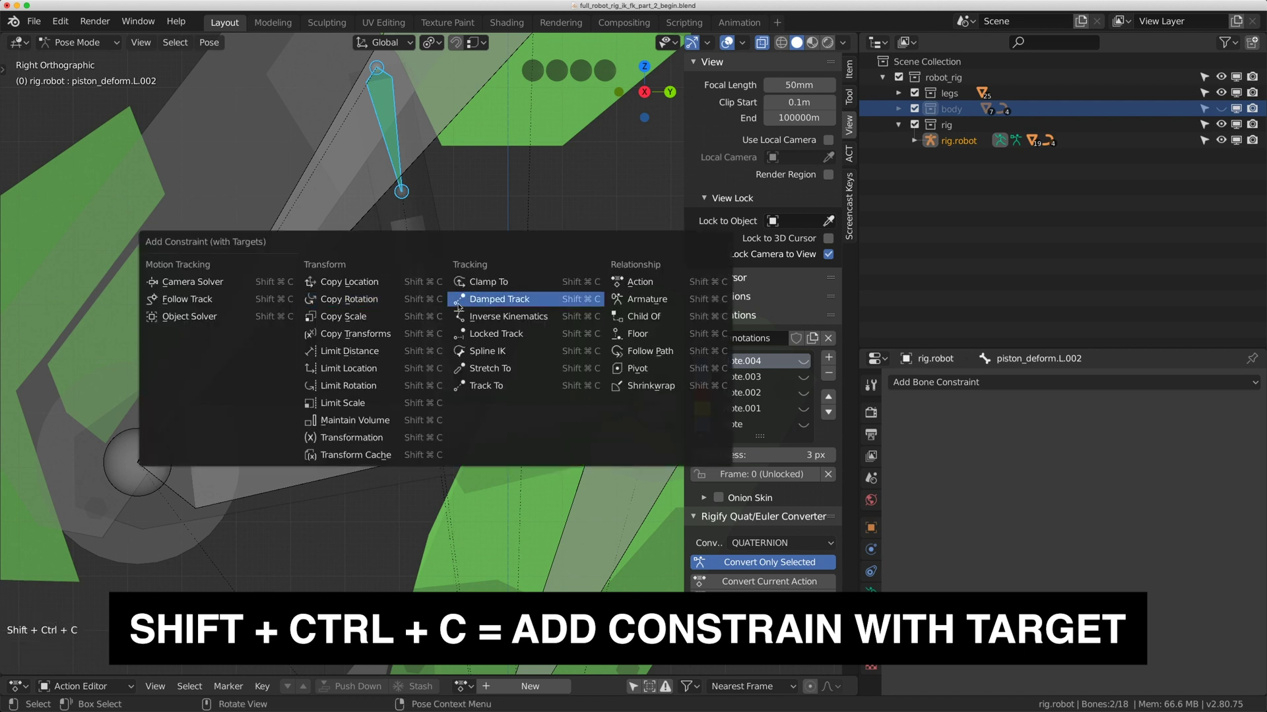
scroll("down", 3)
left_click(396, 415)
scroll("down", 3)
Test-rotate leg_deform.L.002 and check the piston meshes' parenting in Object Mode.
middle_click(426, 368)
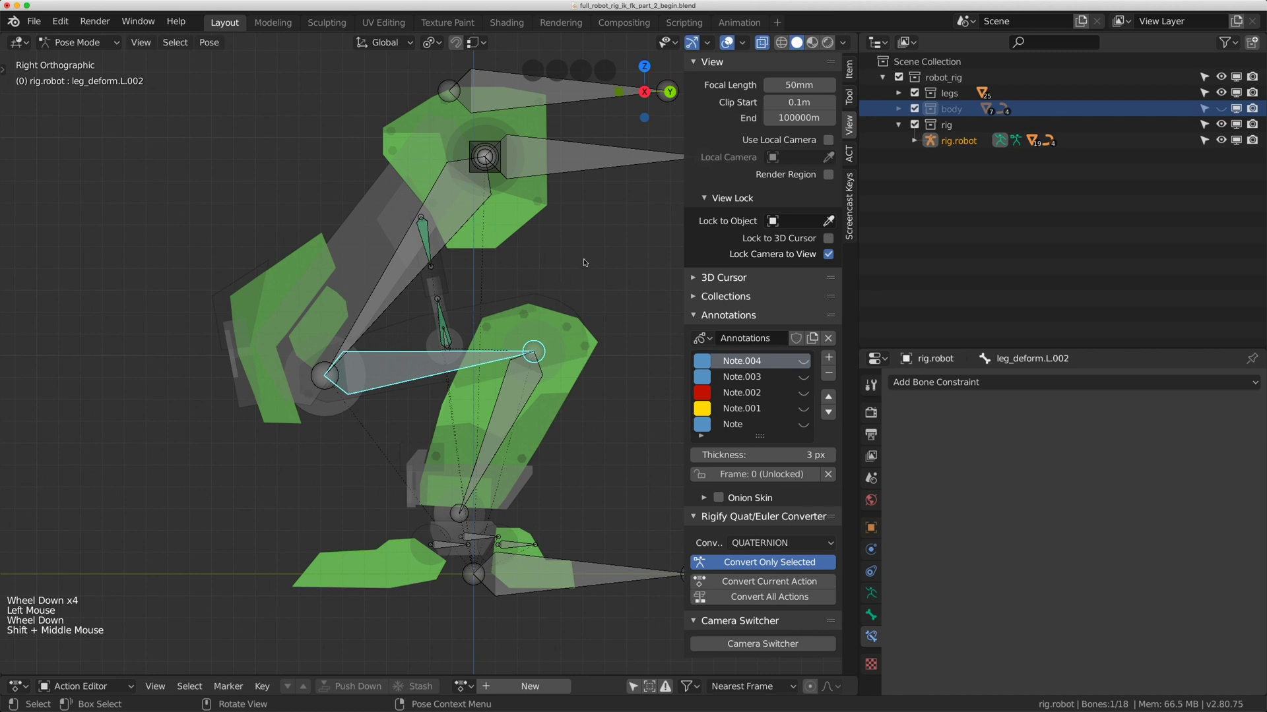
key("r")
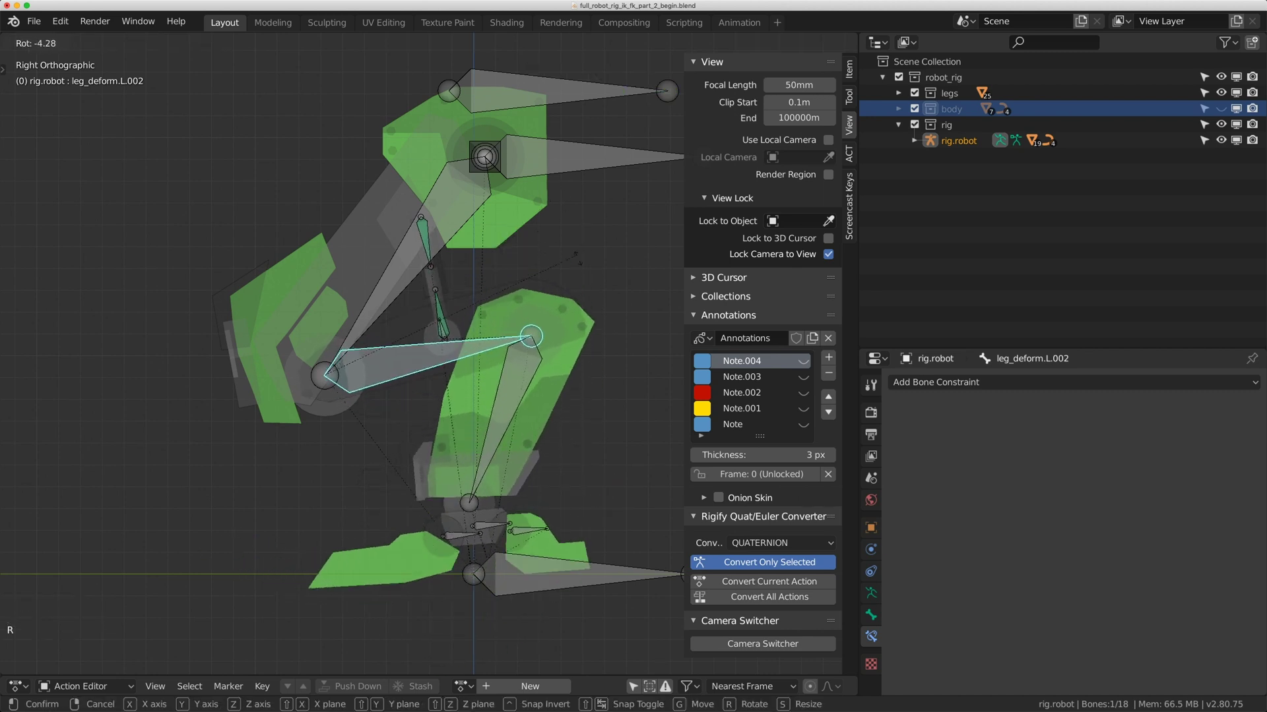
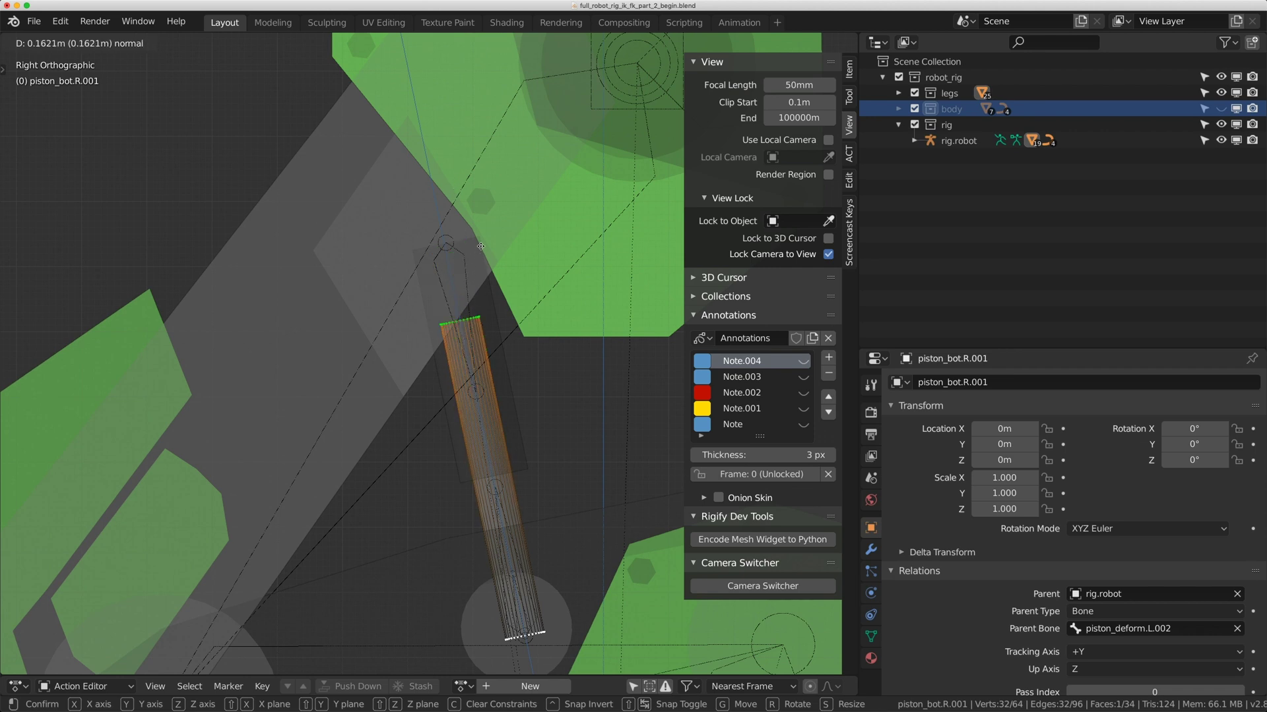
scroll("down", 3)
key("Tab")
left_click(413, 471)
middle_click(417, 456)
scroll("down", 3)
left_click(360, 40)
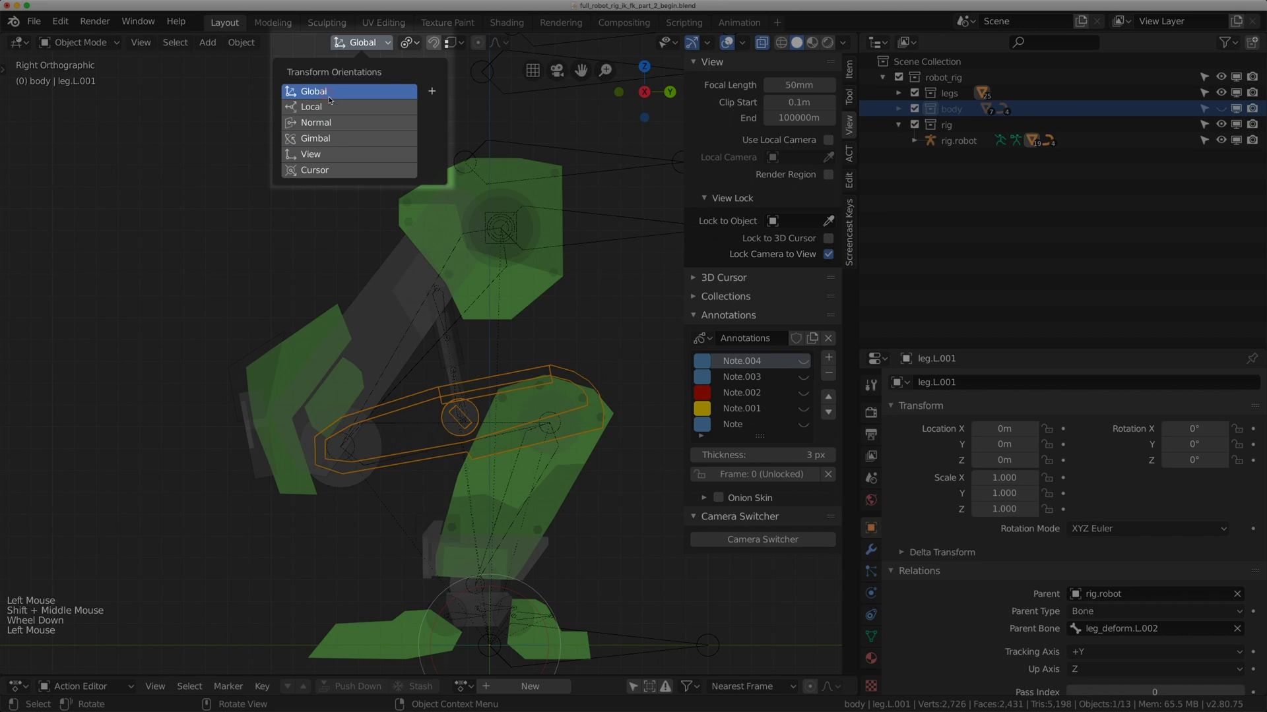
left_click(401, 424)
middle_click(419, 385)
left_click(81, 44)
Rotate the leg deform bone again to confirm the rig follows, then clear the test rotation.
left_click(441, 373)
key("r")
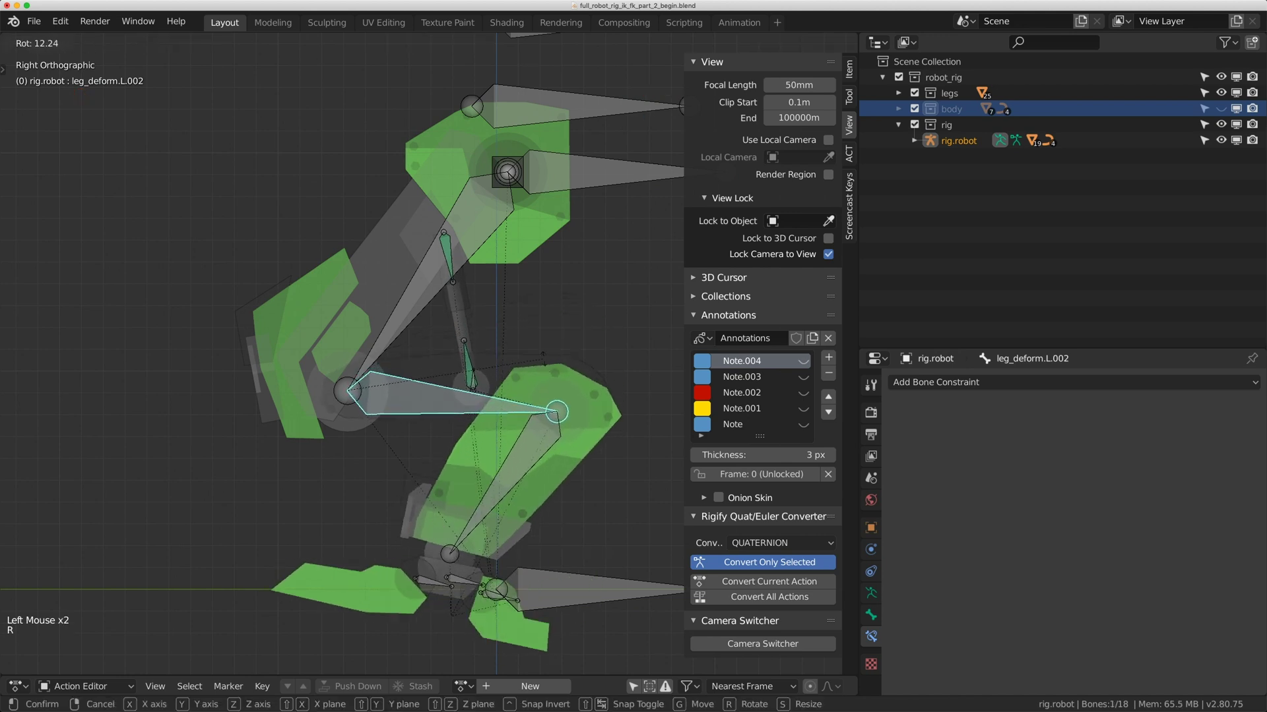
middle_click(580, 333)
left_click(773, 45)
middle_click(453, 233)
key("r")
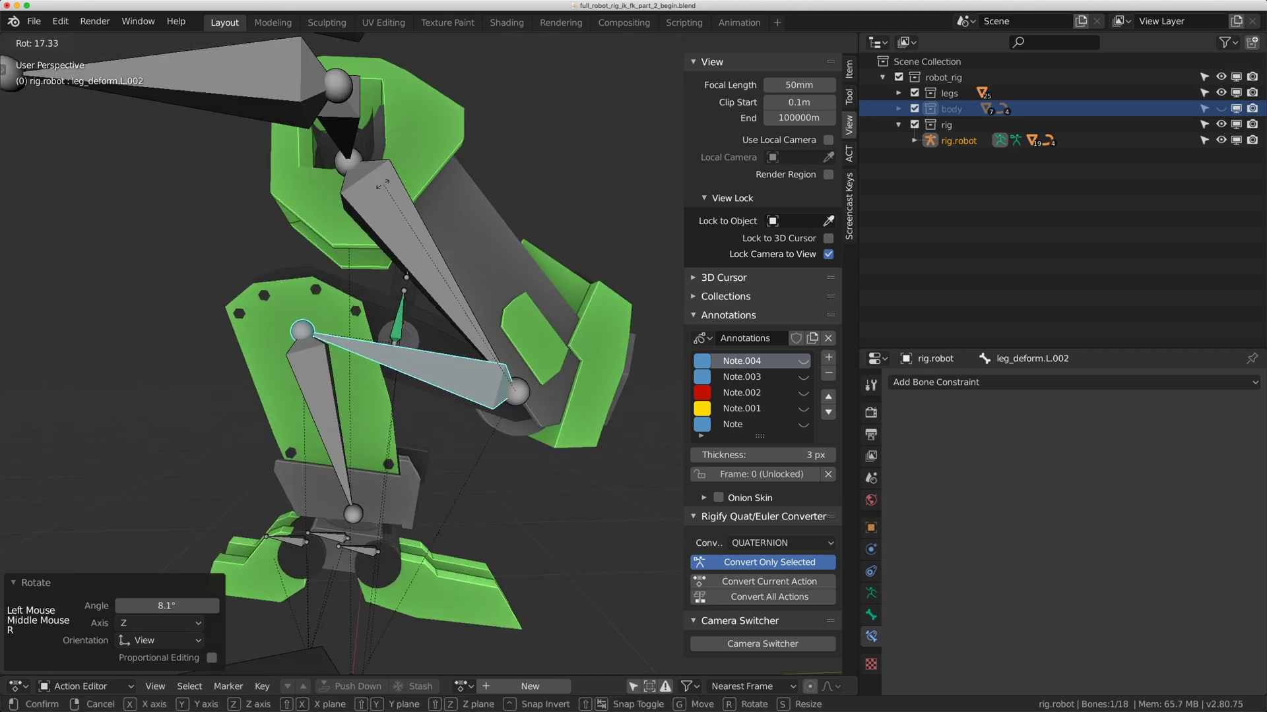
key("alt+r")
key("alt+g")
scroll("down", 3)
Select the leg's deform bones together, ending with leg_deform.L.003 active.
middle_click(452, 318)
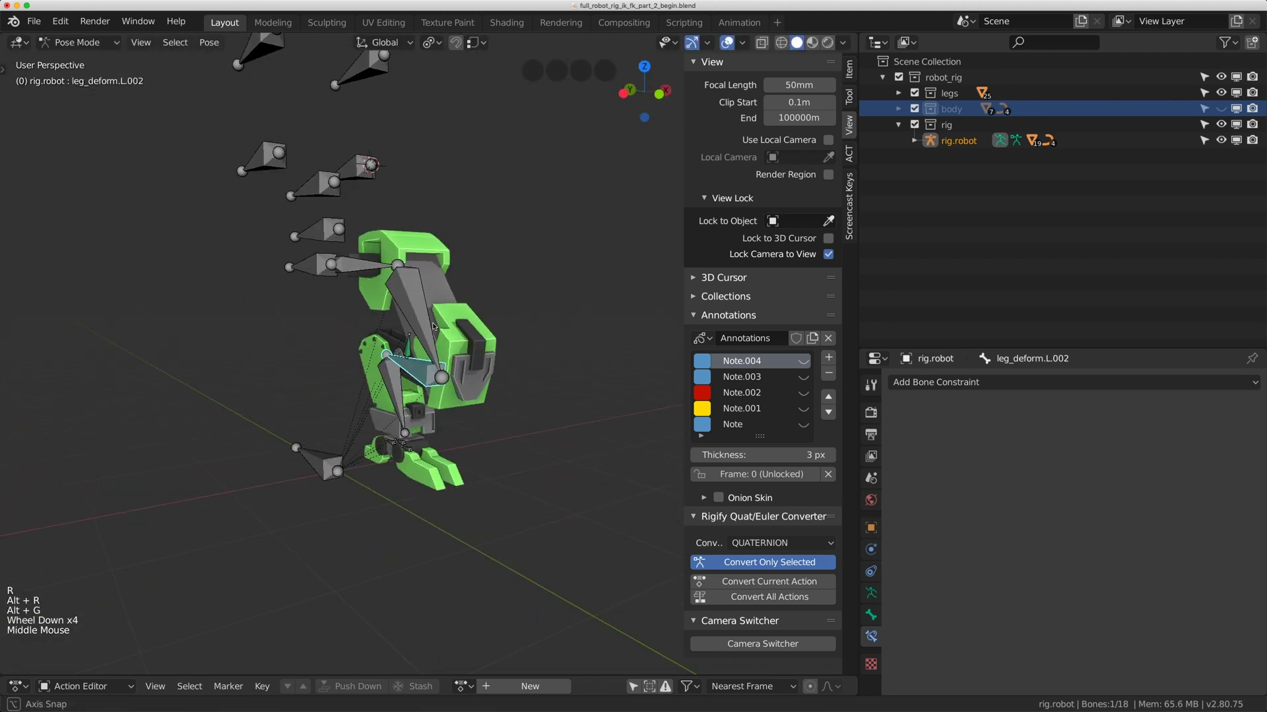
scroll("up", 3)
middle_click(476, 311)
scroll("down", 3)
scroll("up", 3)
middle_click(533, 309)
middle_click(479, 294)
middle_click(482, 295)
left_click(455, 262)
left_click(365, 202)
Create a bone group named deform in Armature properties and bring up its colour set choices.
left_click(424, 374)
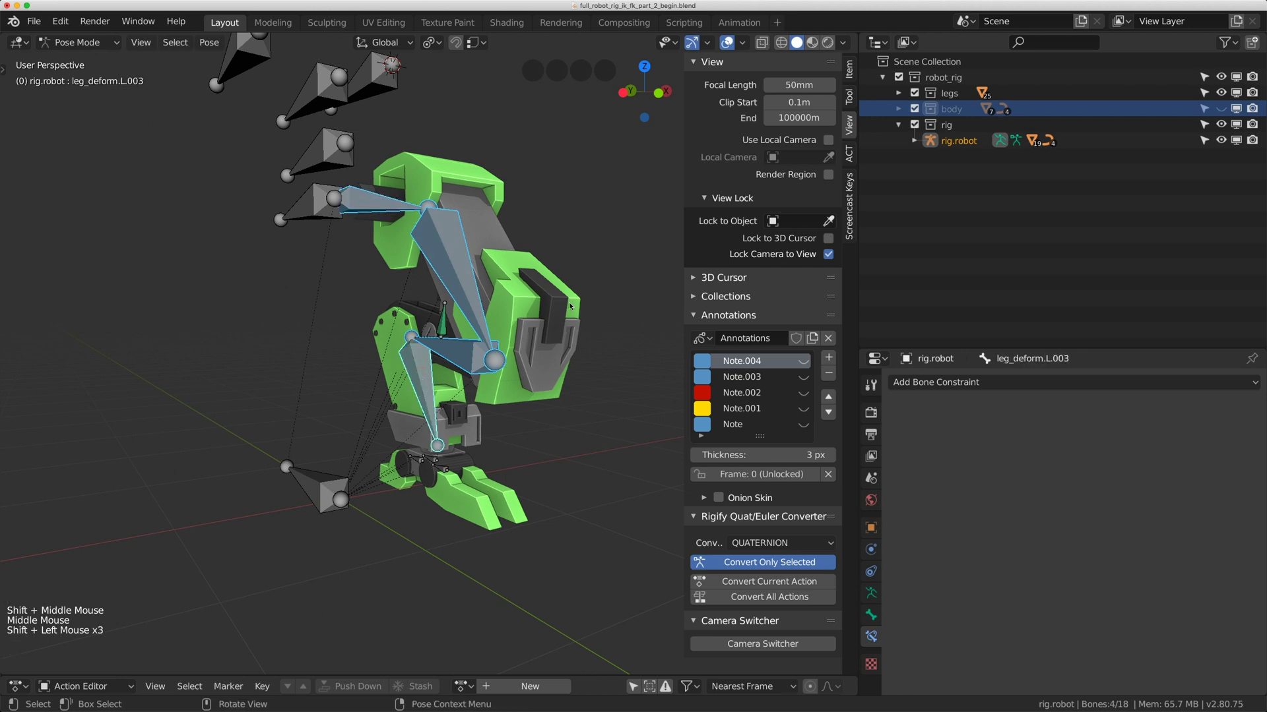
left_click(876, 599)
left_click(933, 597)
left_click(939, 544)
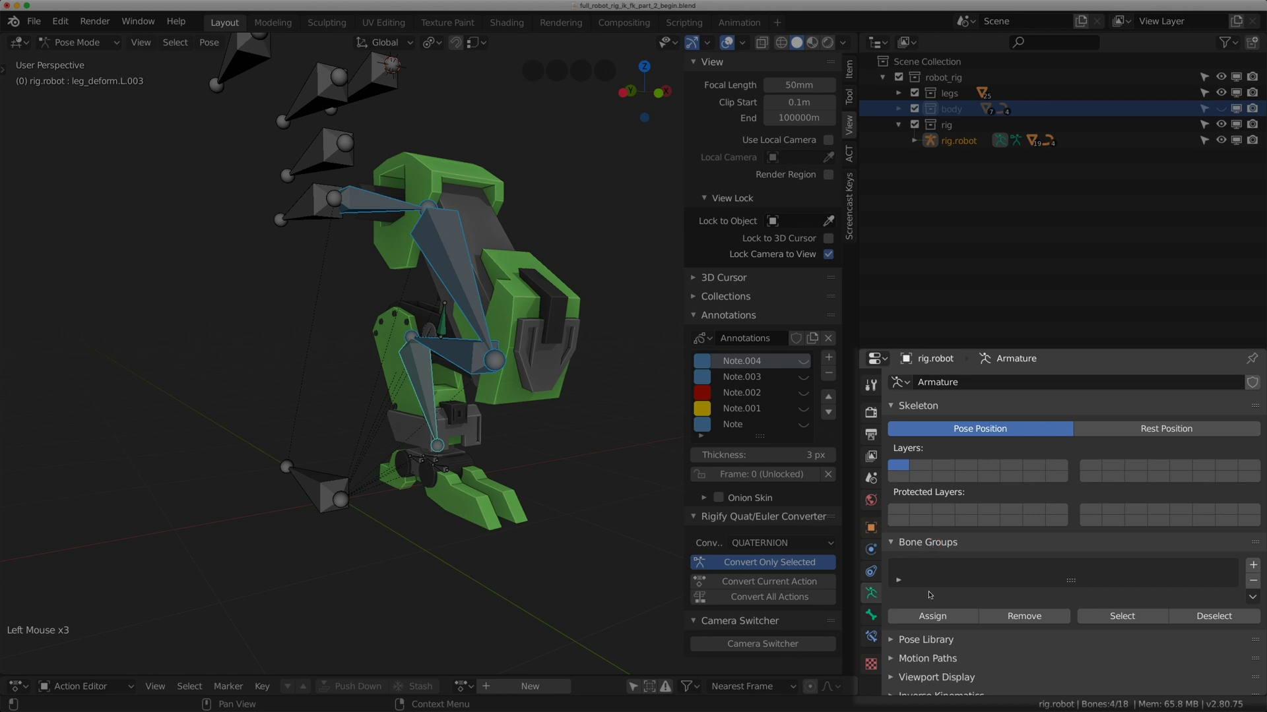
left_click(933, 620)
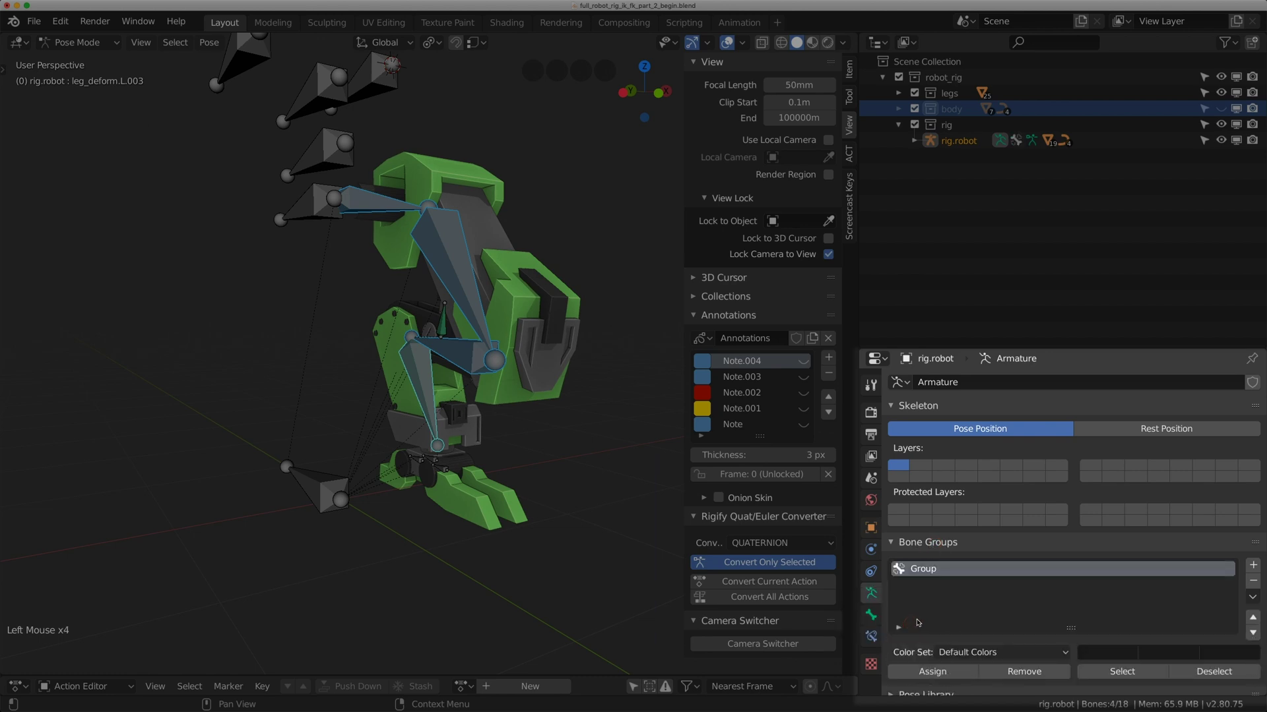
double_click(929, 570)
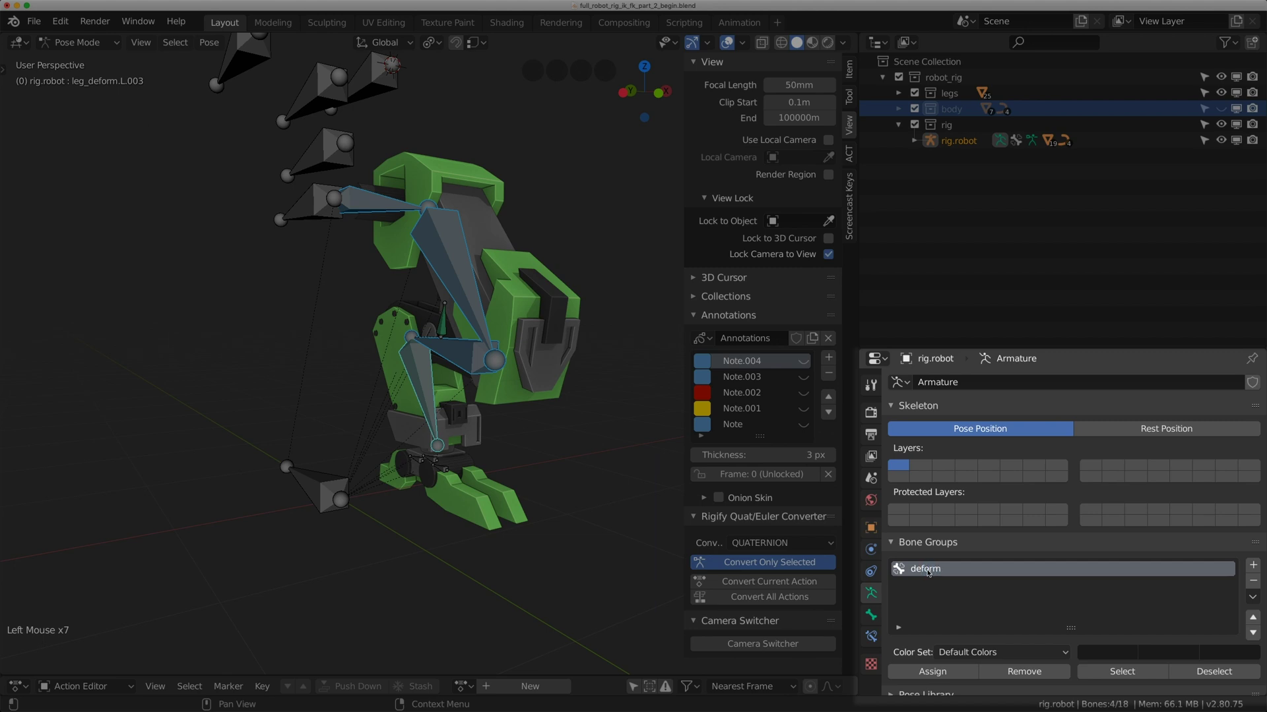
left_click(934, 670)
left_click(967, 657)
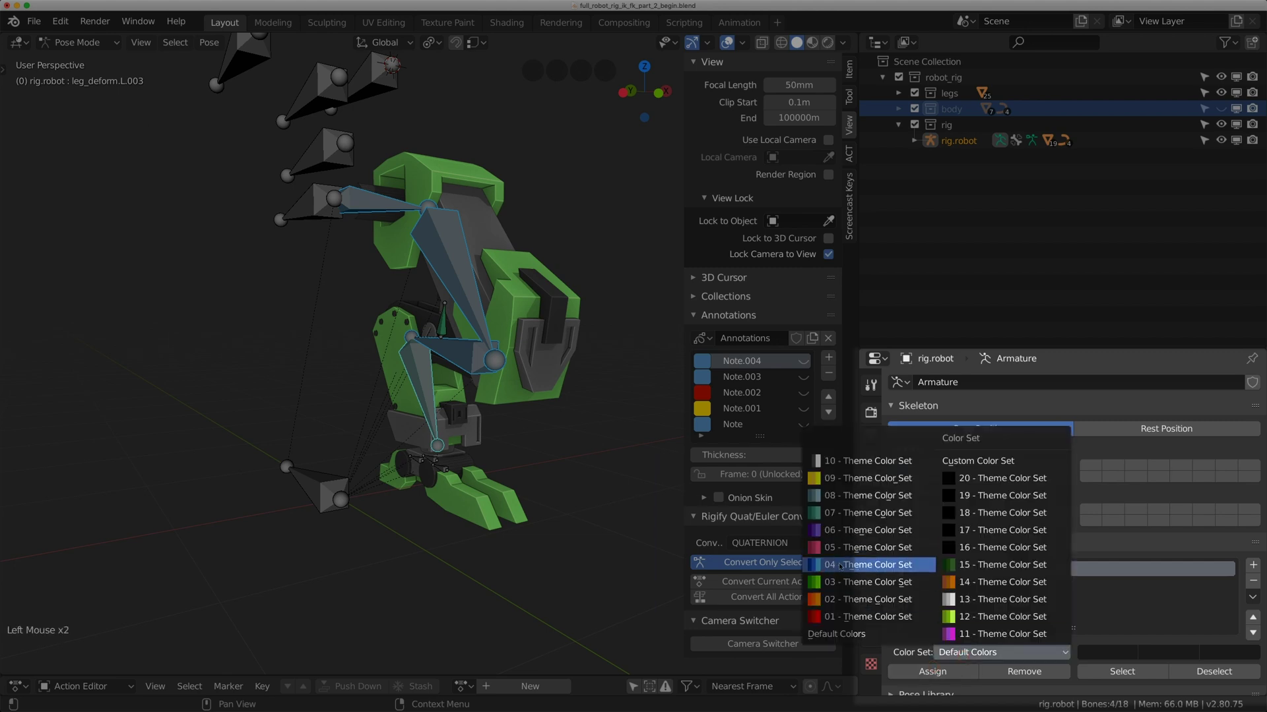
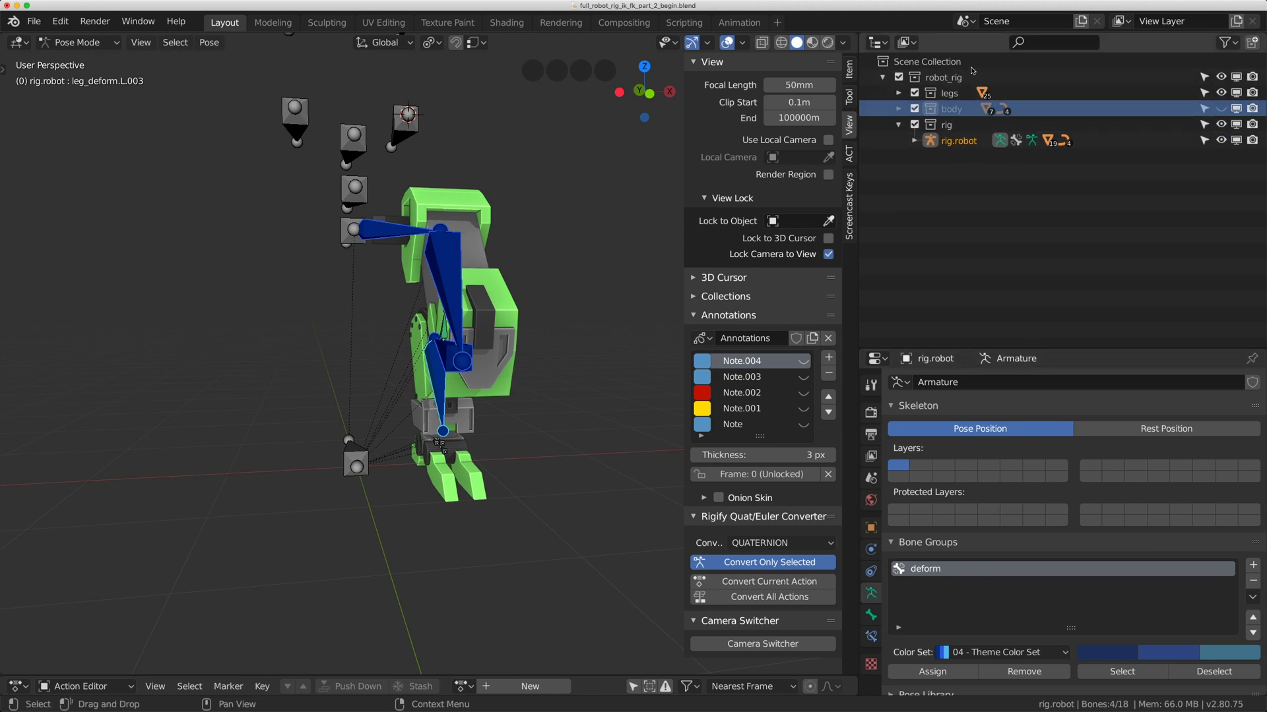
Send the selected blue deform leg bones to bone layer 2 and display that layer alone.
middle_click(530, 289)
left_click(432, 266)
left_click(390, 229)
double_click(445, 358)
left_click(419, 373)
middle_click(458, 249)
key("g")
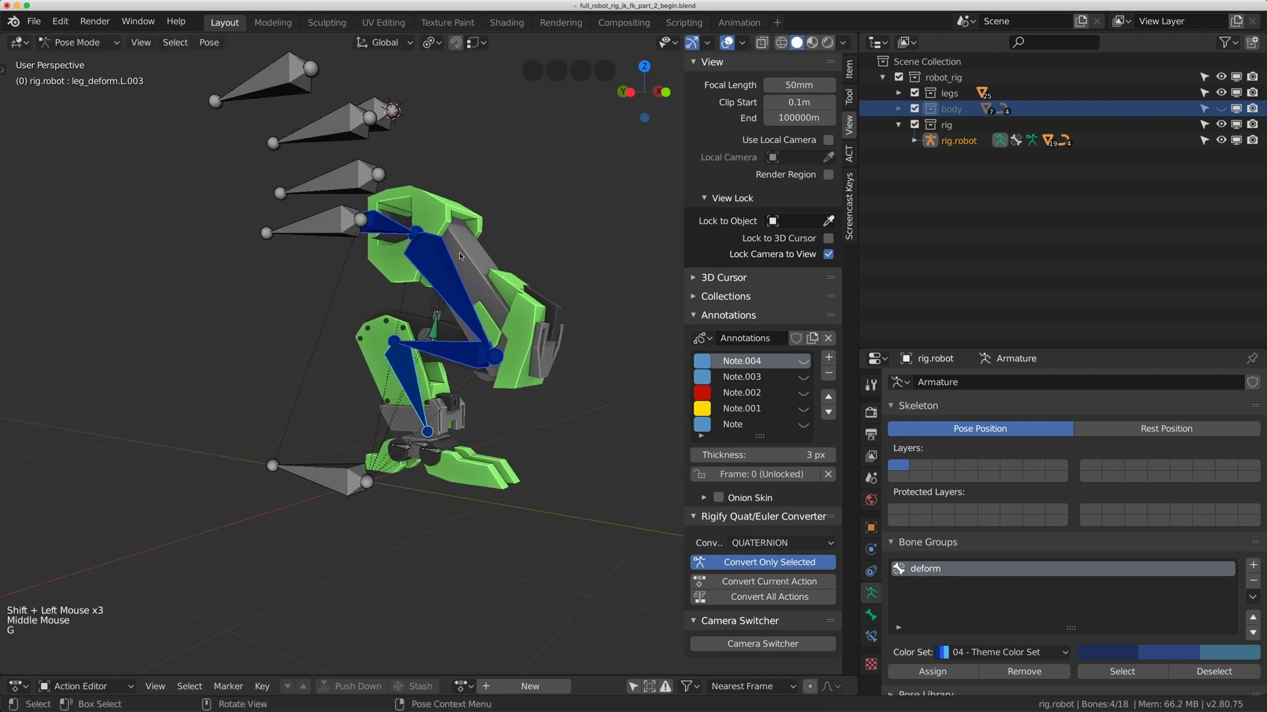
key("m")
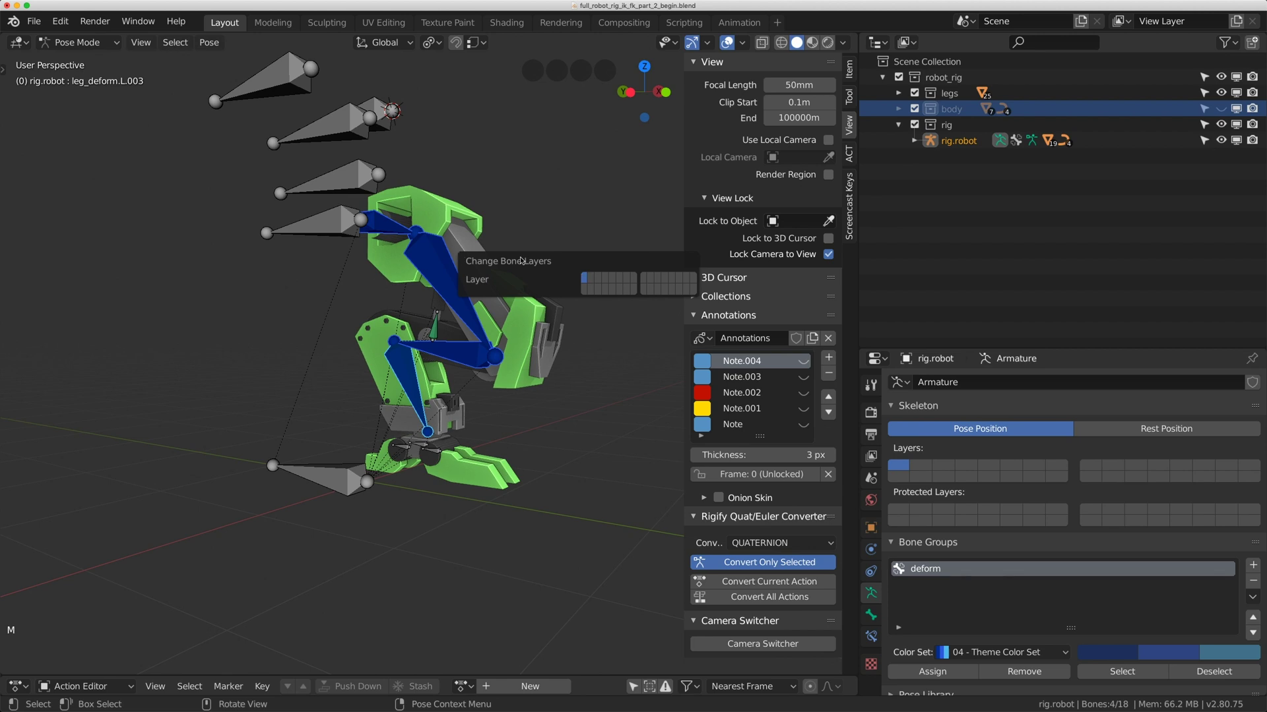
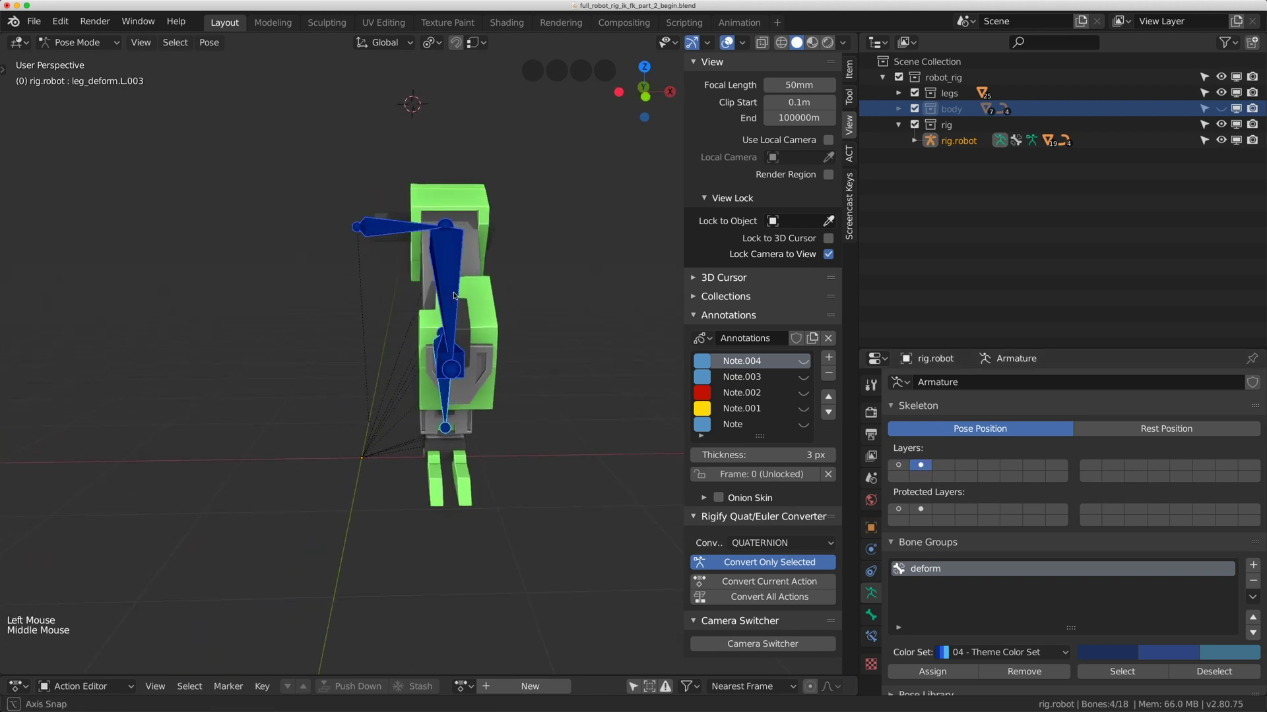
scroll("up", 3)
scroll("down", 3)
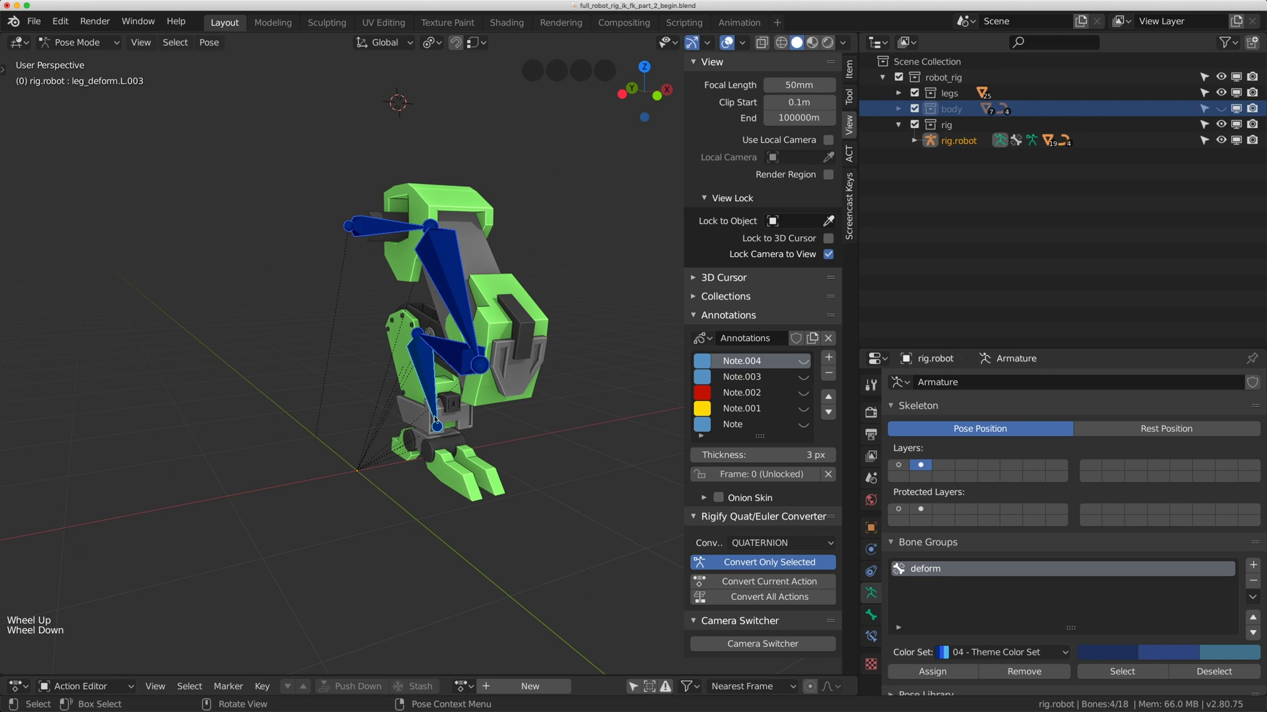
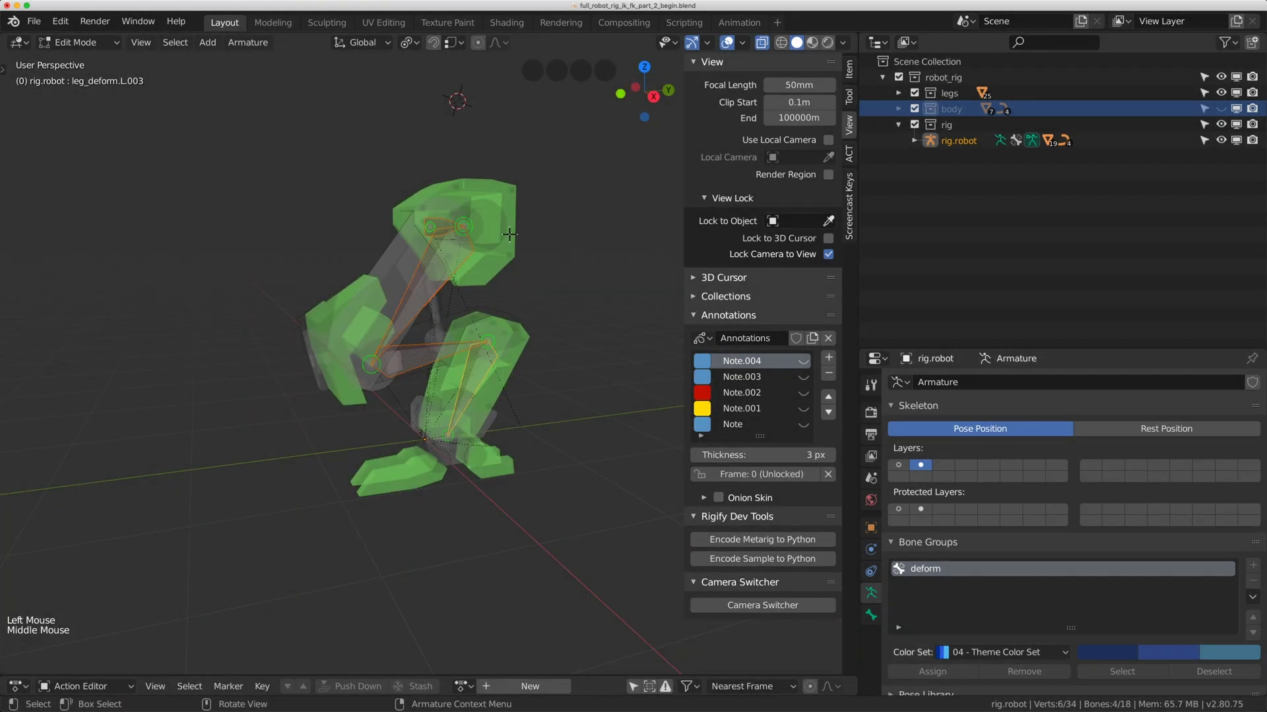
Duplicate the deform leg bones in place and move the copies to bone layer 3.
key("shift+d")
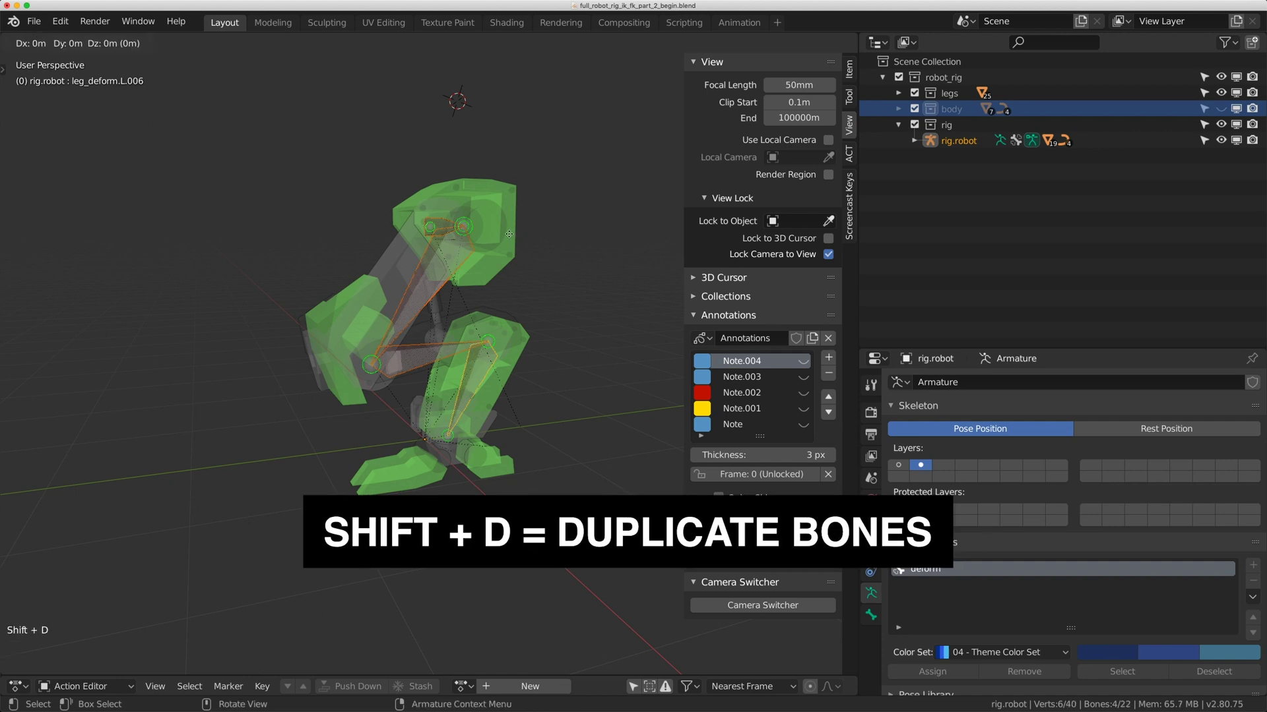
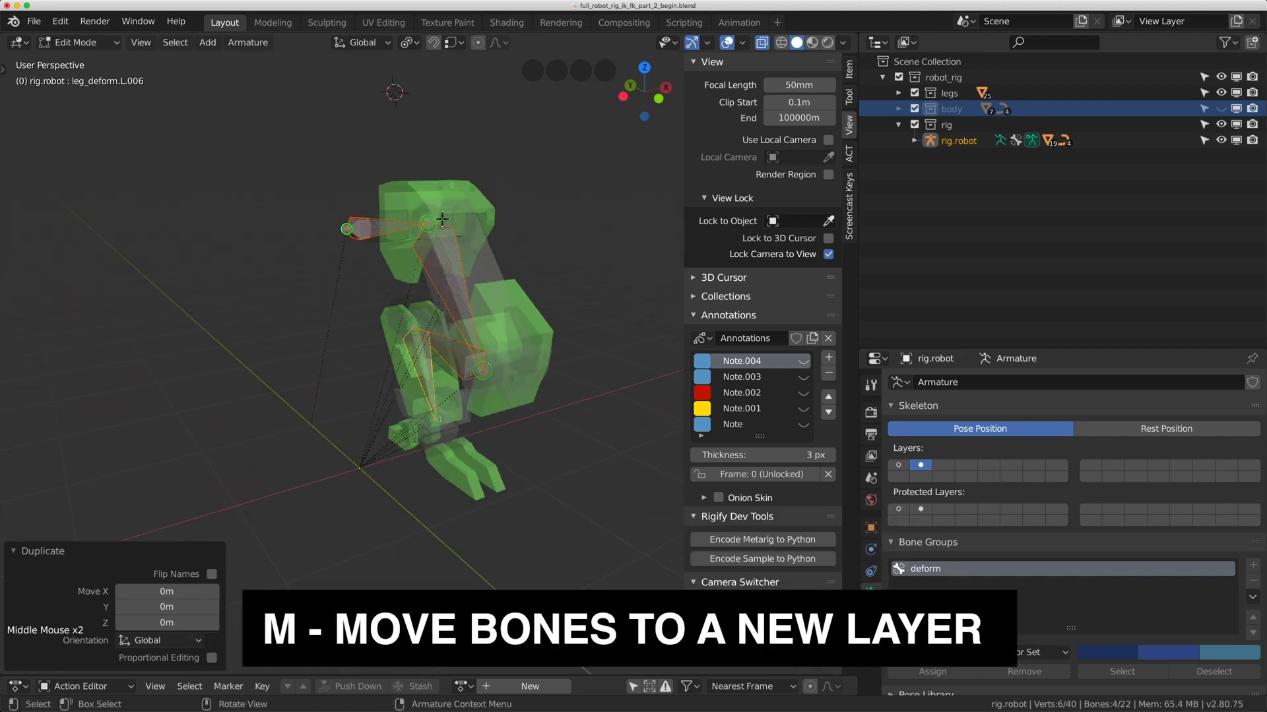
key("m")
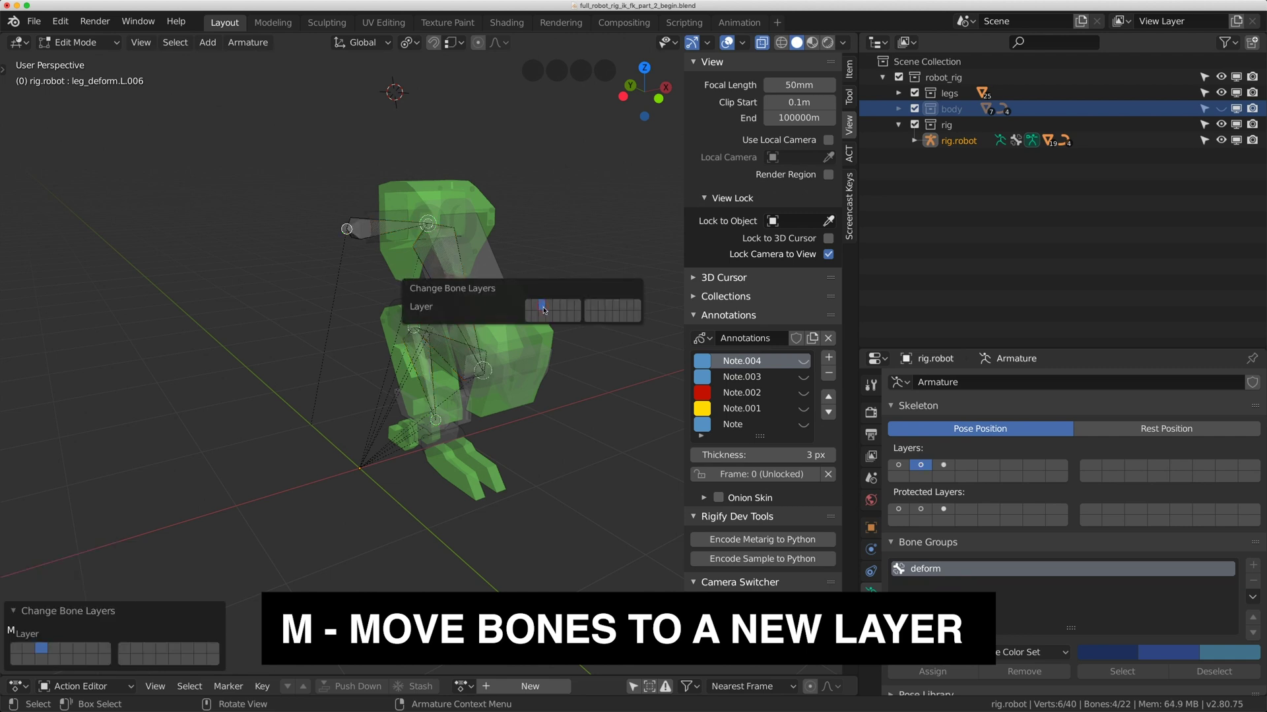
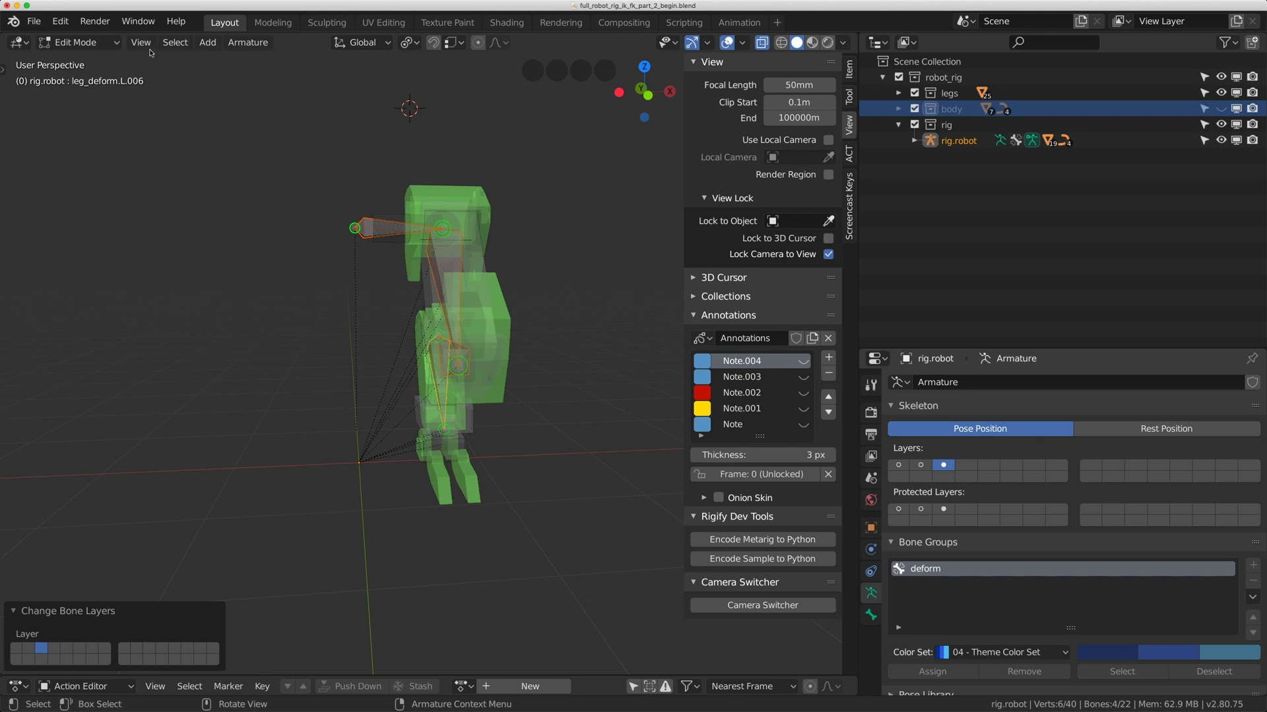
In Pose Mode assign the copied bones to a new fk group with the red 01 colour set.
left_click(91, 46)
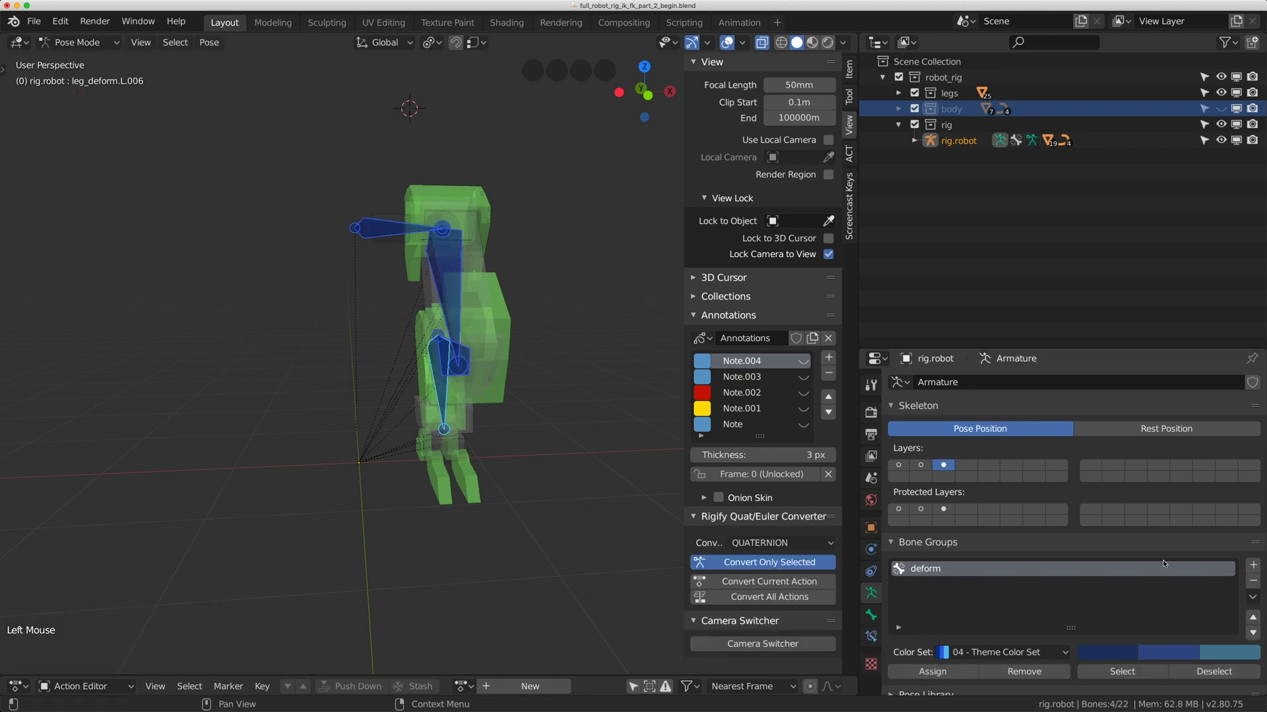
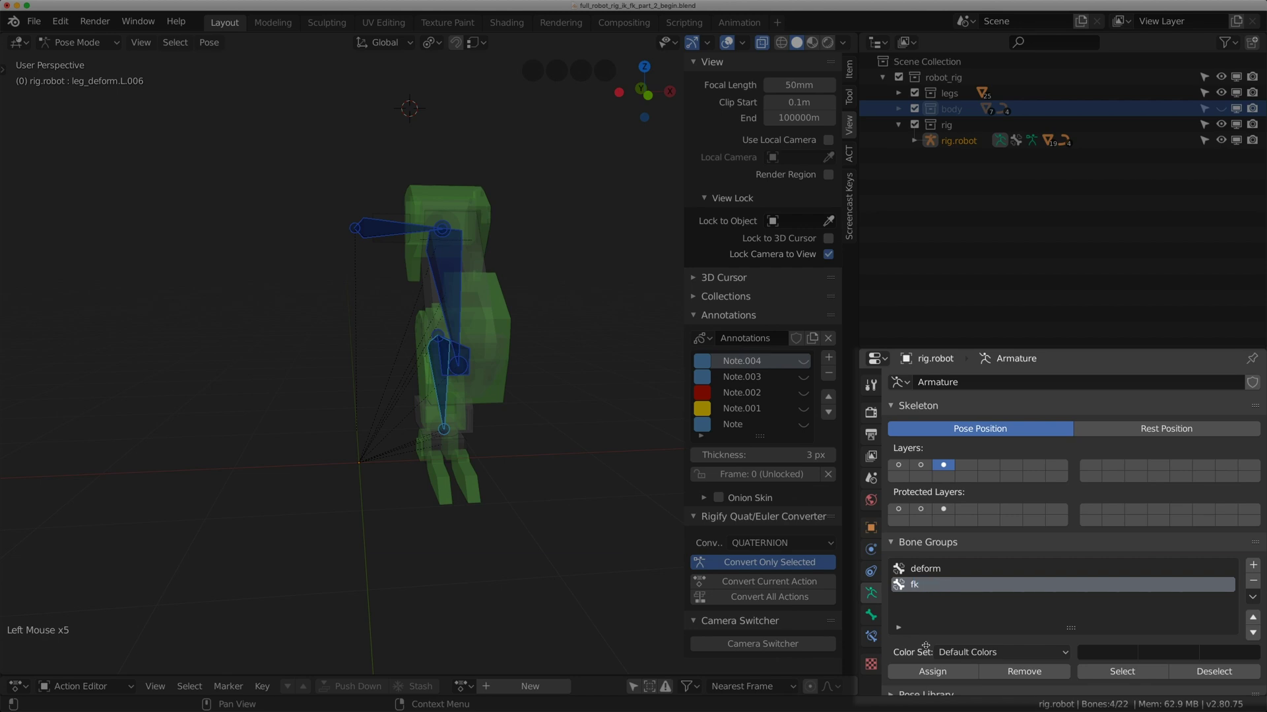
left_click(930, 669)
left_click(973, 654)
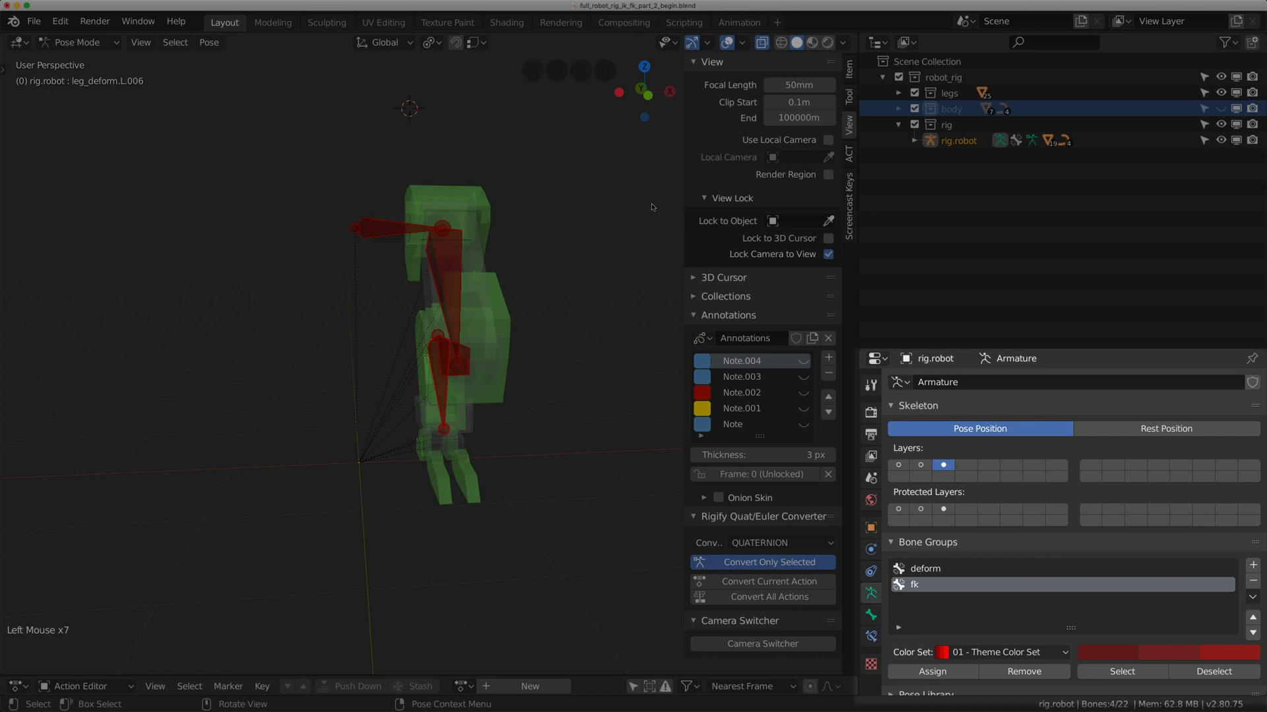
middle_click(469, 266)
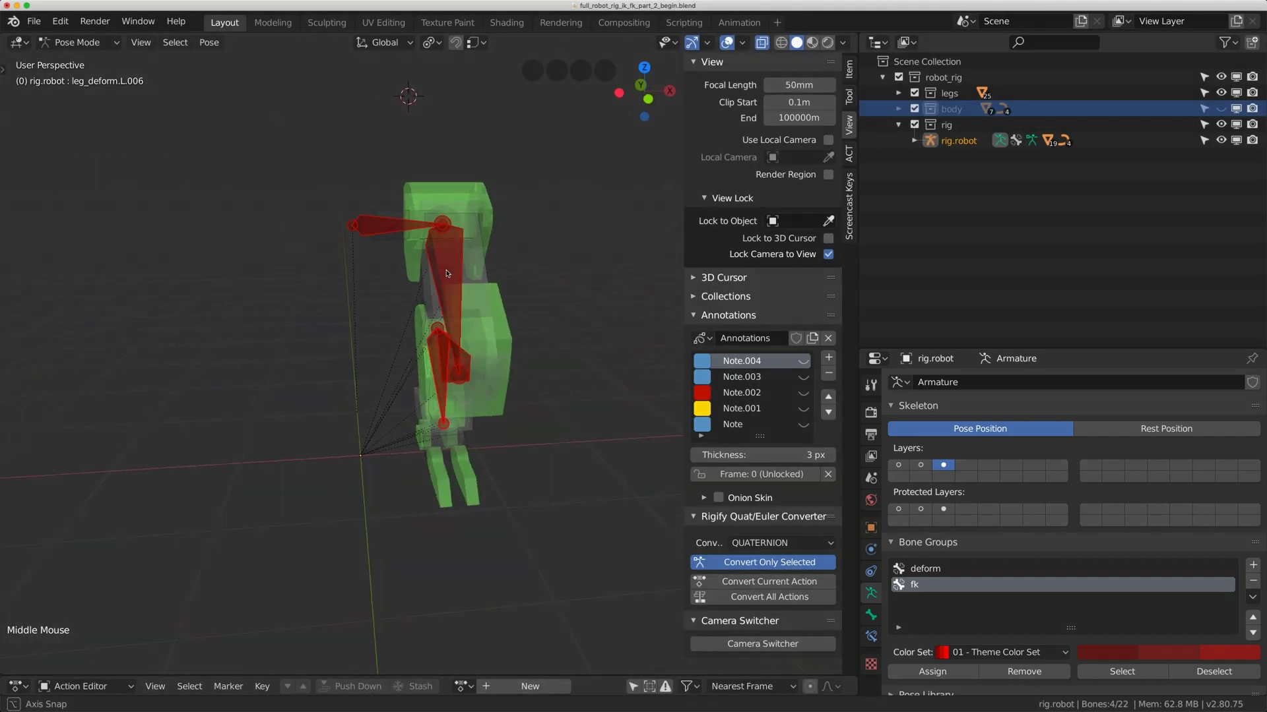
Hide the legs collection in the outliner and frame the red fk bones.
left_click(1225, 93)
double_click(1225, 93)
middle_click(394, 290)
scroll("up", 3)
middle_click(482, 308)
middle_click(463, 310)
middle_click(430, 305)
scroll("up", 3)
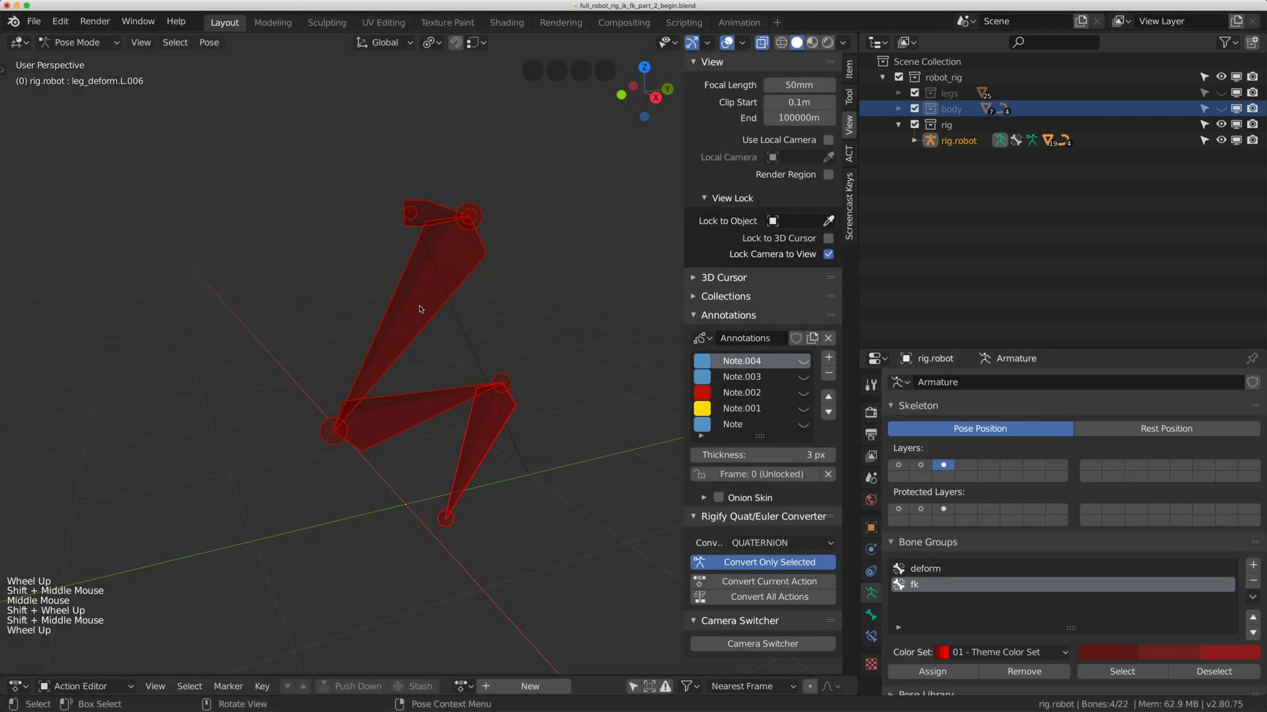
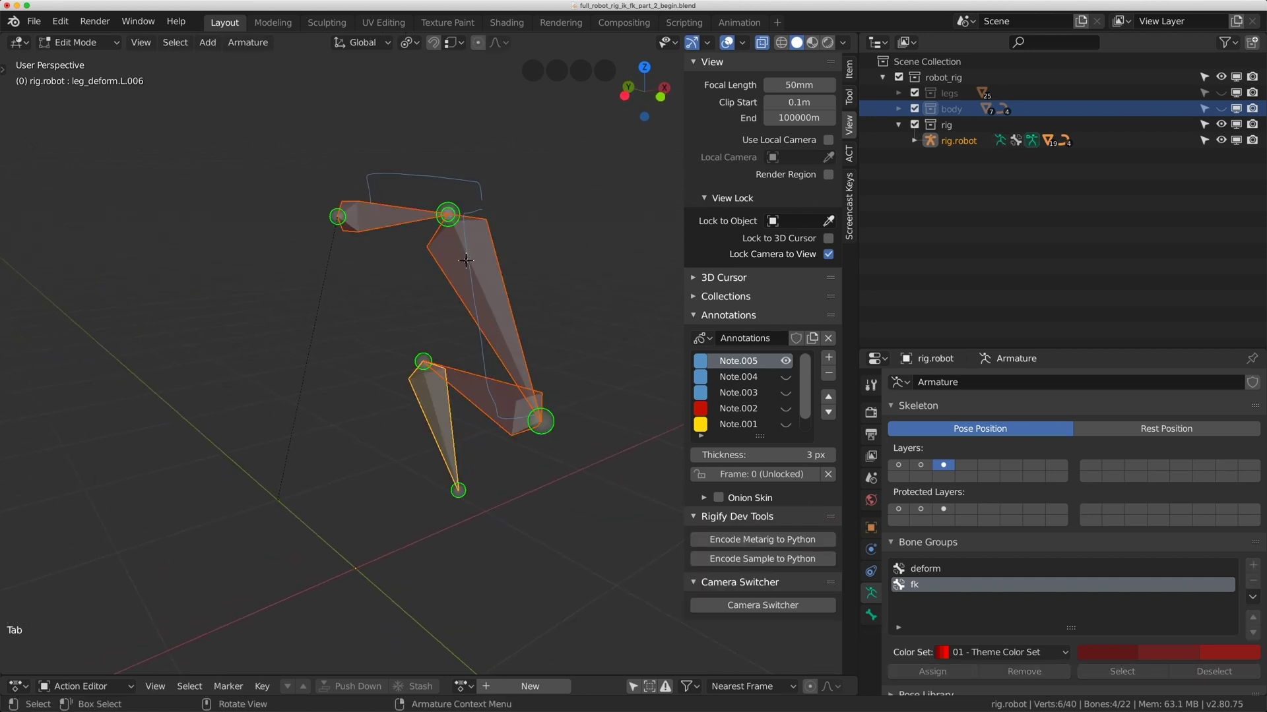
Disconnect the fk bones from their parents and scale them down about Individual Origins.
key("s")
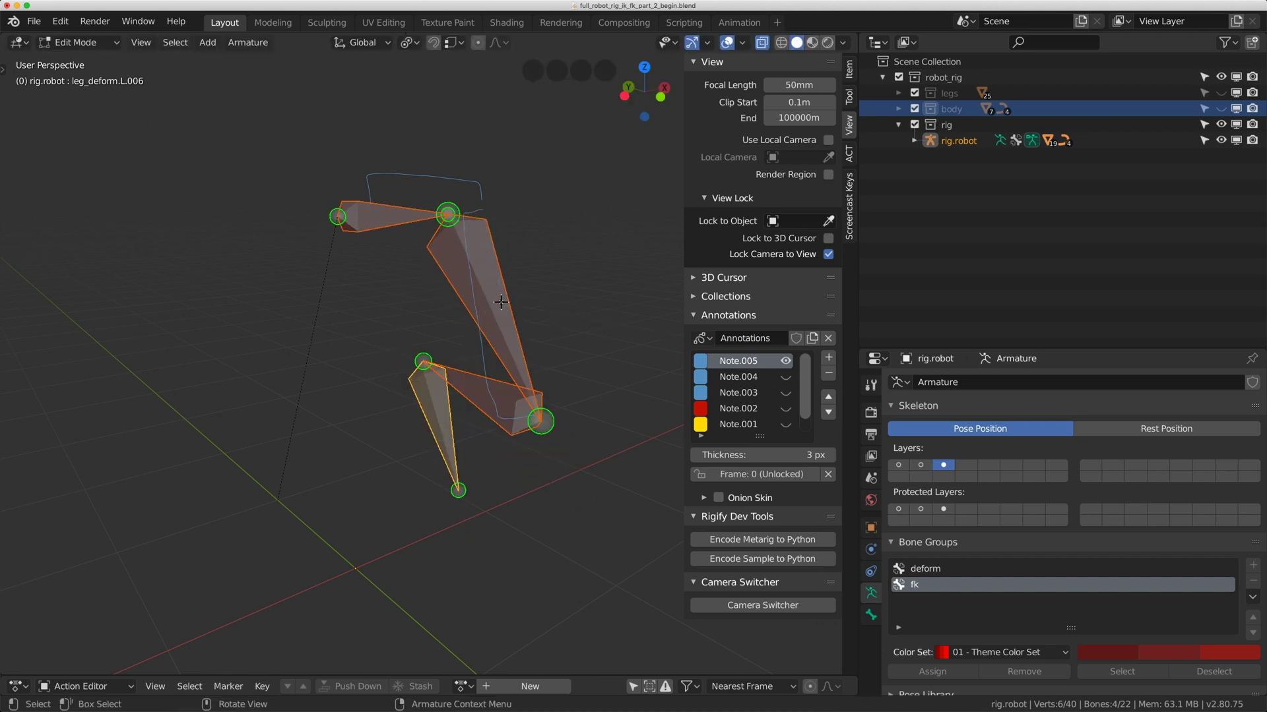
key("alt+p")
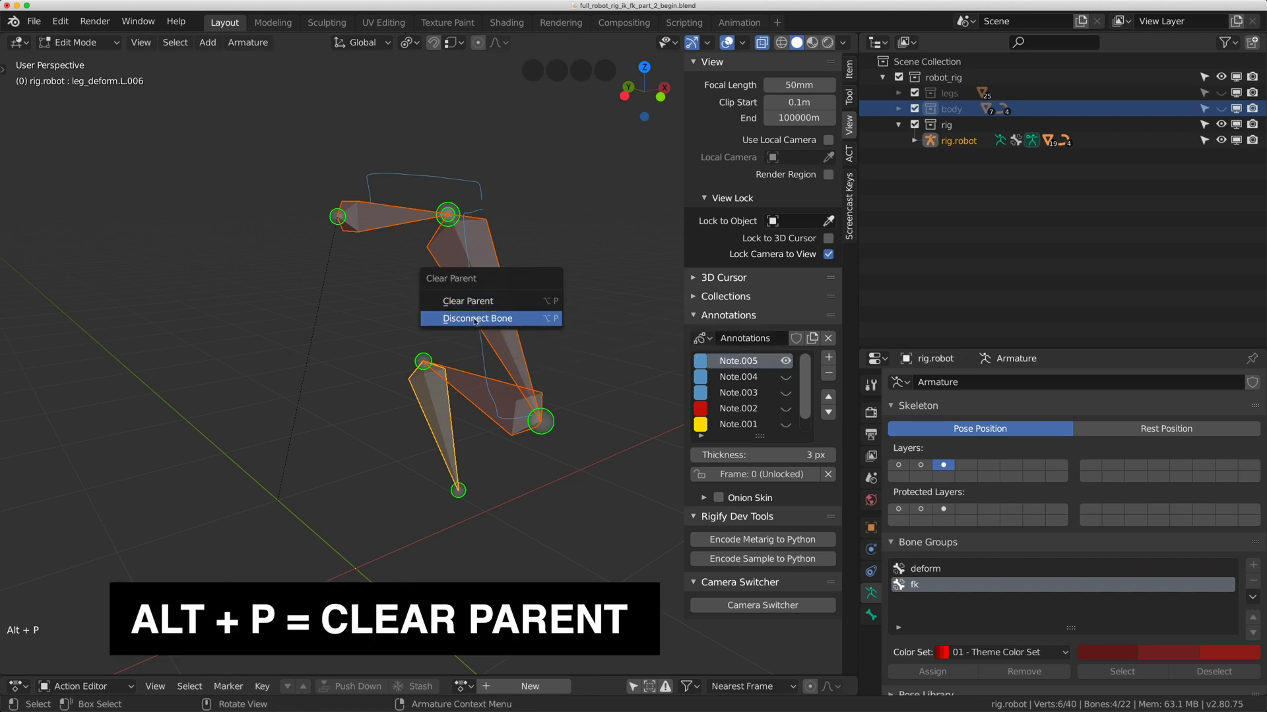
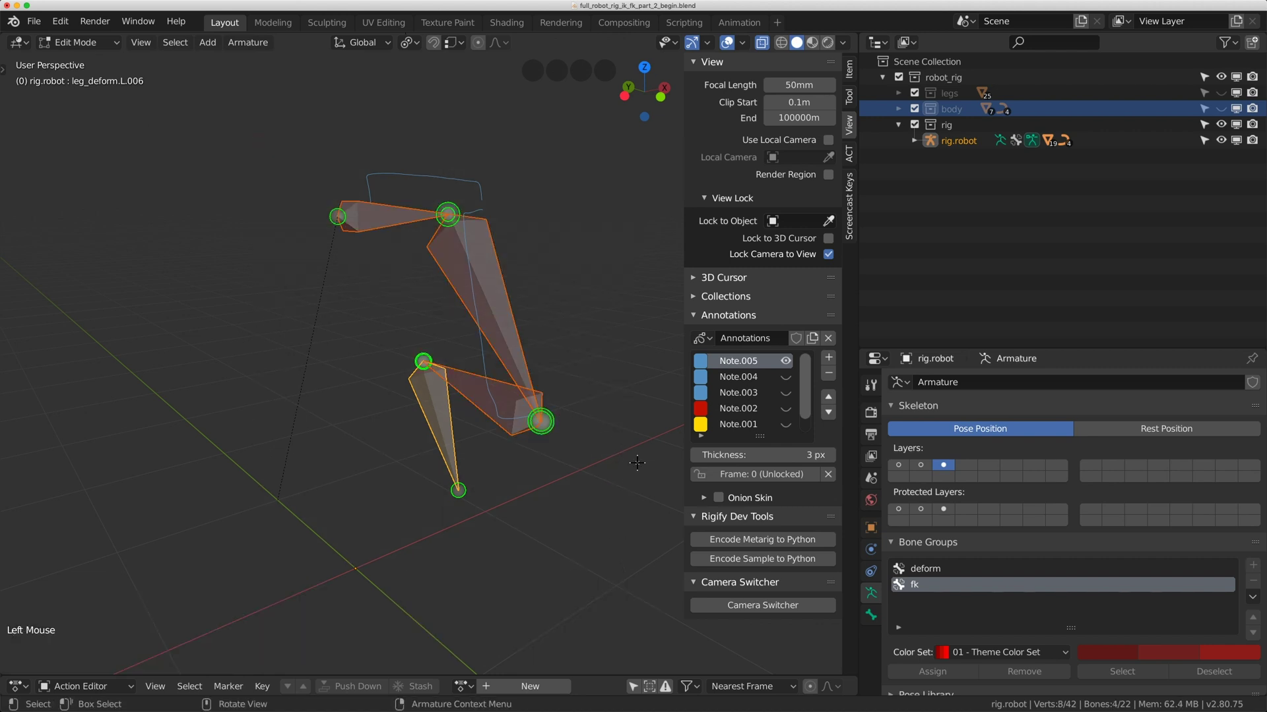
key("s")
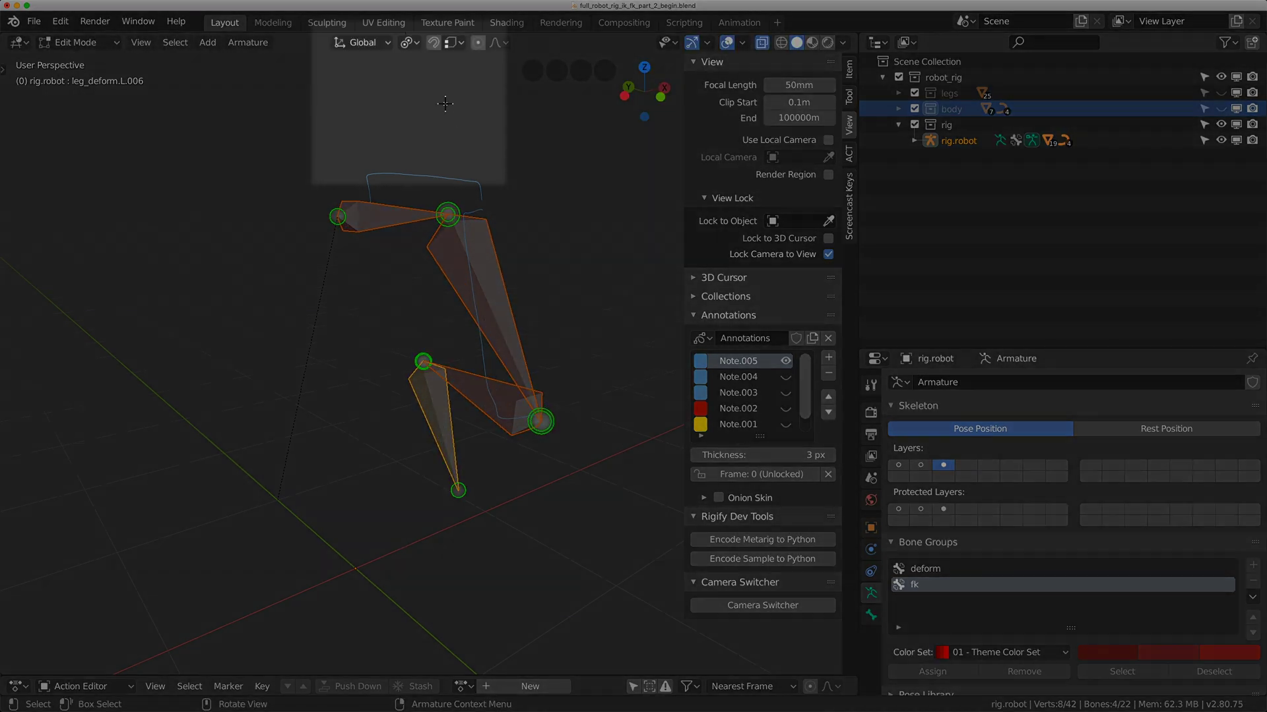
left_click(410, 45)
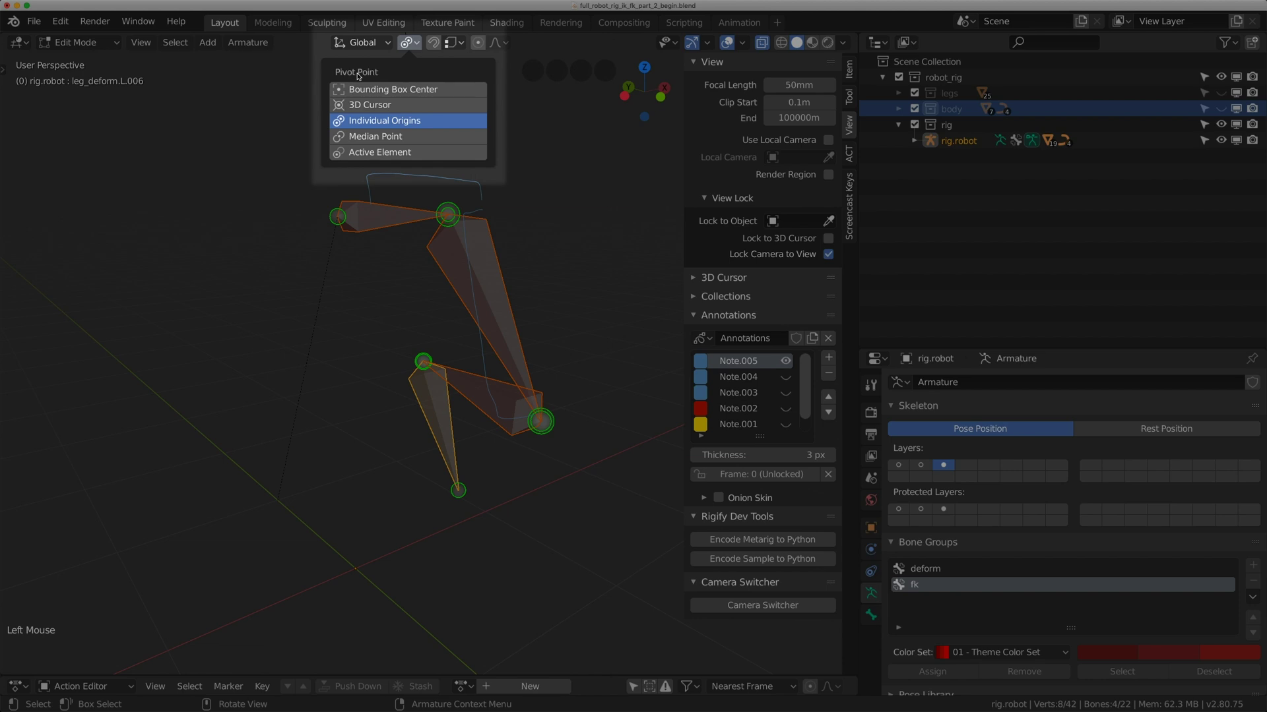
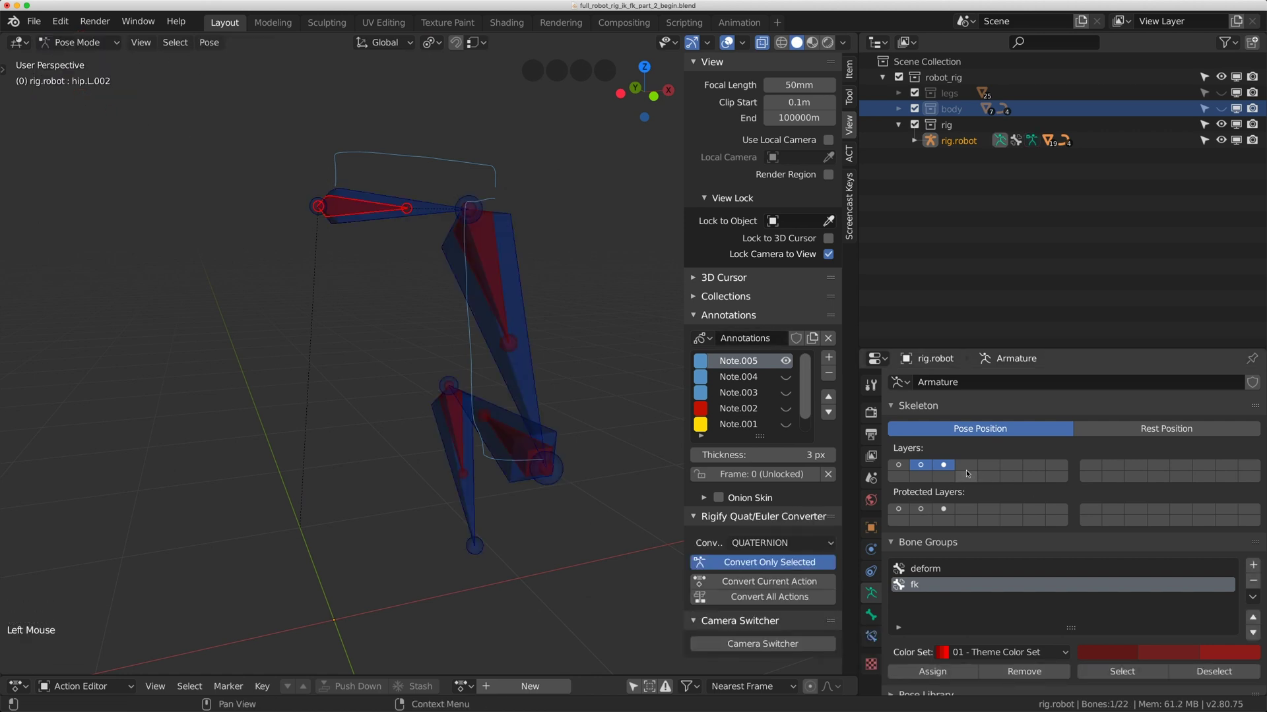
Rename the copied bones to fk names such as hip_fk.L.001 and leg_fk.L.002.
left_click(953, 467)
left_click(370, 214)
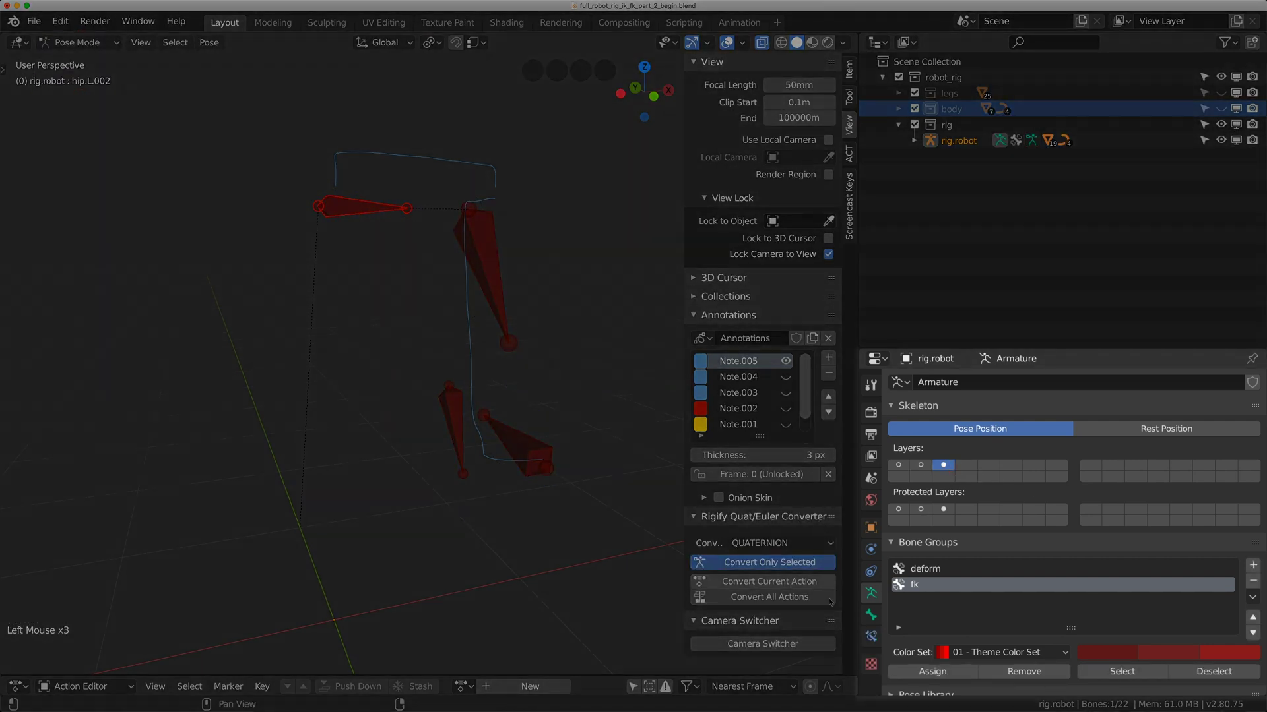
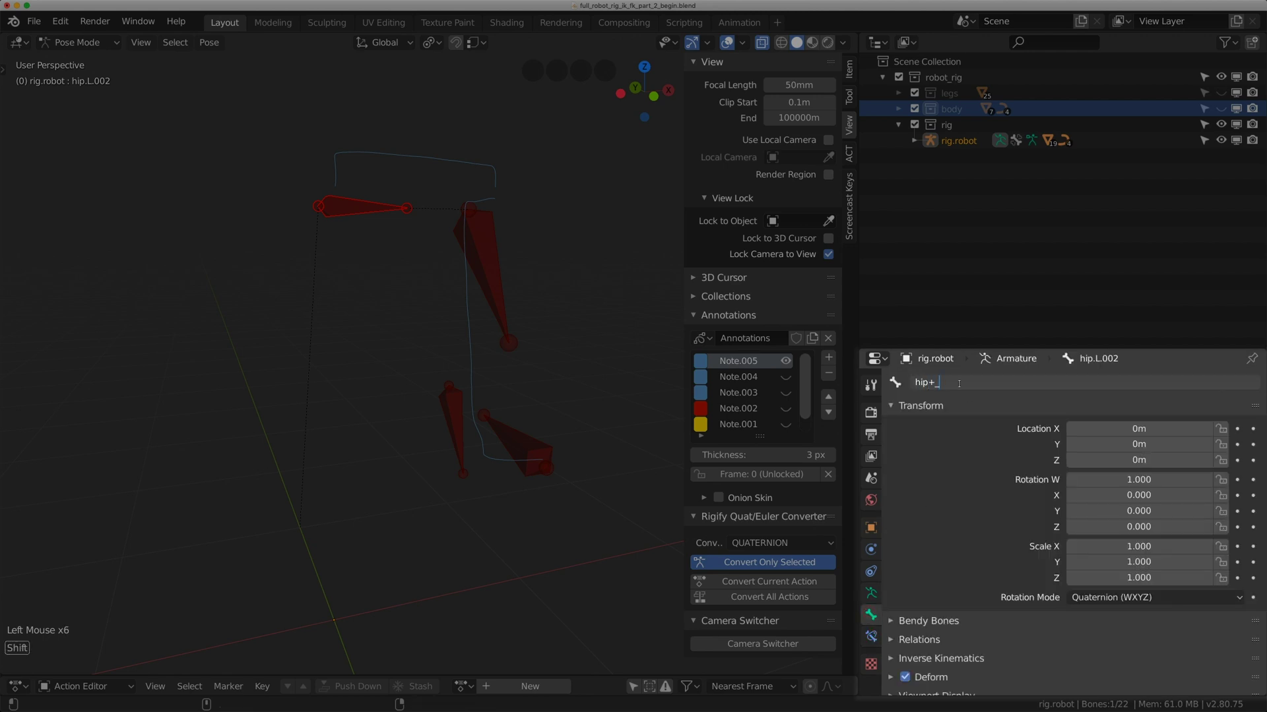
key("BackSpace")
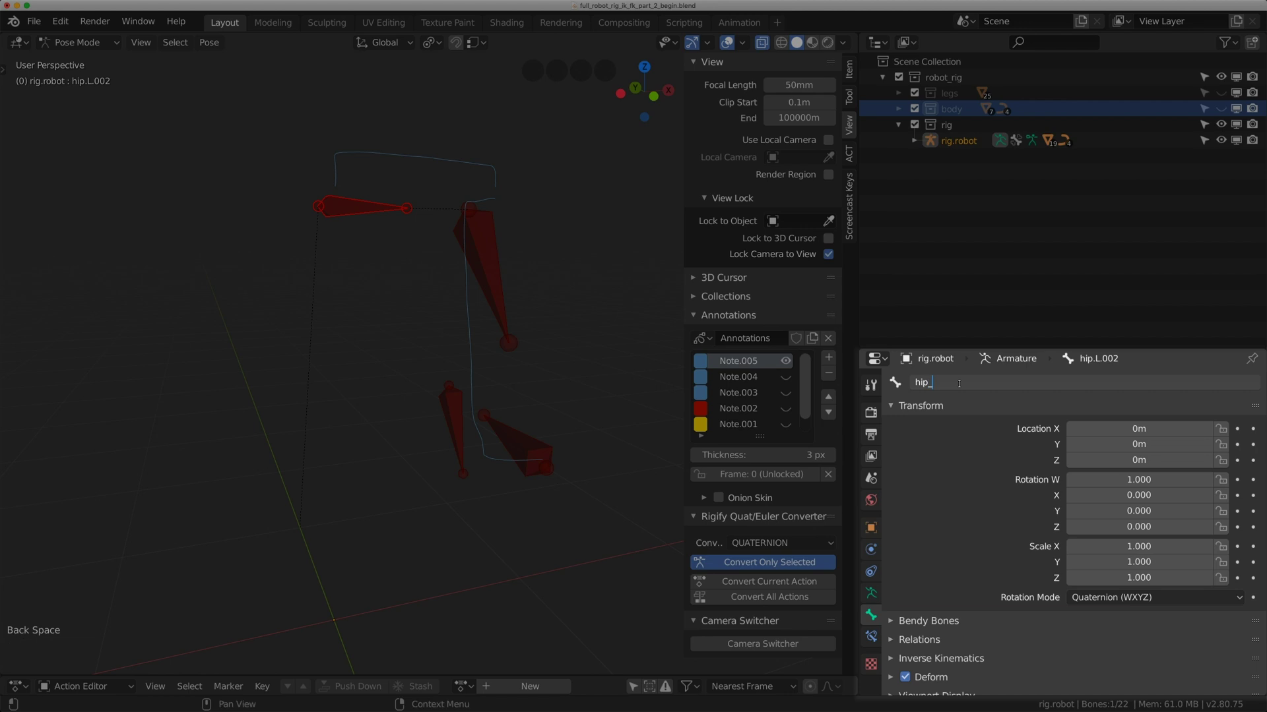
key("BackSpace")
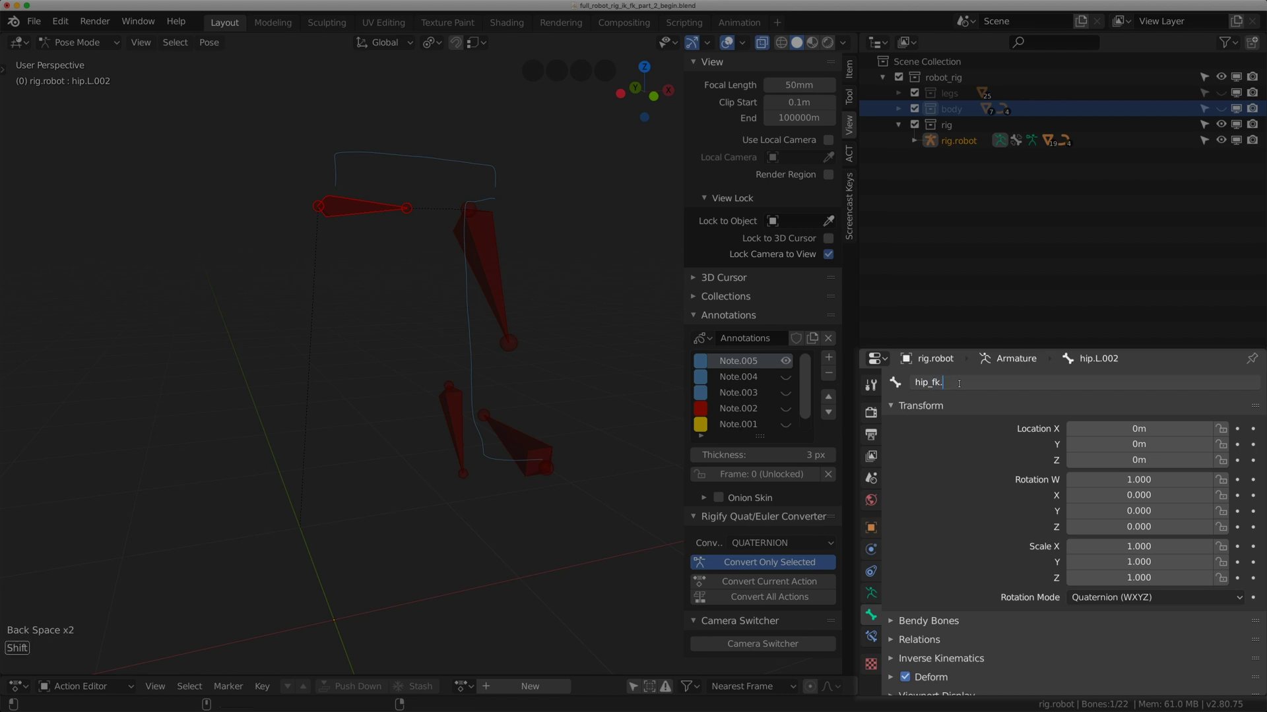
key("0")
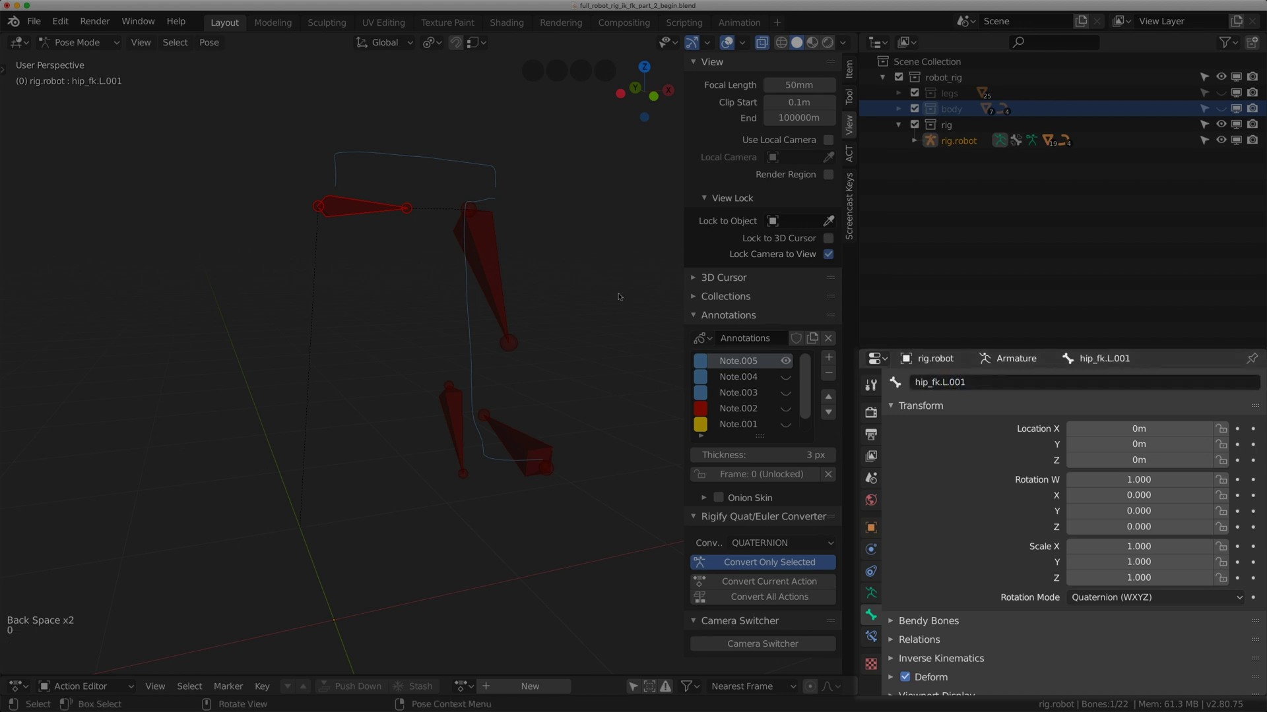
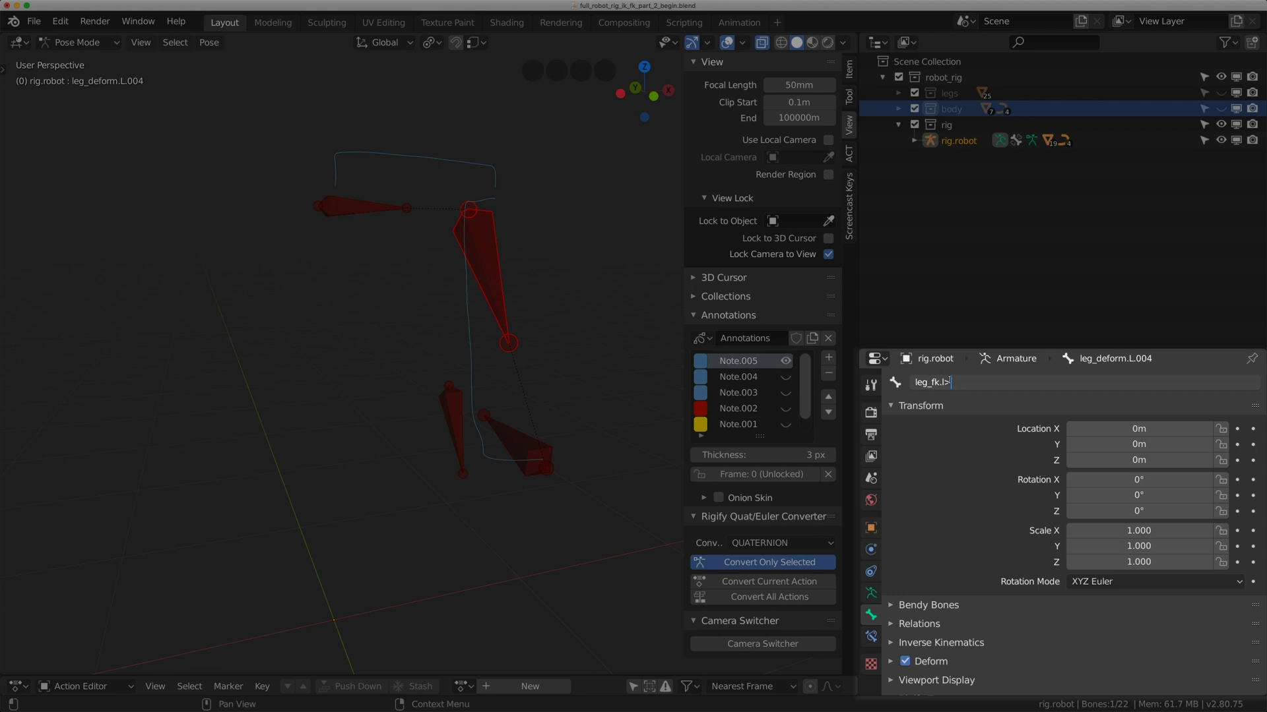
key("0")
key("BackSpace")
key("BackSpace")
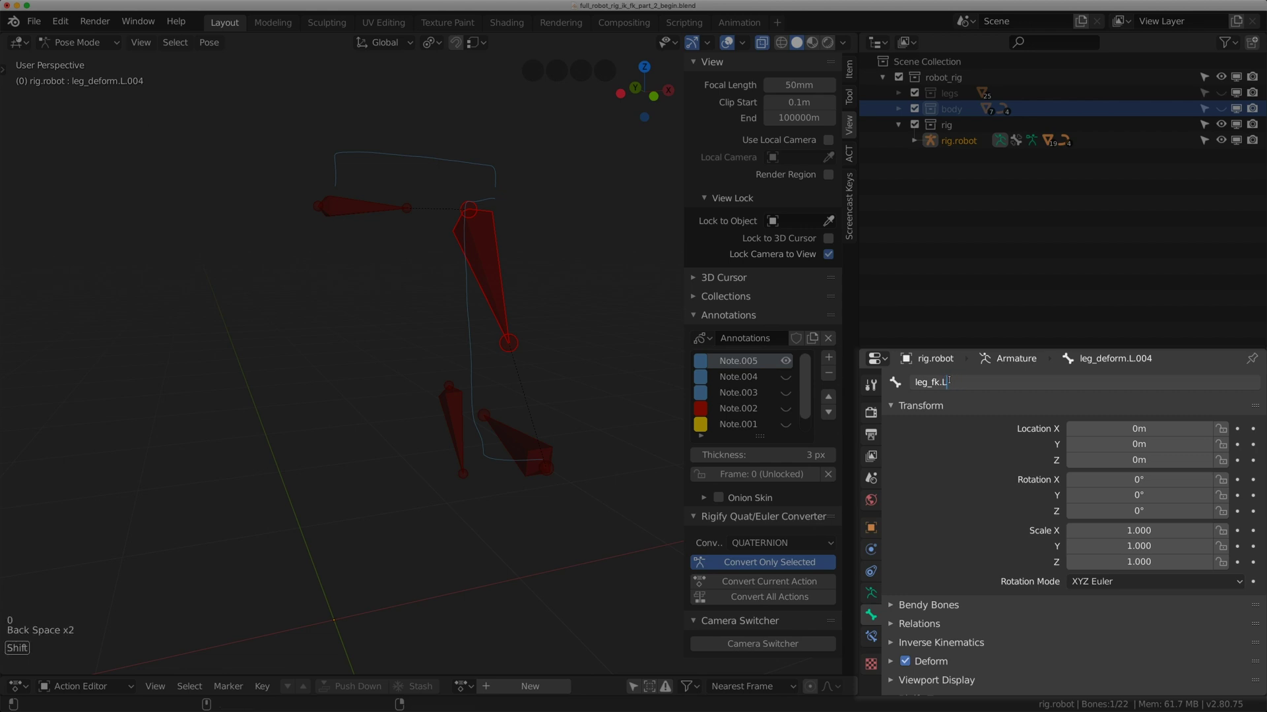
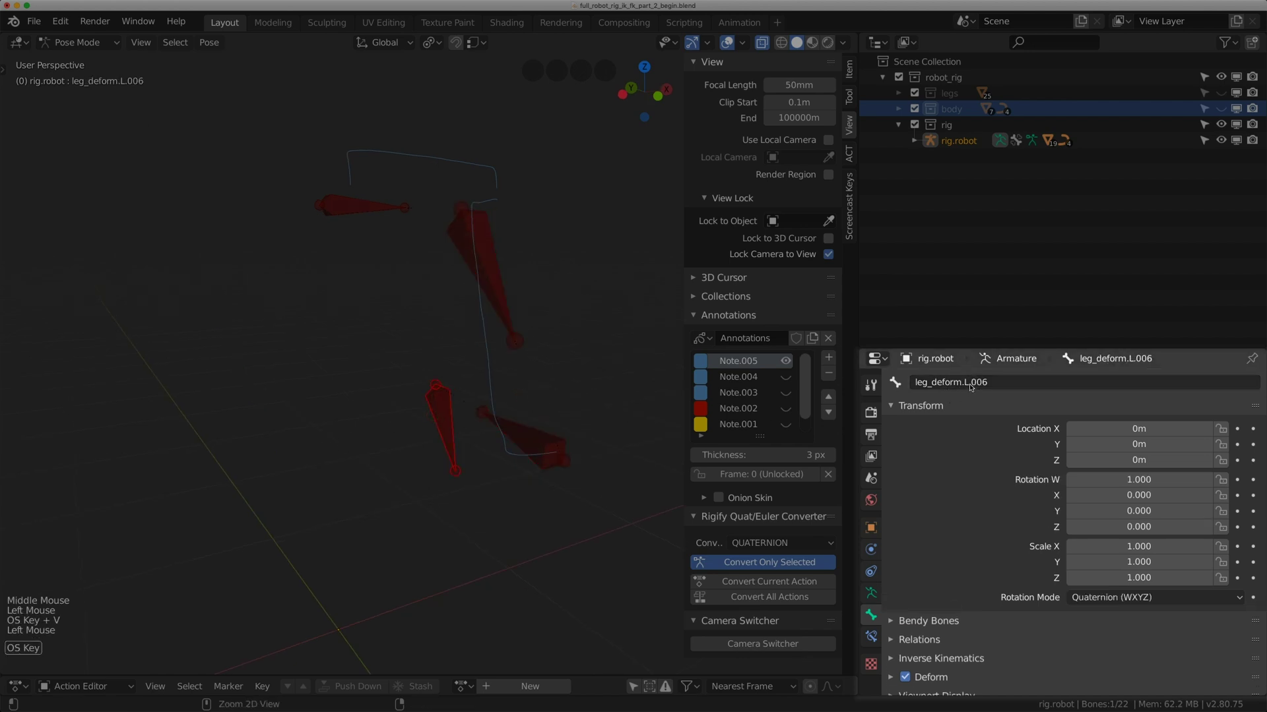
Rename the last bone leg_fk.L.003 and show the armature's bone group settings.
key("super+v")
scroll("down", 3)
middle_click(509, 368)
middle_click(524, 375)
scroll("up", 3)
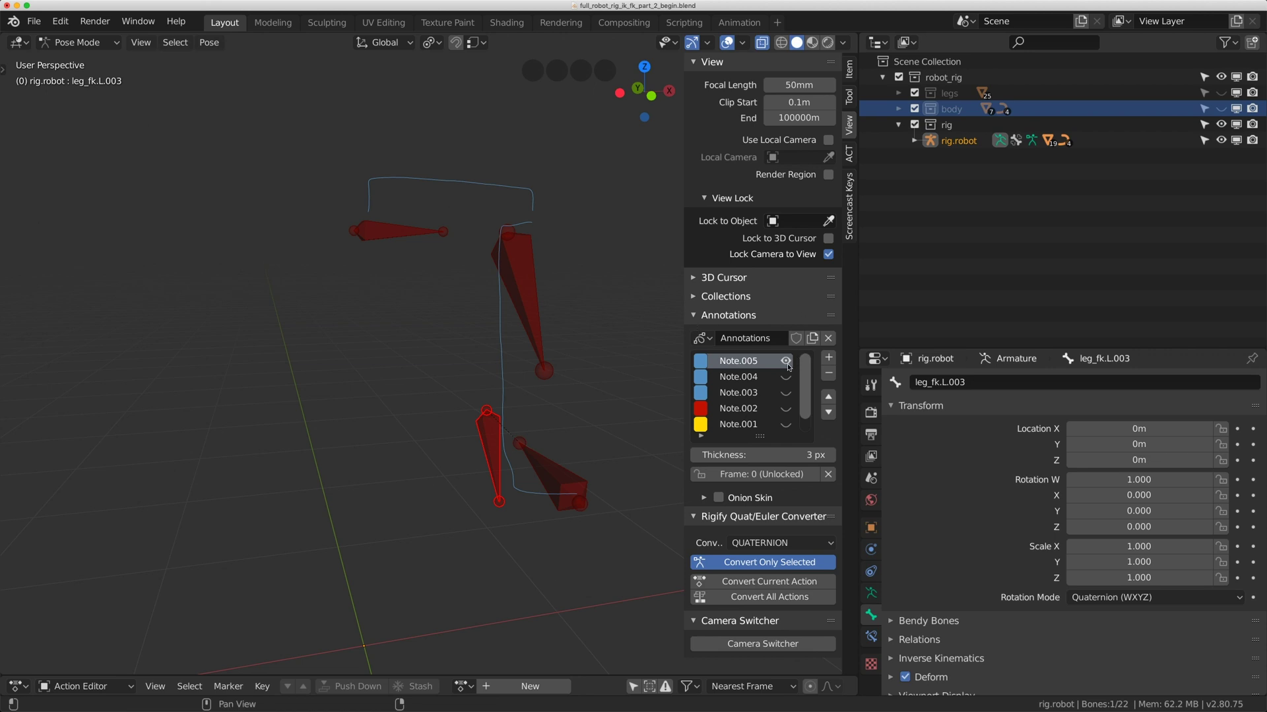
left_click(788, 362)
double_click(790, 363)
middle_click(555, 322)
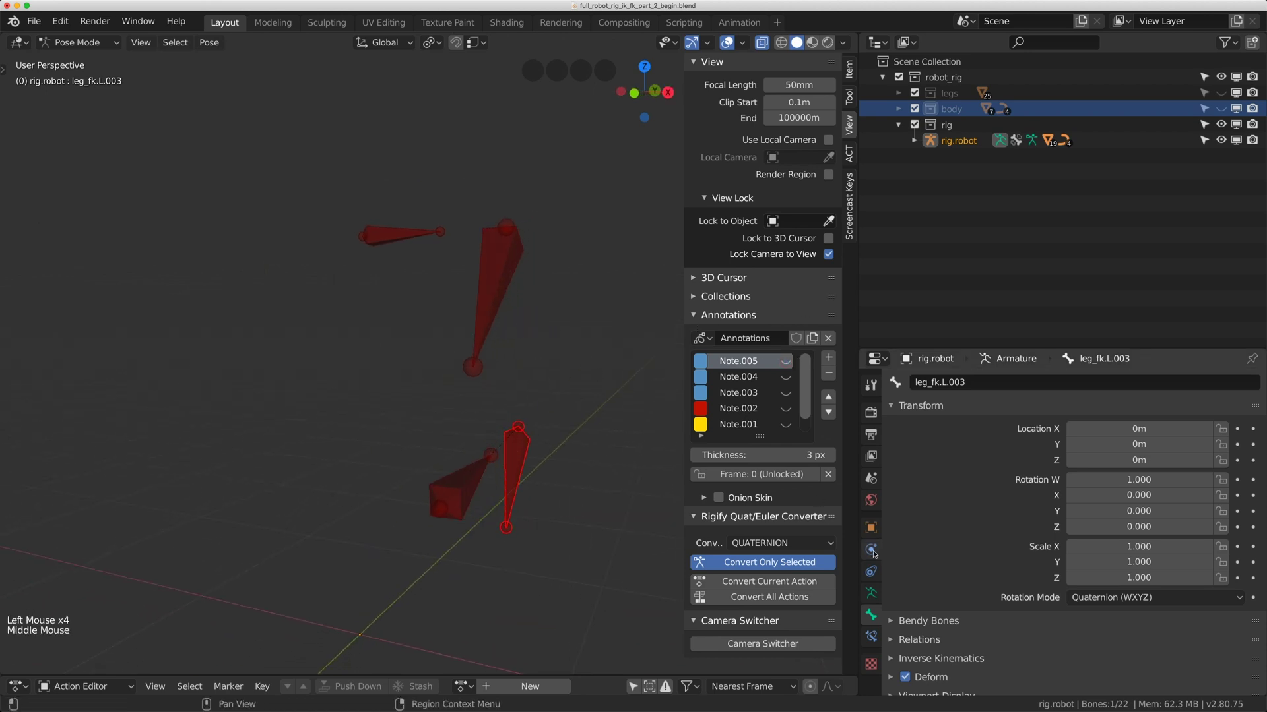
left_click(878, 595)
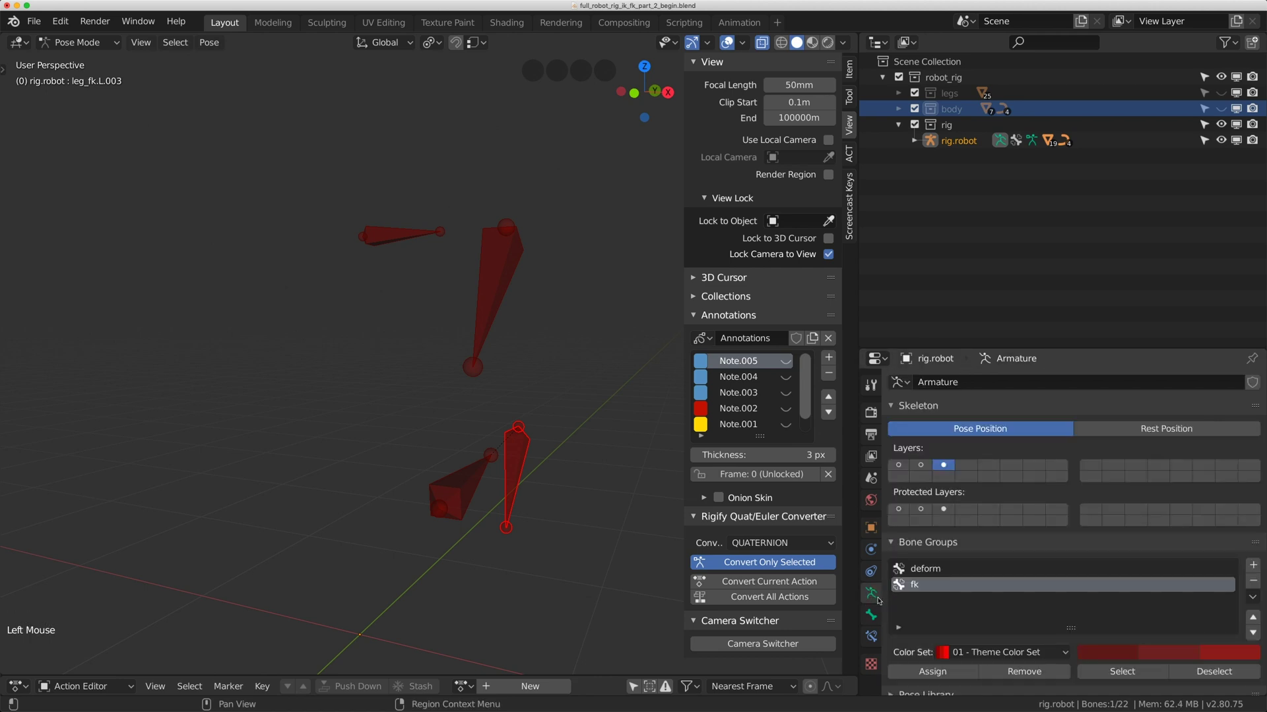
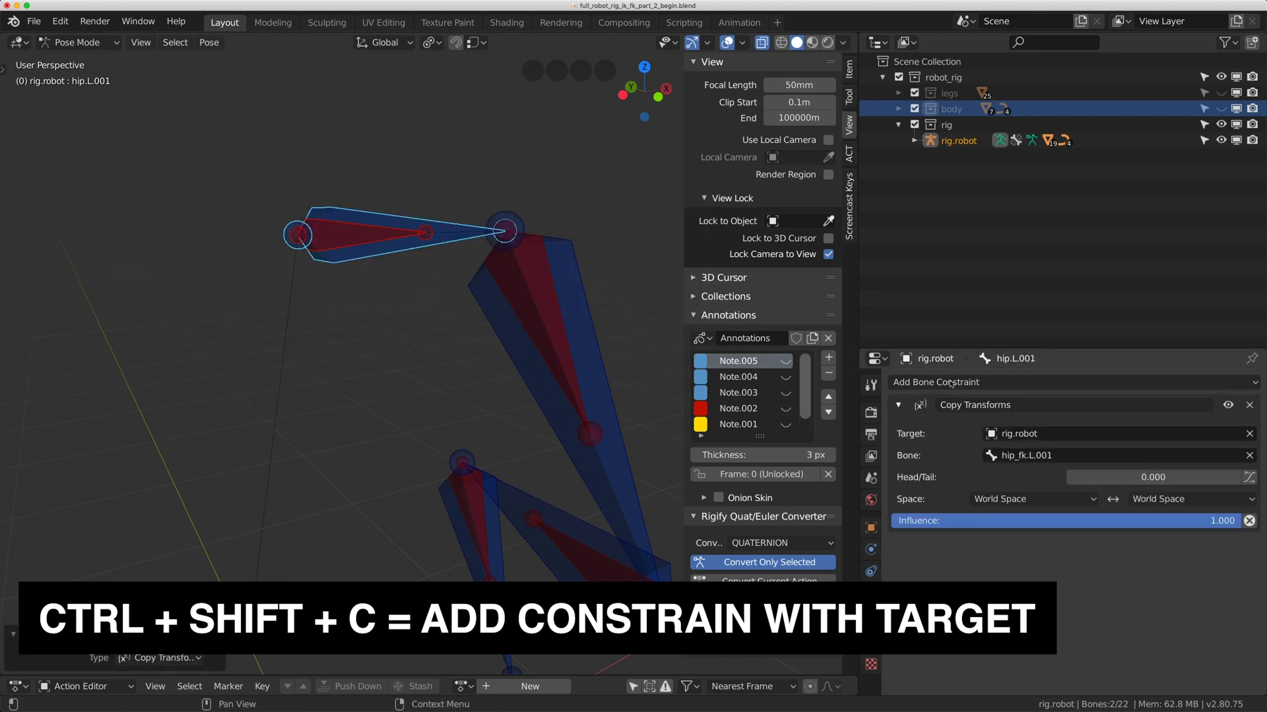
Rotate hip_fk.L.001 to confirm the hip deform bone follows, then clear the rotation.
left_click(384, 231)
key("r")
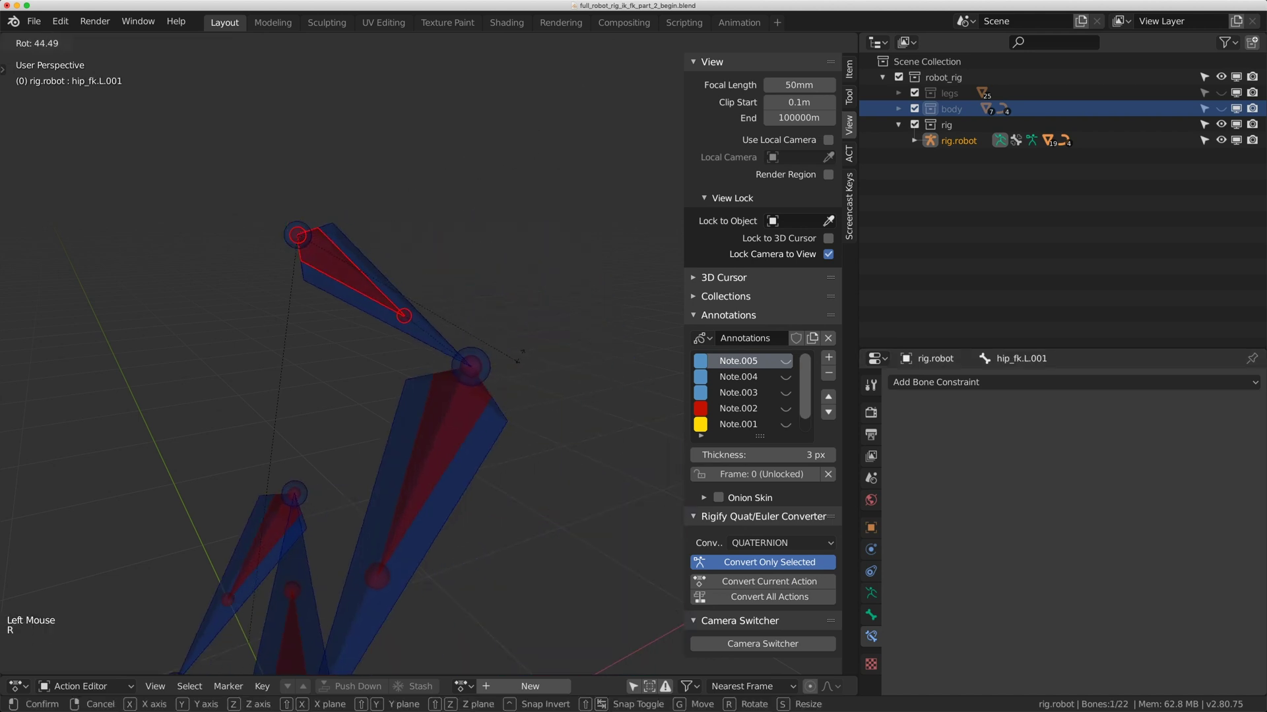
key("alt+r")
Select leg_fk.L.001 and then leg_deform.L.001 as the next FK/deform pair.
left_click(454, 258)
middle_click(453, 259)
left_click(464, 278)
left_click(490, 277)
left_click(463, 321)
left_click(466, 300)
left_click(470, 217)
Give leg_deform.L.001 a Copy Transforms constraint targeting leg_fk.L.001 via Pose > Constraints > Add (With Targets).
left_click(209, 45)
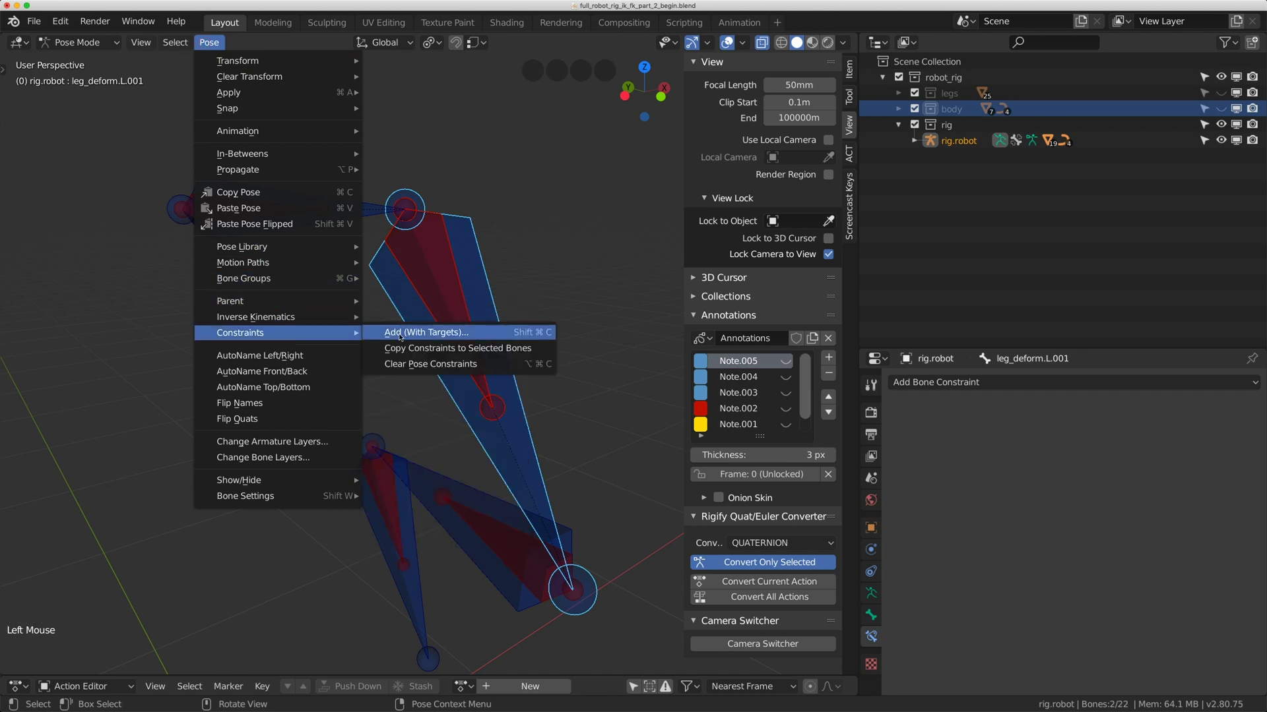
scroll("down", 3)
middle_click(489, 380)
scroll("up", 3)
middle_click(492, 363)
left_click(499, 324)
middle_click(478, 279)
middle_click(480, 276)
left_click(495, 270)
left_click(495, 302)
left_click(526, 330)
left_click(524, 341)
middle_click(538, 328)
left_click(437, 259)
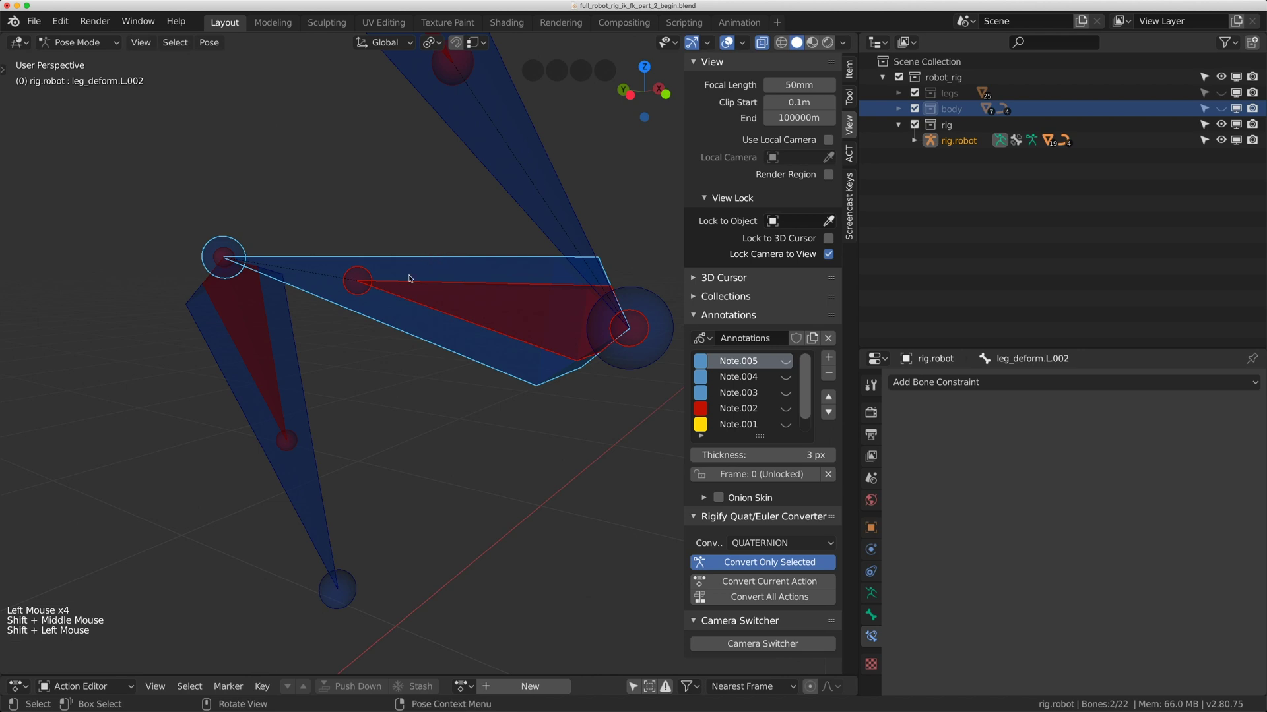
Give leg_deform.L.002 a Copy Transforms constraint targeting leg_fk.L.002 from the Pose menu.
left_click(218, 47)
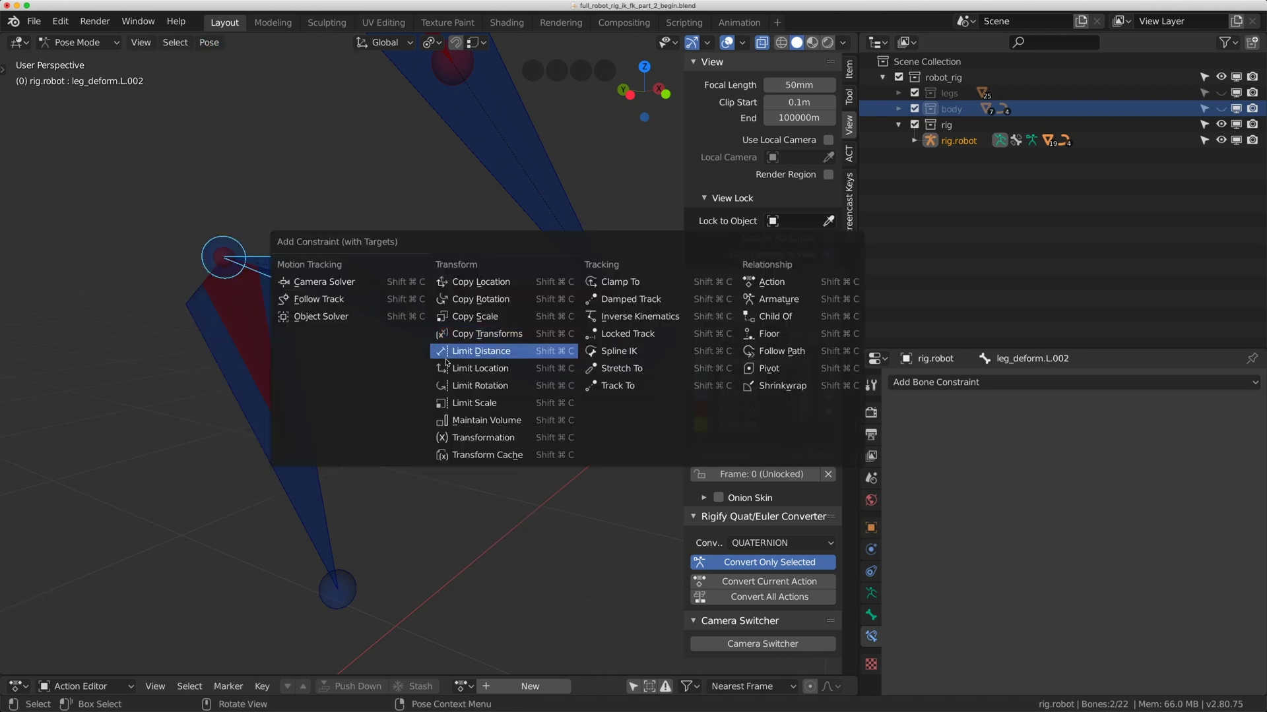
middle_click(256, 316)
scroll("up", 3)
left_click(374, 321)
middle_click(436, 299)
left_click(430, 333)
Constrain leg_deform.L.003 to copy its FK bone's transforms with Shift+Ctrl+C.
left_click(456, 312)
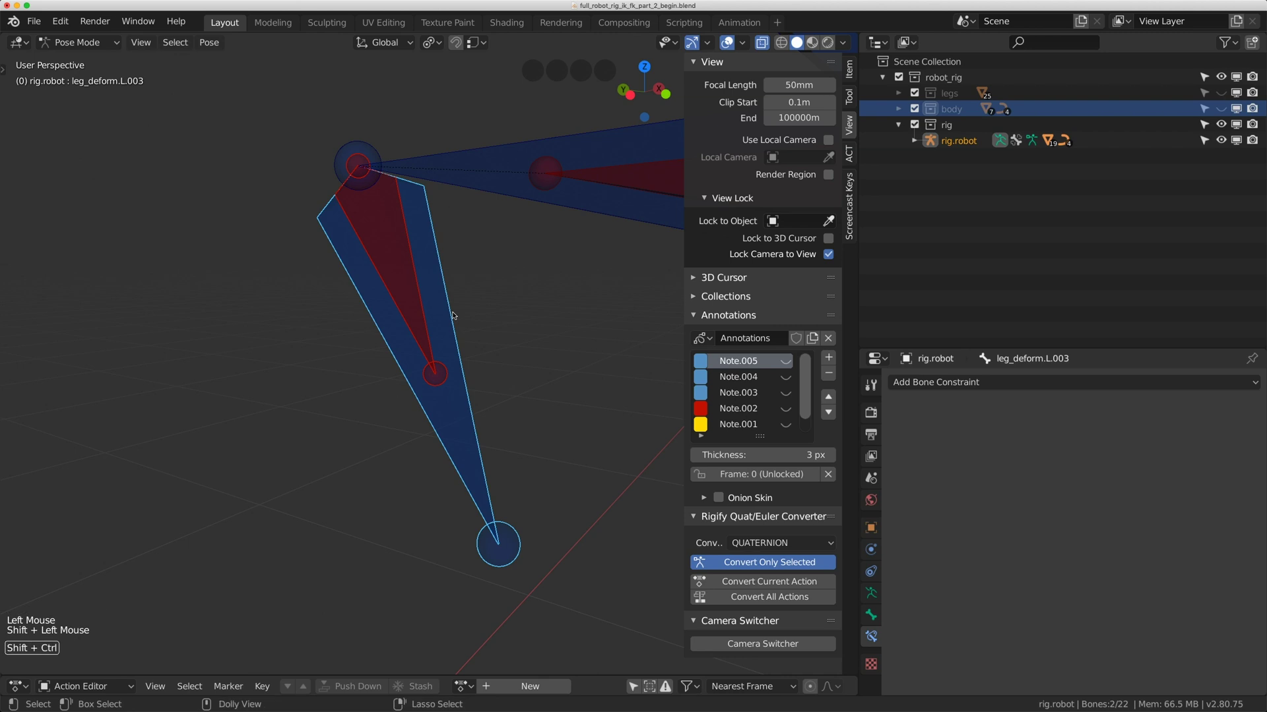
key("ctrl+shift+c")
scroll("down", 3)
middle_click(442, 268)
left_click(362, 185)
middle_click(410, 200)
Rotate the FK bones to test the deform chain follows, then clear all pose rotation and location.
key("r")
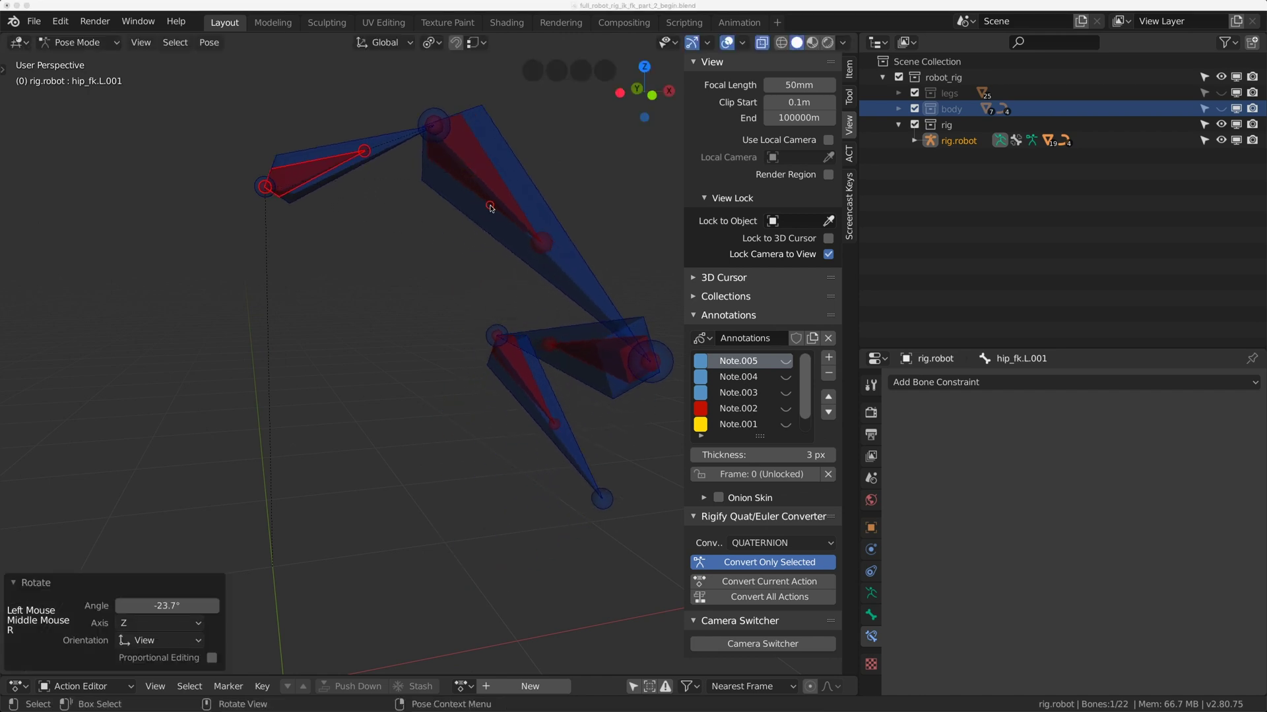
scroll("down", 3)
middle_click(537, 222)
left_click(494, 241)
left_click(479, 241)
key("r")
scroll("up", 3)
left_click(432, 381)
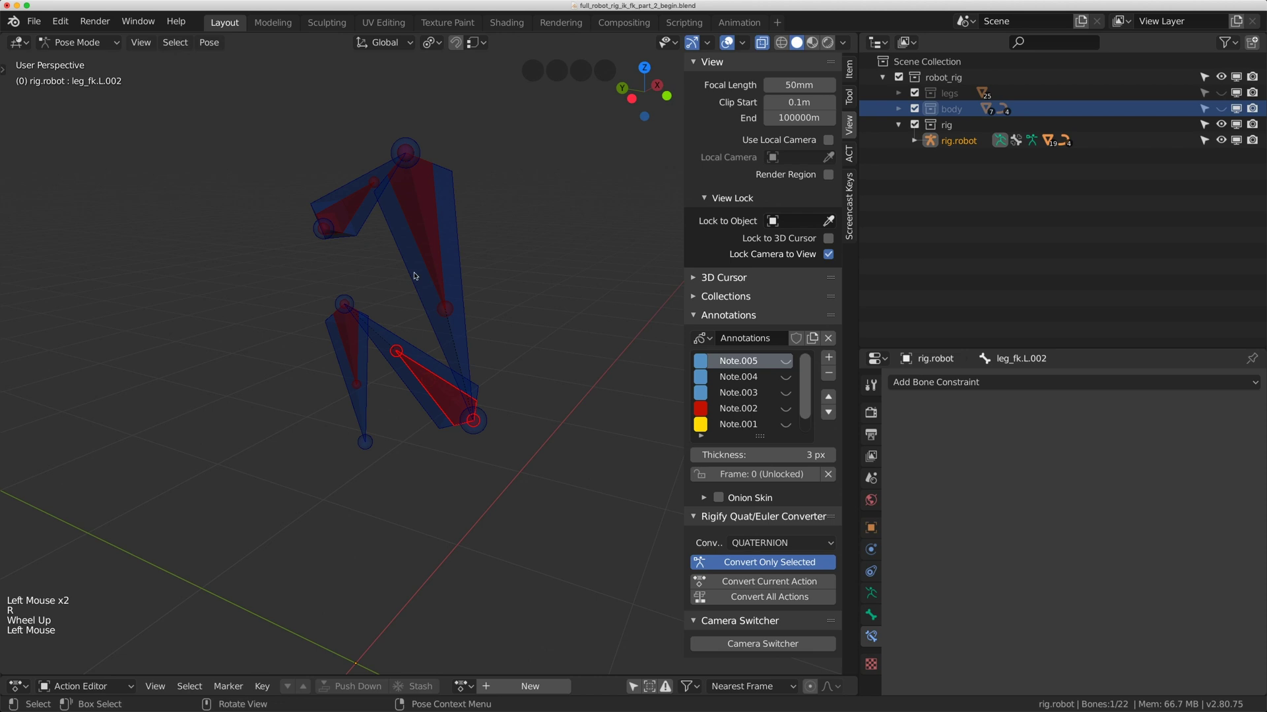
key("r")
left_click(326, 412)
left_click(345, 402)
key("r")
key("a")
key("a")
key("a")
key("alt+r")
key("alt+g")
Select hip.L.001 and review its Copy Transforms constraint in the Bone Constraints tab.
left_click(374, 224)
middle_click(401, 246)
left_click(372, 230)
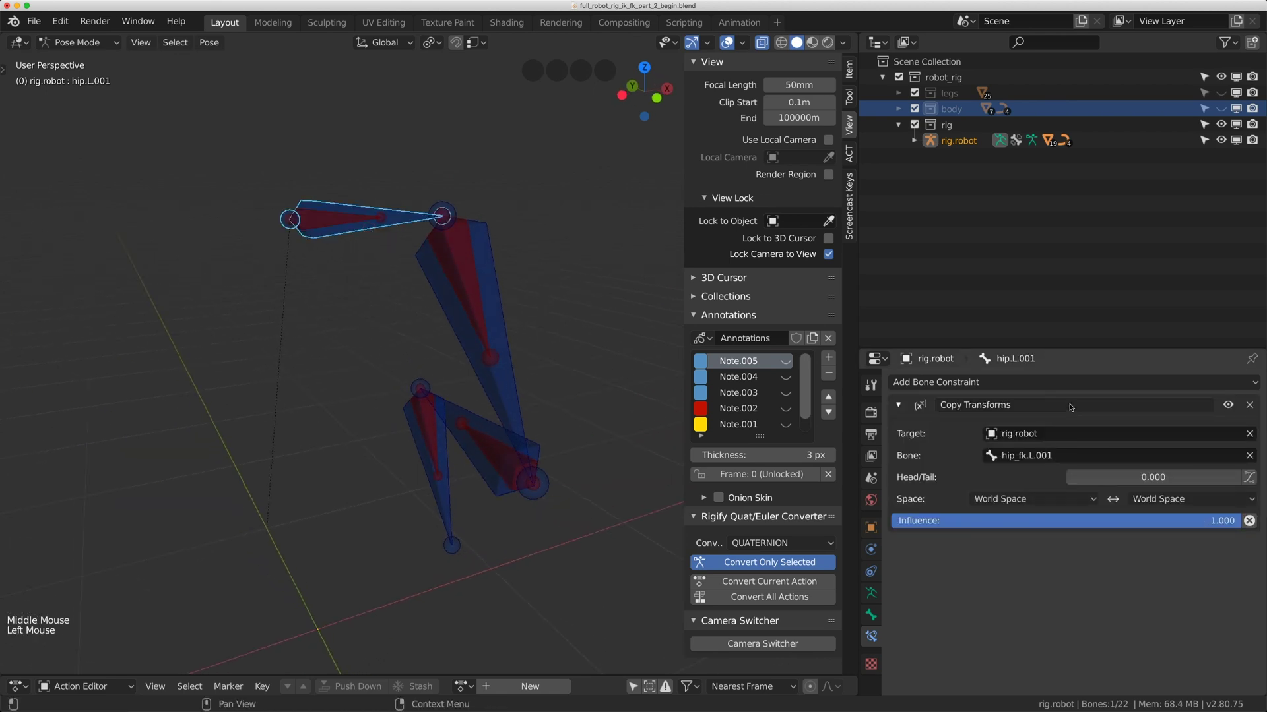
left_click(1216, 522)
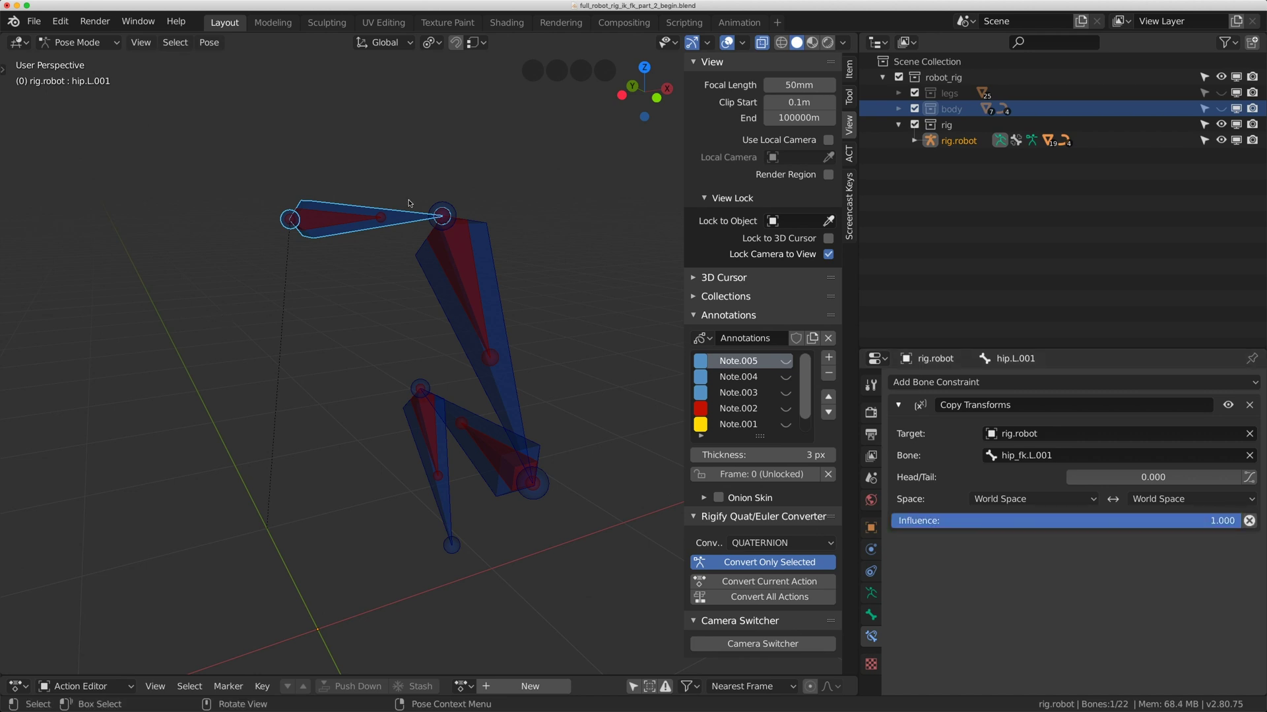
Cycle the selection through the leg FK and deform bones in the viewport.
left_click(406, 220)
left_click(429, 271)
left_click(467, 413)
left_click(441, 509)
left_click(449, 399)
left_click(457, 361)
left_click(462, 353)
left_click(419, 205)
left_click(419, 213)
Rotate hip_fk.L.001 to confirm the deform bones follow, then clear the rotation.
middle_click(395, 250)
left_click(372, 214)
scroll("down", 3)
middle_click(400, 232)
key("r")
key("alt+r")
Run one more rotate test on the FK bone and clear the rig's pose rotation and location.
key("alt+g")
scroll("down", 3)
scroll("up", 3)
middle_click(416, 255)
left_click(434, 266)
key("r")
key("alt+r")
key("alt+g")
scroll("down", 3)
middle_click(408, 250)
middle_click(397, 238)
Switch to Object Mode and add an unfilled 32-vertex Circle mesh.
left_click(89, 44)
middle_click(330, 259)
scroll("up", 3)
left_click(205, 46)
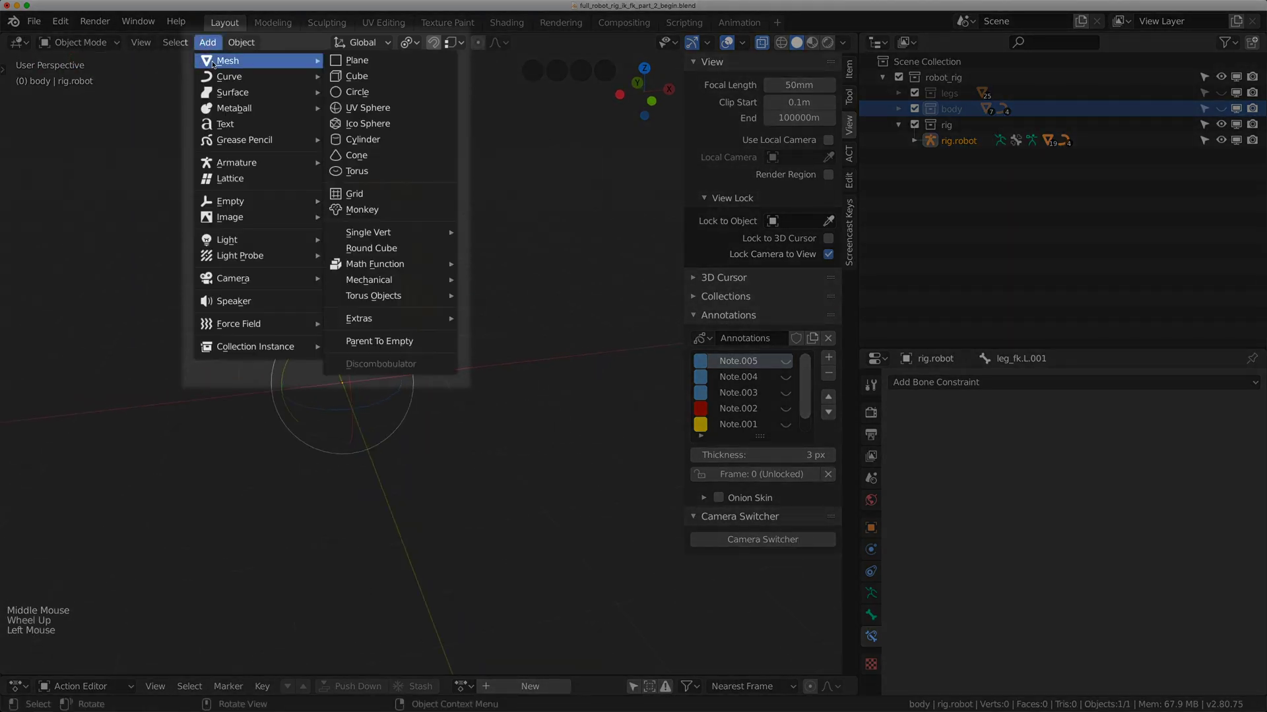
scroll("down", 3)
scroll("up", 3)
scroll("down", 3)
middle_click(458, 326)
scroll("up", 3)
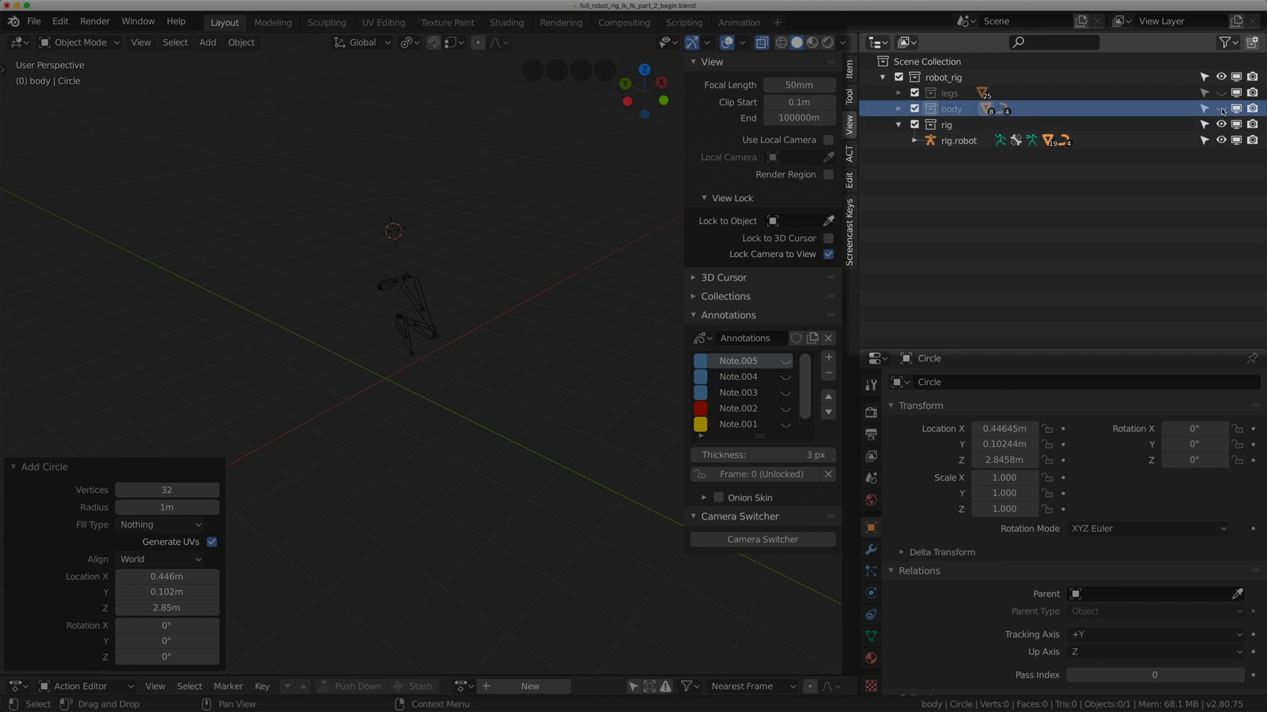
Hide the body collection and reset the Circle's rotation and location to the world origin.
left_click(1225, 108)
scroll("up", 3)
middle_click(600, 262)
middle_click(530, 256)
scroll("up", 3)
middle_click(531, 194)
left_click(536, 115)
key("g")
middle_click(543, 298)
key("alt+r")
key("alt+g")
Select the rig collection in the Outliner.
middle_click(489, 313)
middle_click(949, 125)
left_click(1224, 110)
left_click(936, 125)
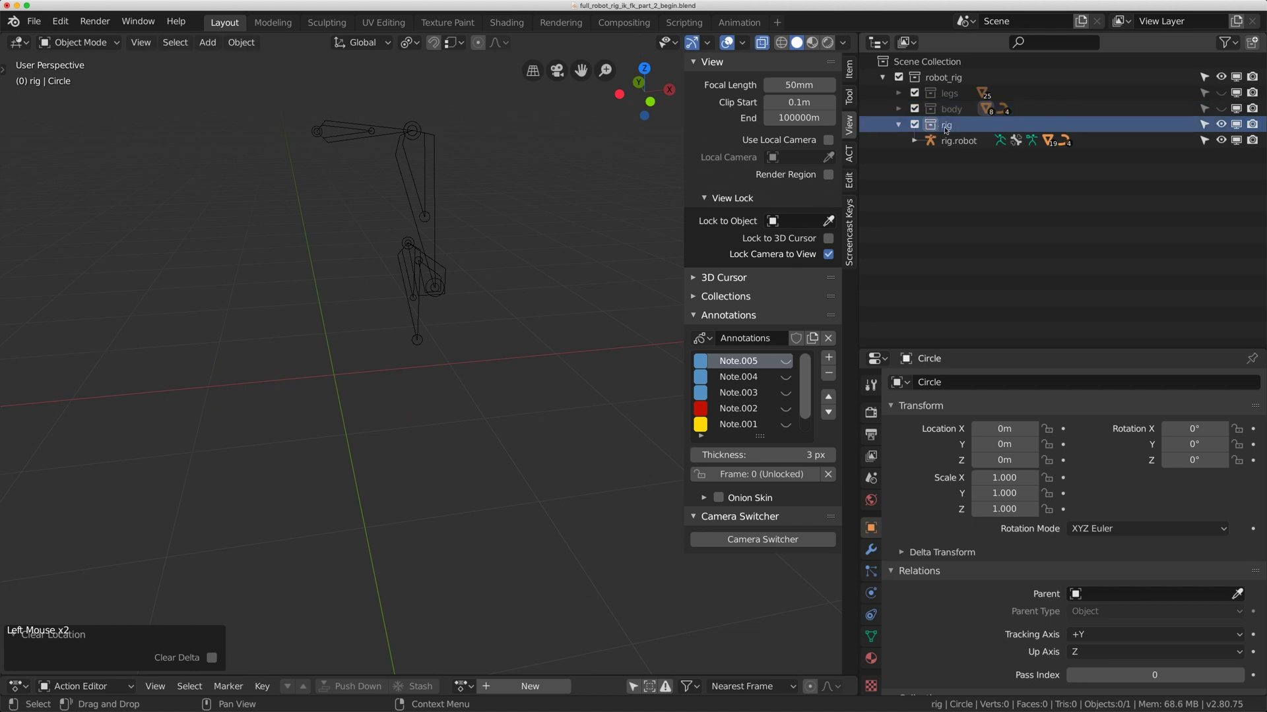
scroll("down", 3)
middle_click(410, 281)
scroll("up", 3)
left_click(931, 124)
Move the Circle object into the robot_rig > rig collection with M.
scroll("up", 3)
left_click(207, 45)
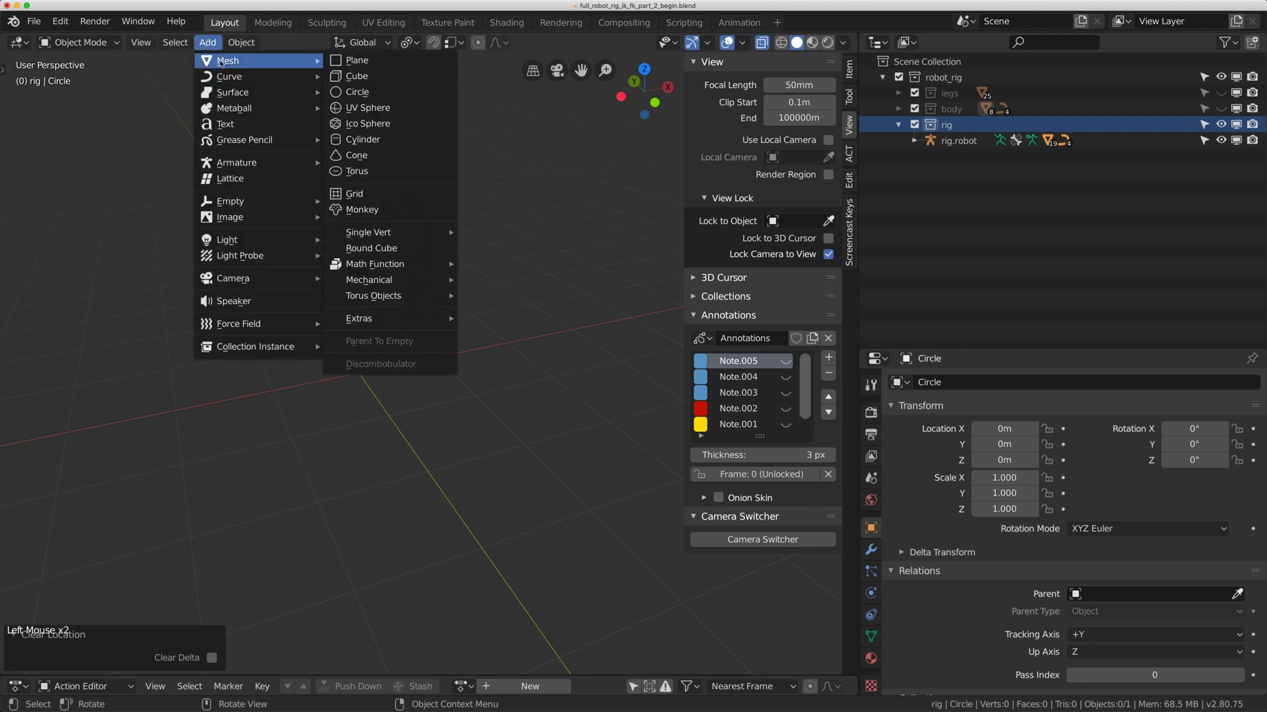
left_click(1225, 112)
middle_click(485, 225)
scroll("up", 3)
left_click(444, 401)
scroll("up", 3)
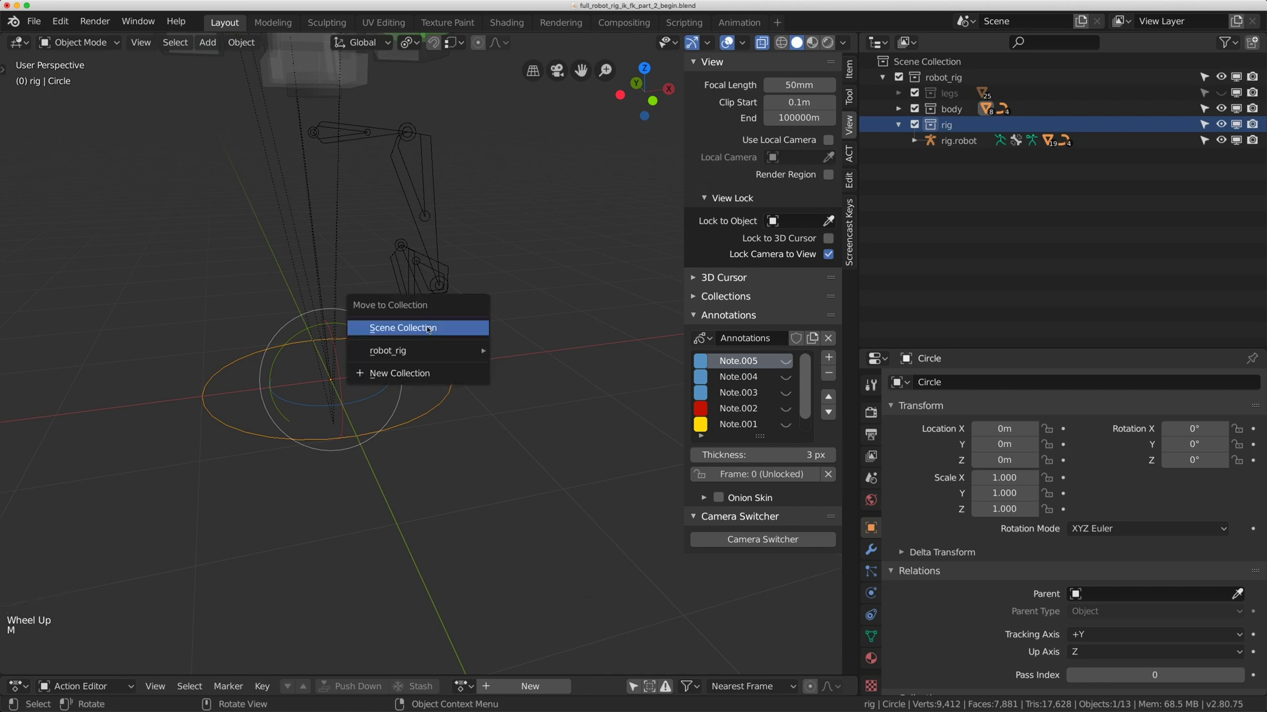
key("m")
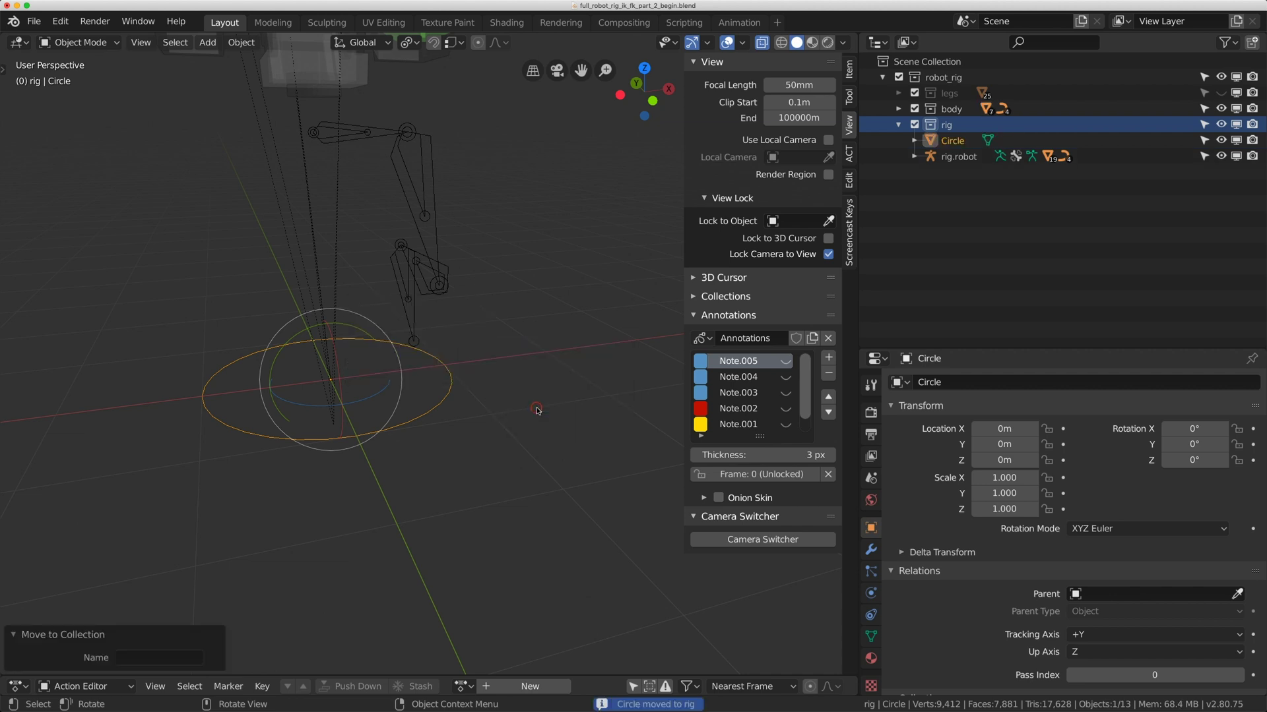
Select the rig.robot armature again ready to return to posing.
left_click(1227, 109)
middle_click(513, 258)
middle_click(535, 220)
scroll("up", 3)
left_click(433, 117)
middle_click(430, 144)
scroll("up", 3)
In Pose Mode set hip_fk.L.001's Viewport Display Custom Object to the Circle.
left_click(110, 48)
left_click(404, 156)
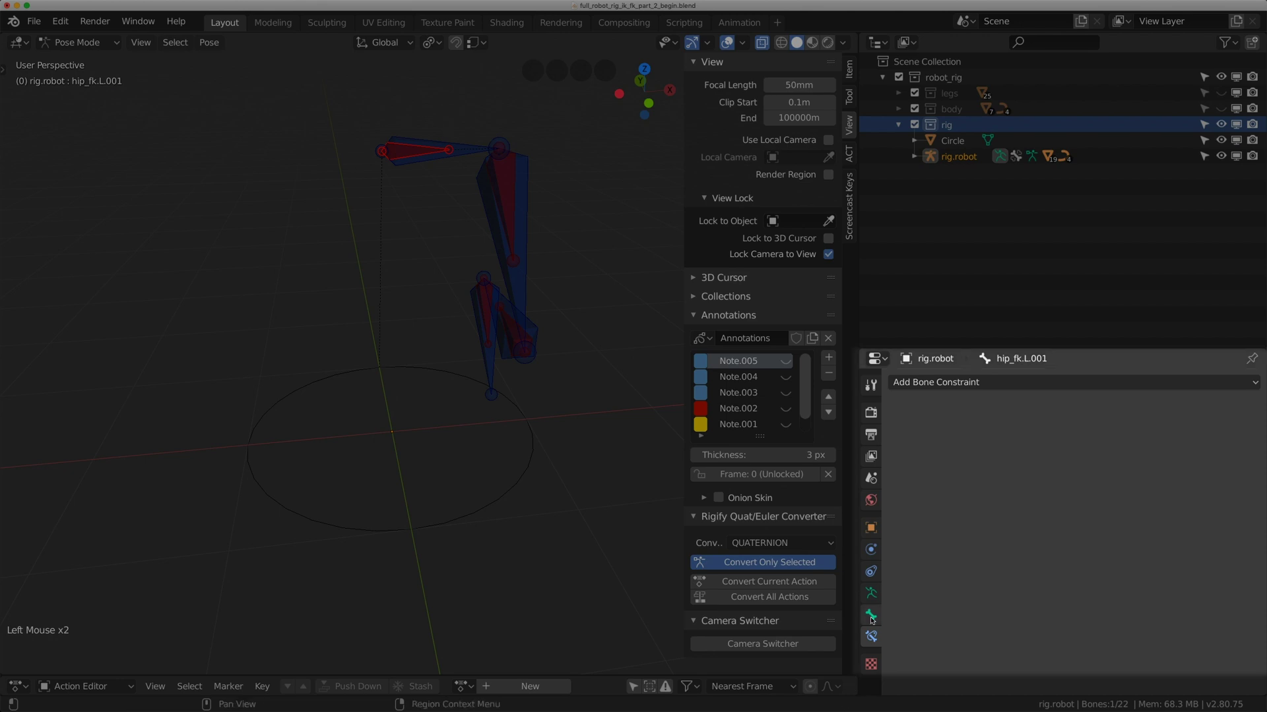
left_click(874, 617)
left_click(935, 410)
left_click(930, 499)
left_click(1115, 566)
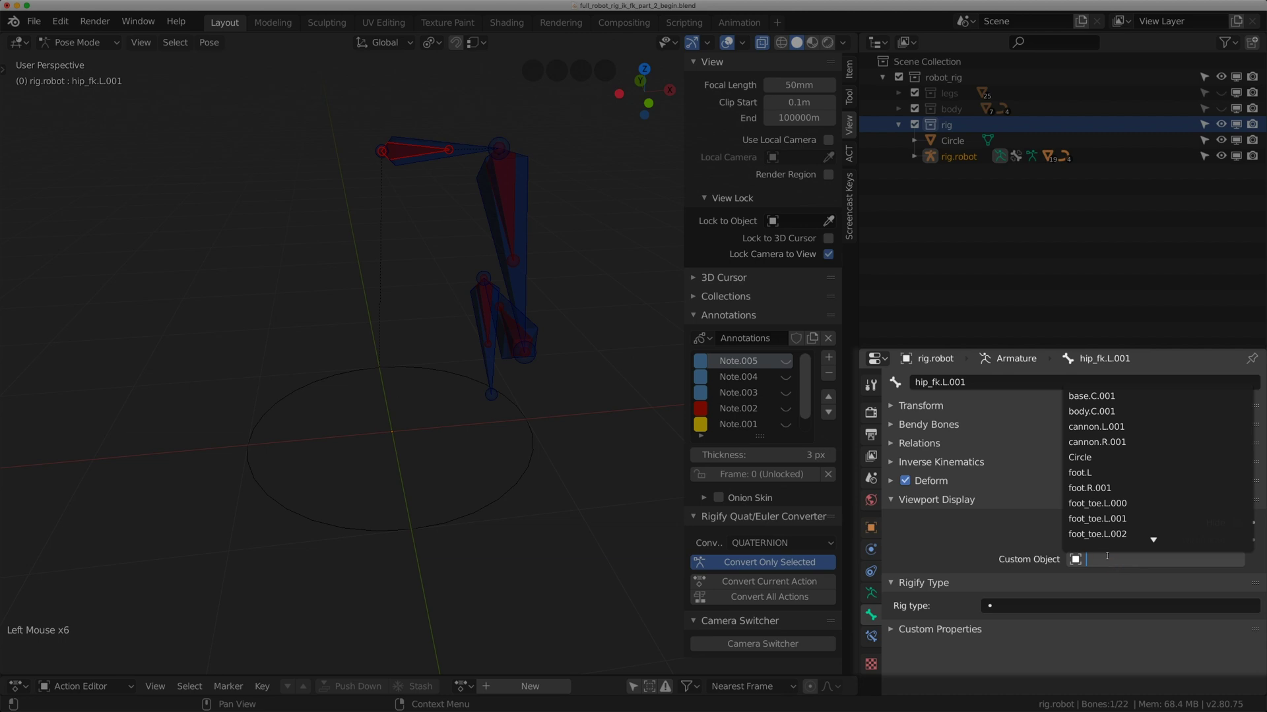
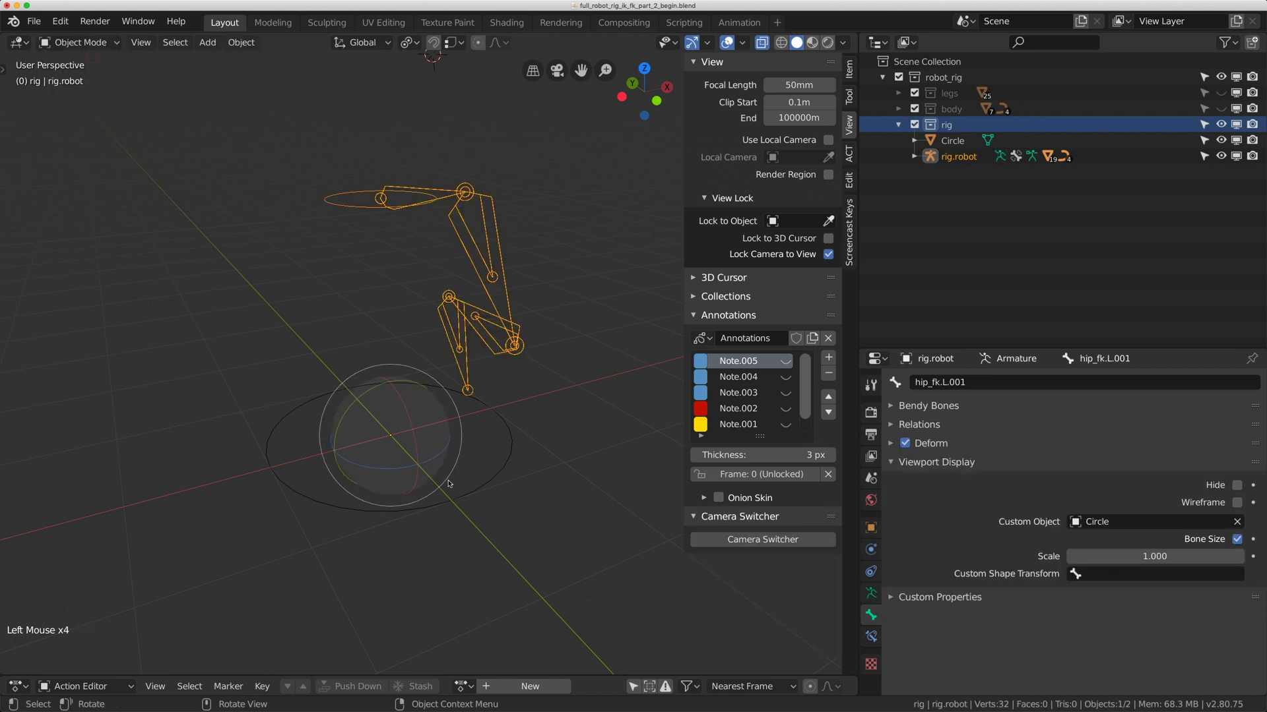
Switch to Object Mode and select the Circle object.
left_click(516, 443)
middle_click(494, 453)
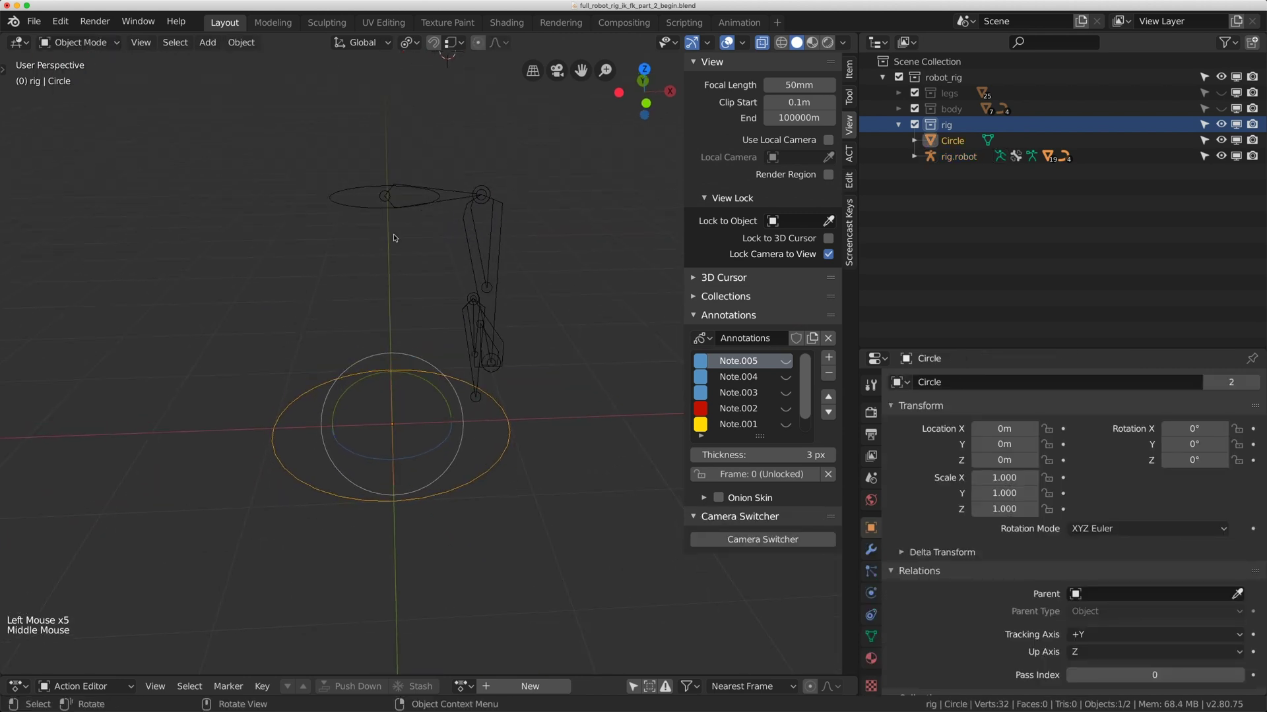
middle_click(410, 345)
Enter Edit Mode on the Circle and start rotating its vertices to stand the shape upright.
key("Tab")
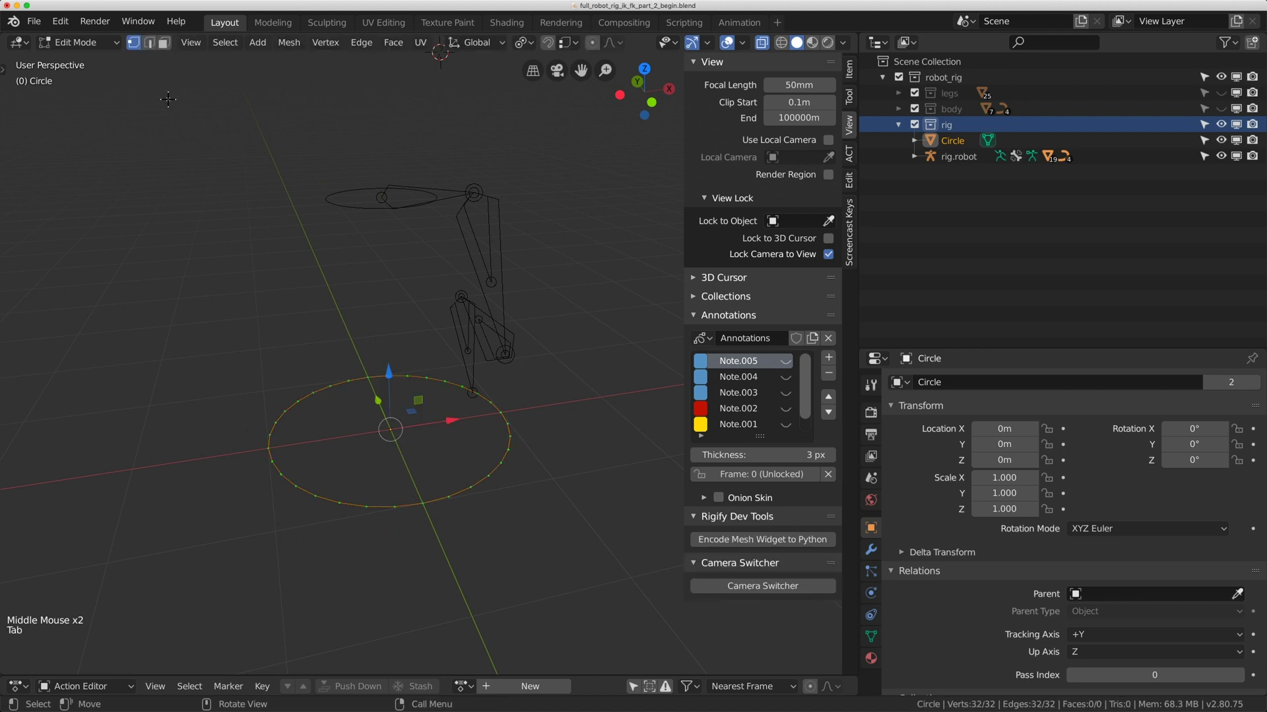
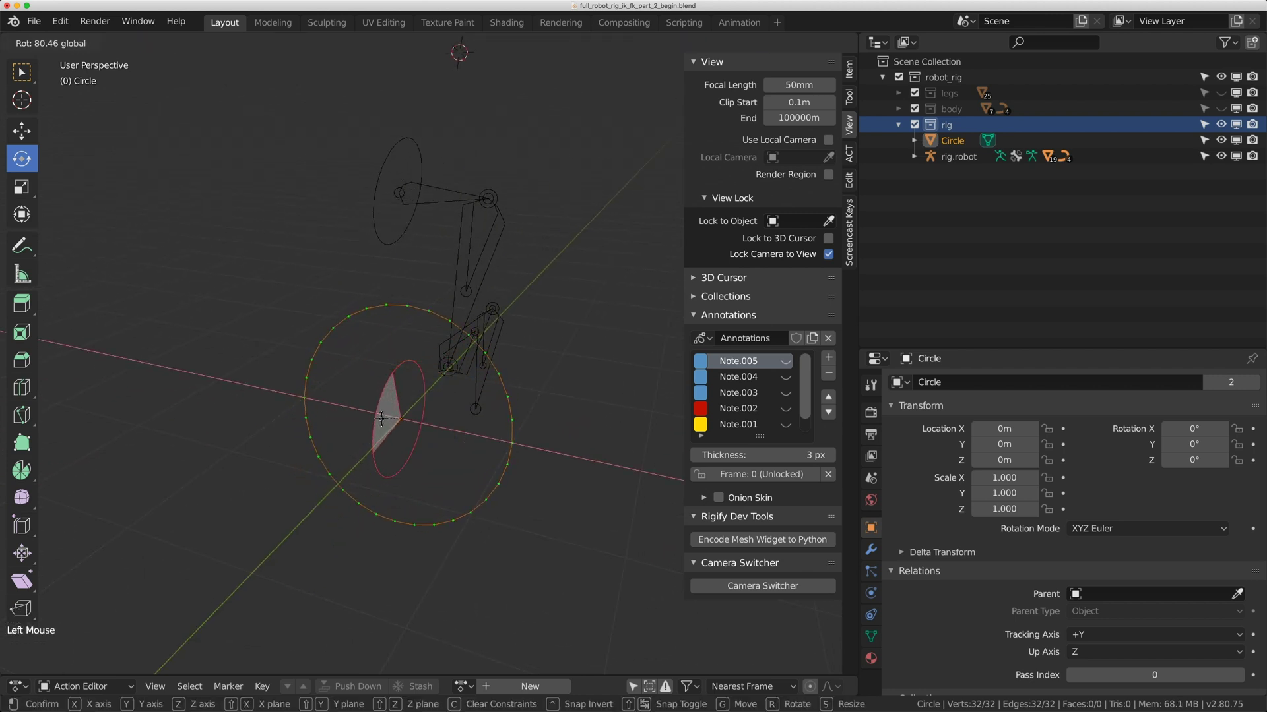
key("r")
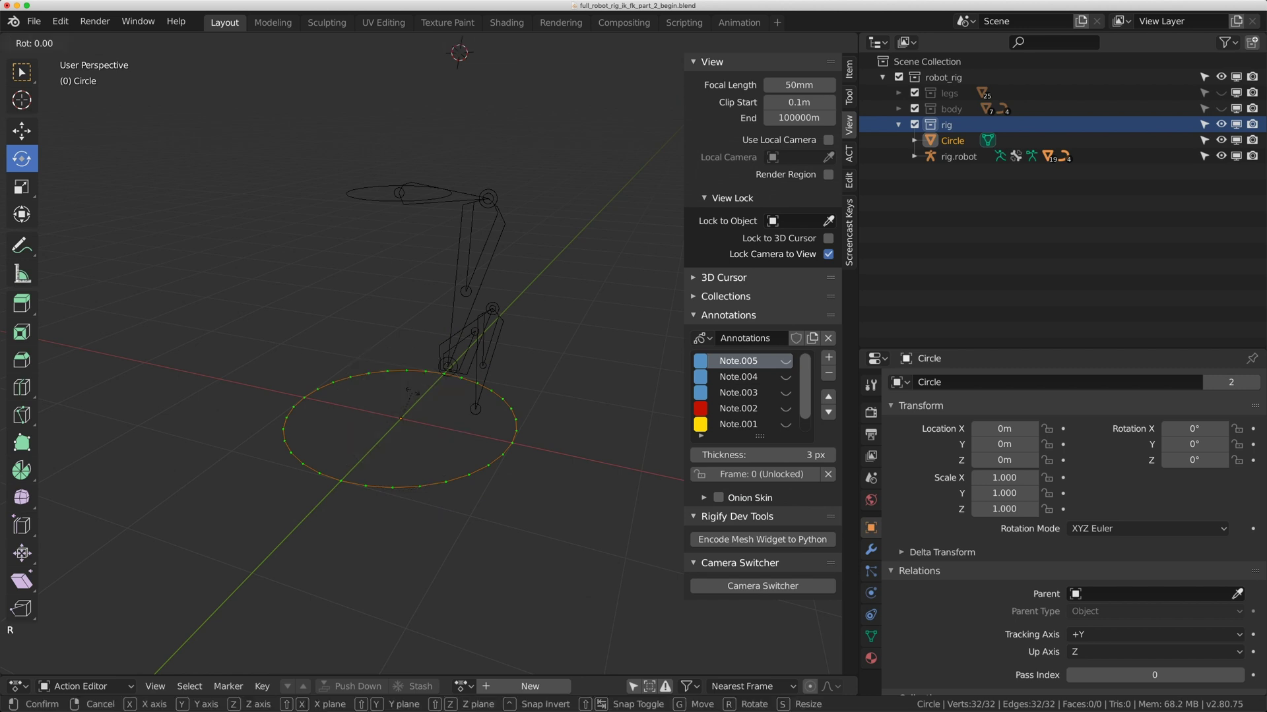
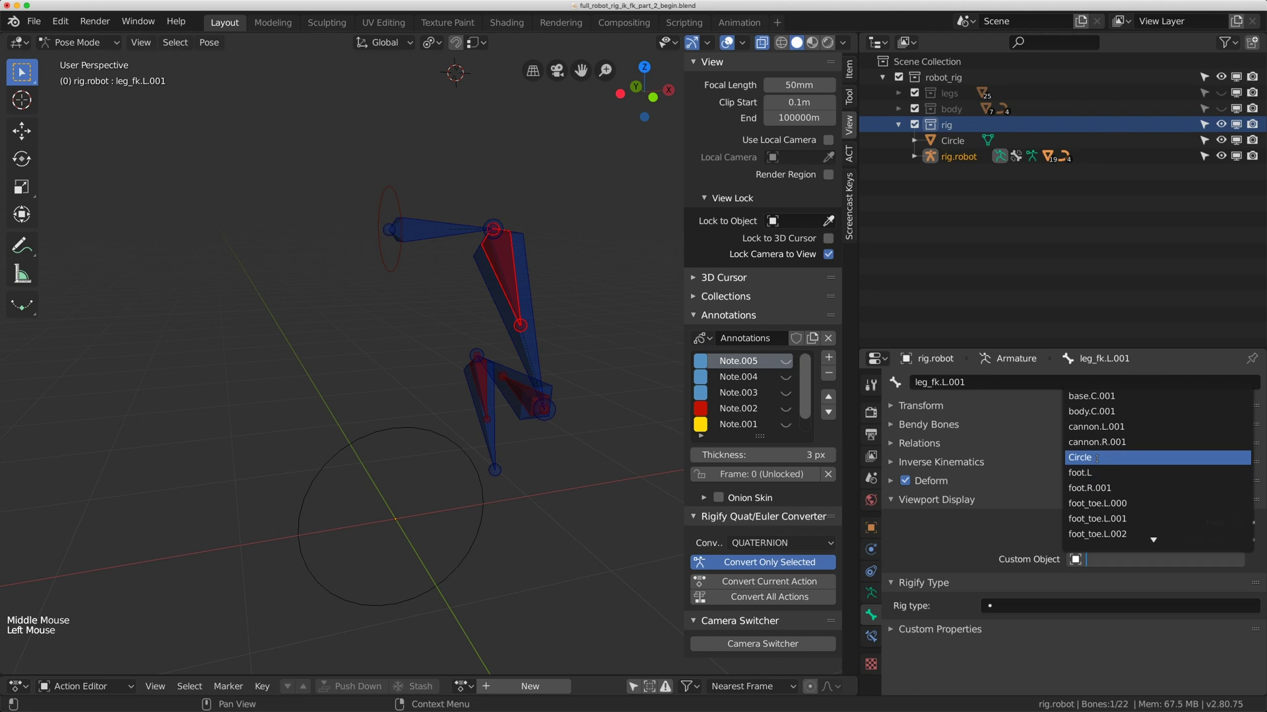
Give the FK leg bones the Circle custom shape and display the selected circles as wireframes.
middle_click(545, 329)
left_click(542, 395)
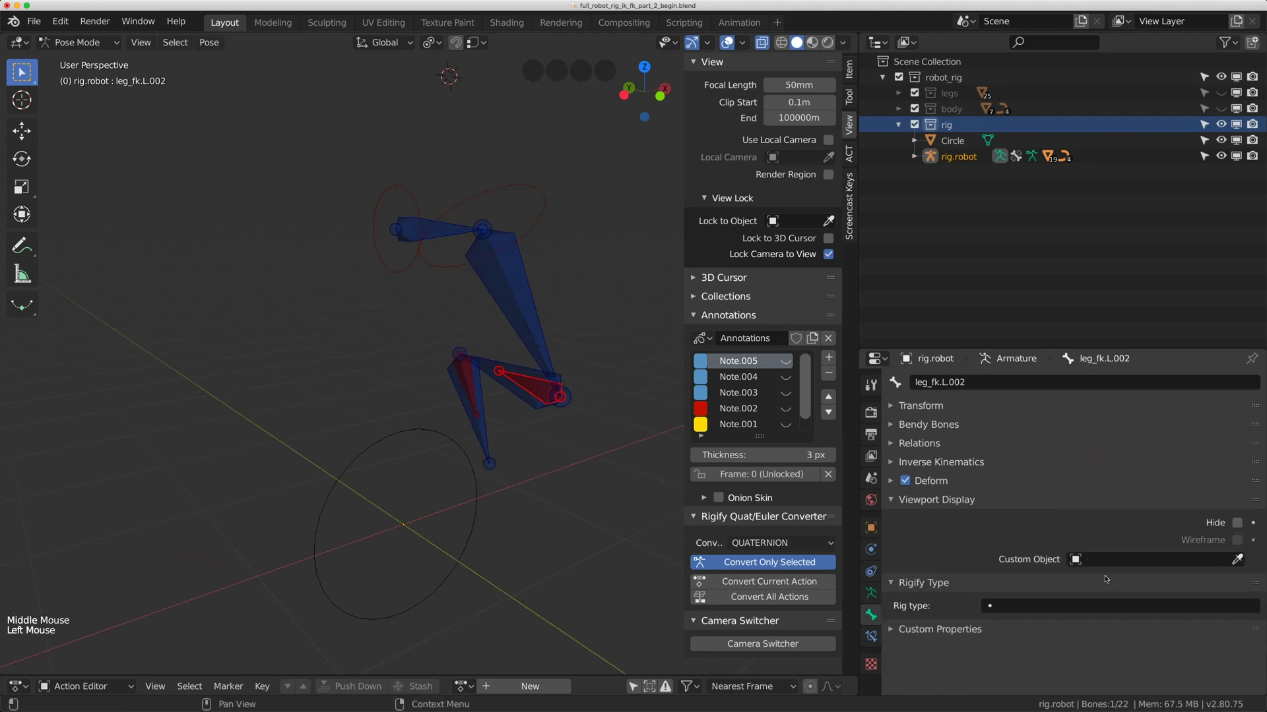
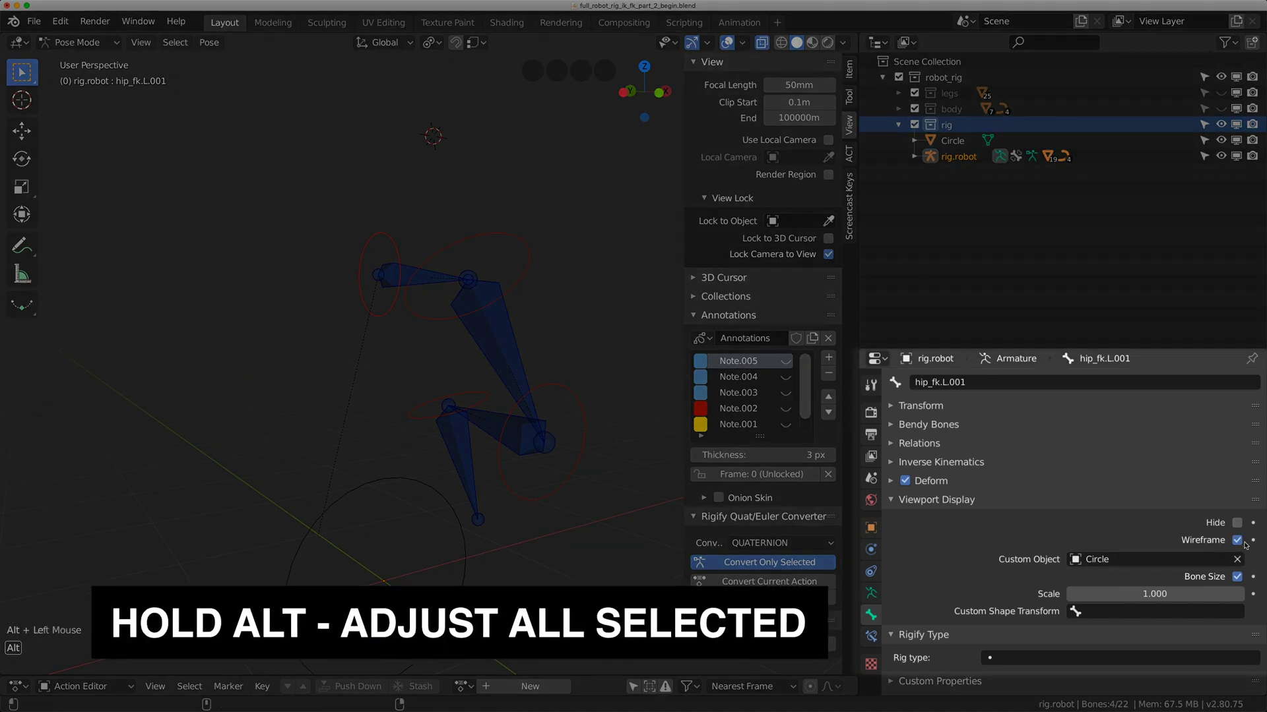
left_click(1219, 549)
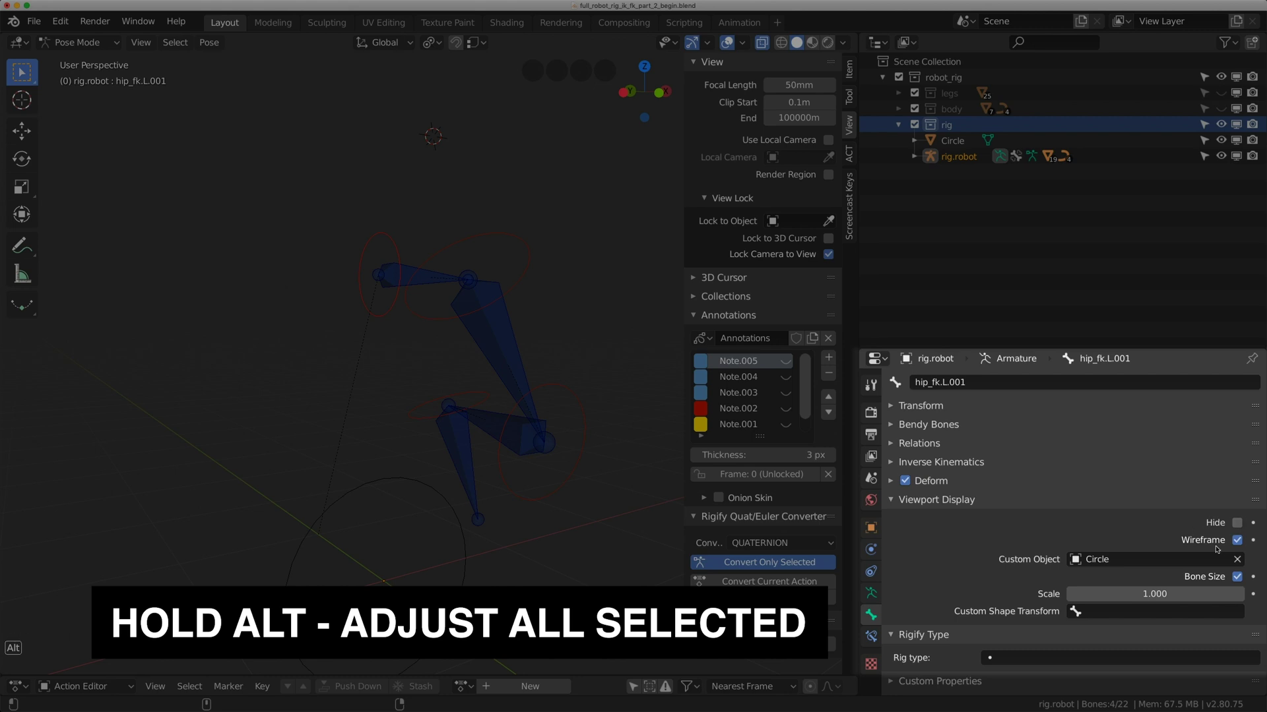
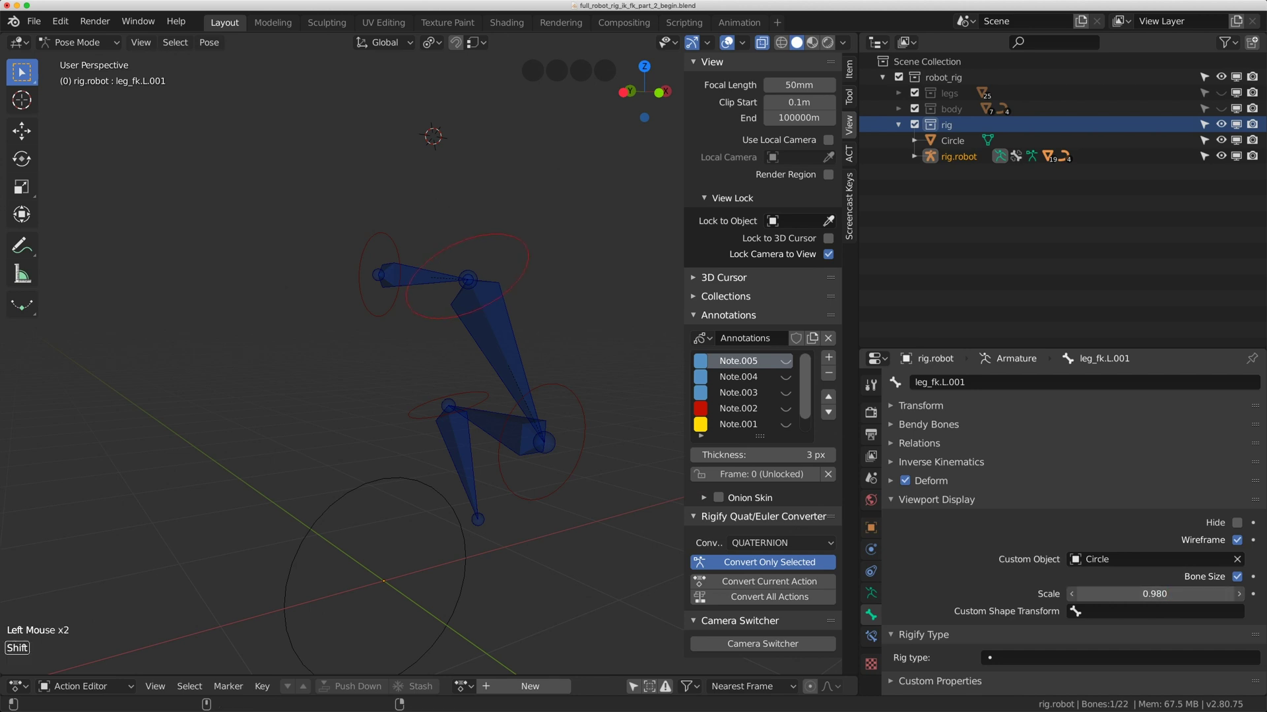
left_click(573, 395)
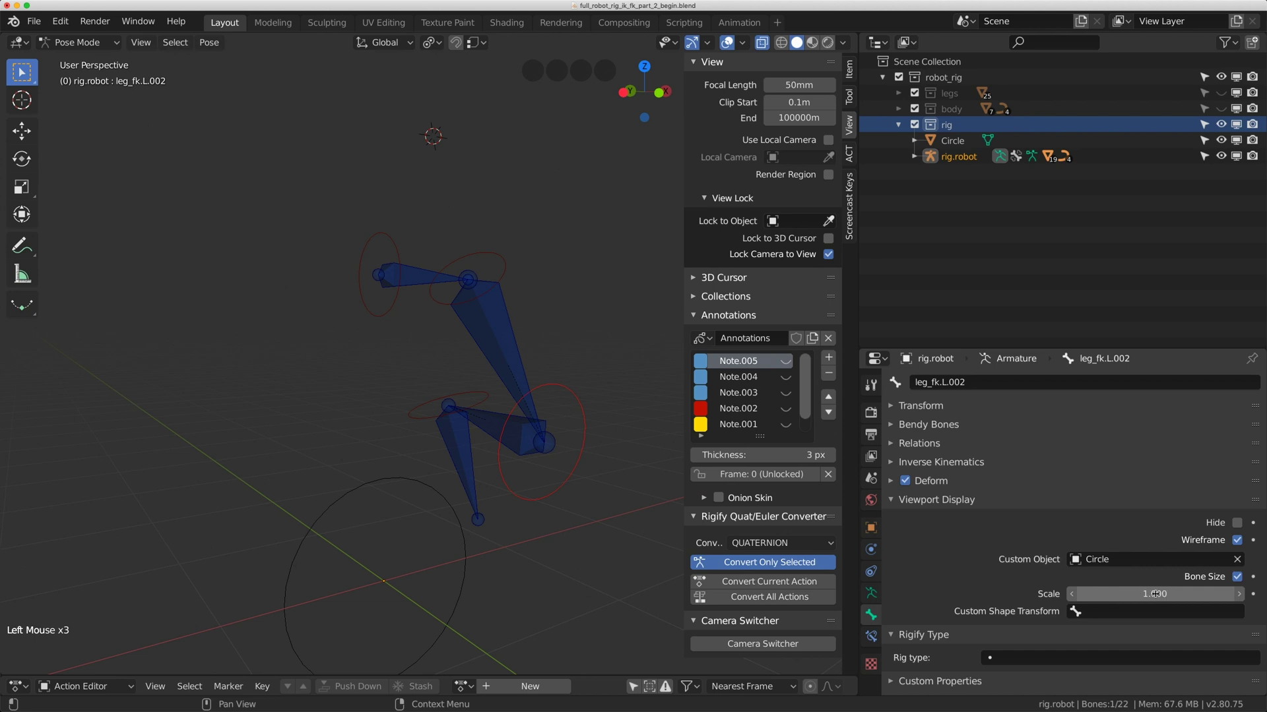
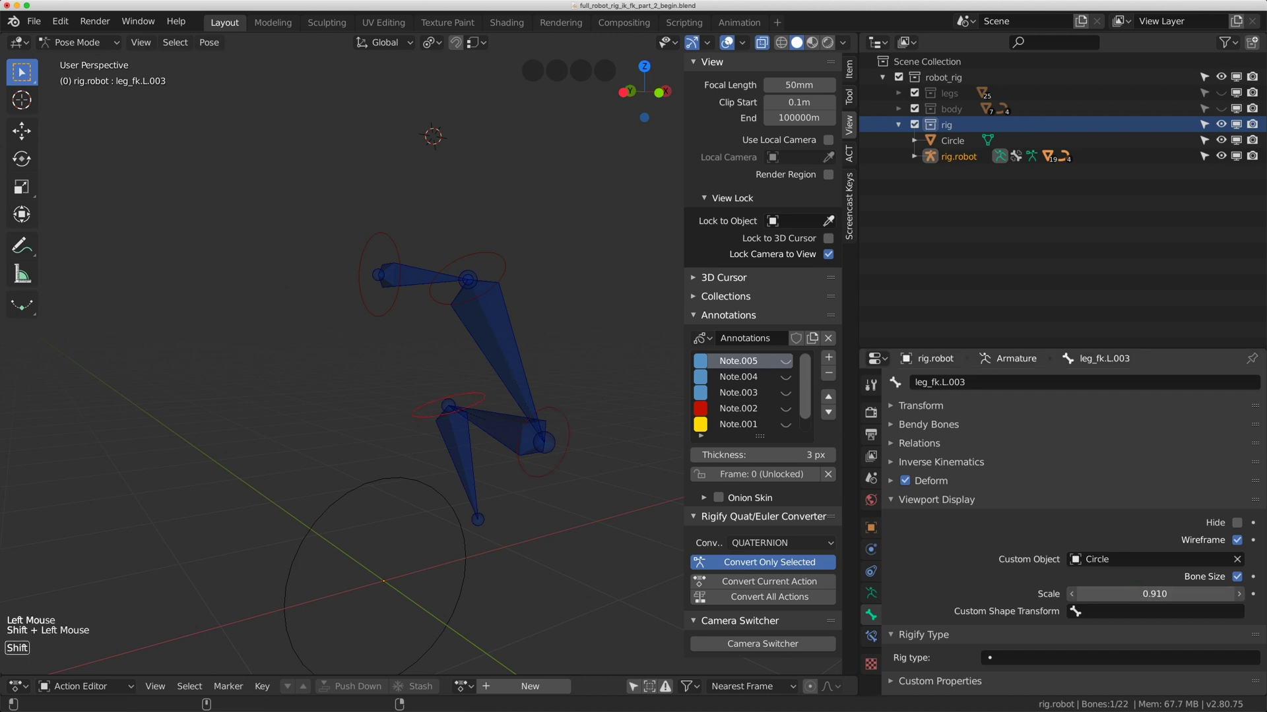
Unhide the leg mesh for reference and shrink the upper leg FK bone's circle to fit.
left_click(1223, 93)
middle_click(641, 239)
left_click(504, 263)
left_click(492, 264)
middle_click(525, 262)
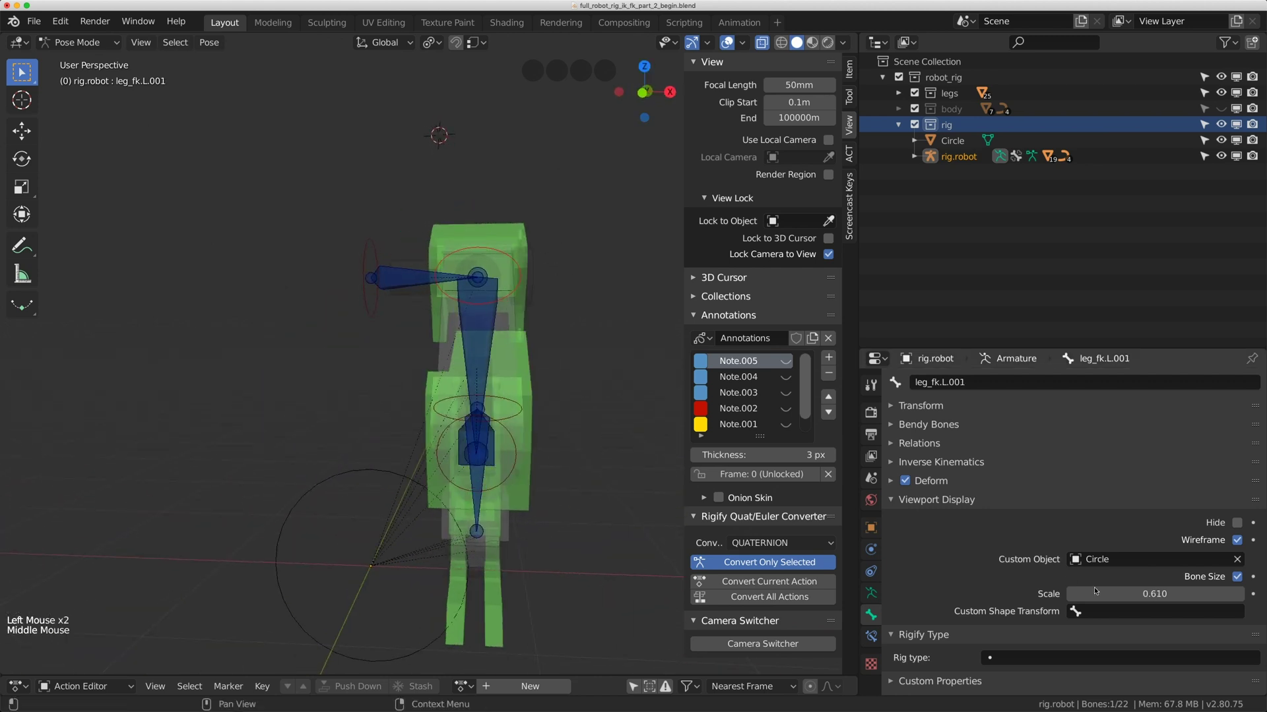
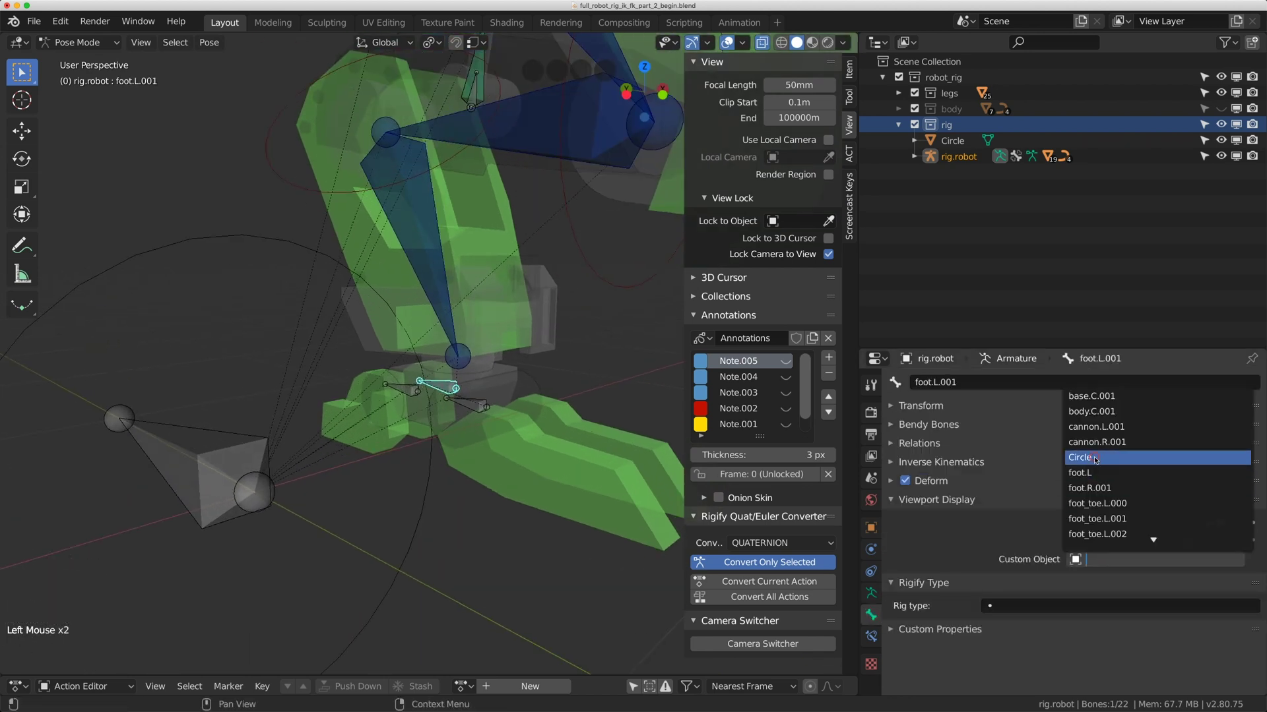
Give the foot and toe bones the Circle as their custom shape.
middle_click(409, 339)
scroll("up", 3)
left_click(490, 417)
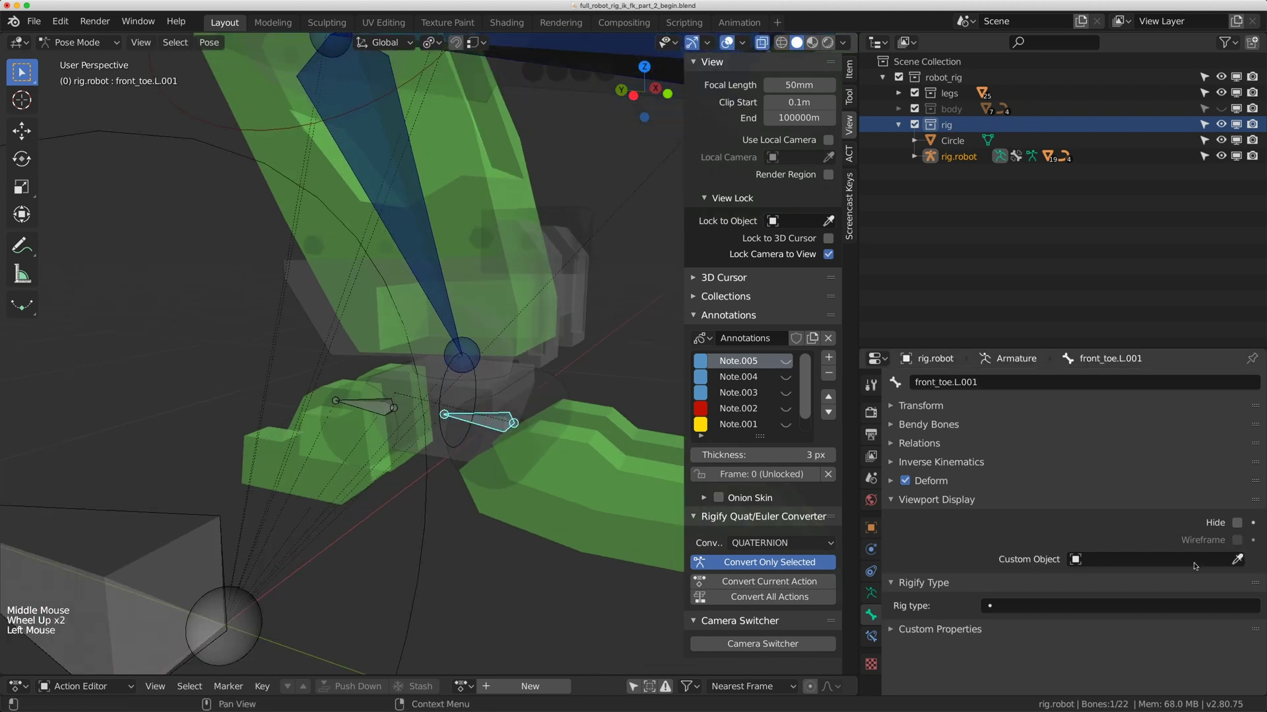
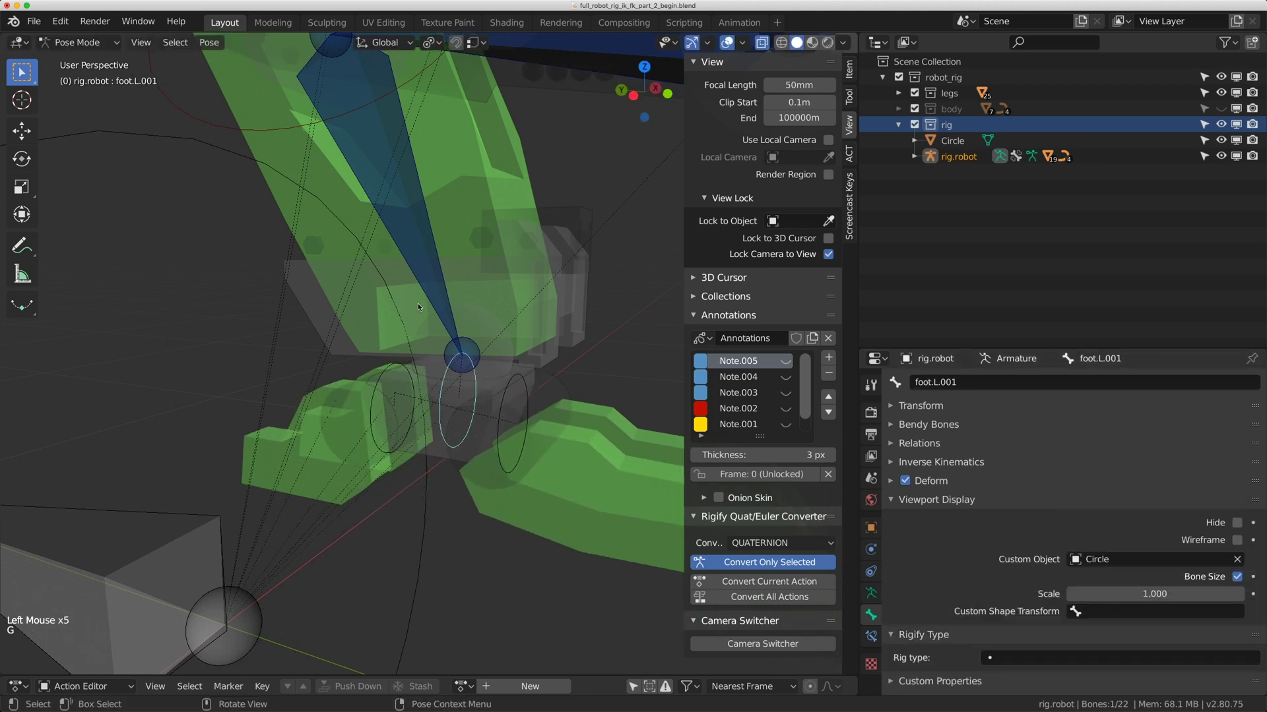
left_click(431, 287)
Enlarge the lower leg FK bone's circle and start a test rotation on leg_fk.L.003.
scroll("down", 3)
middle_click(483, 314)
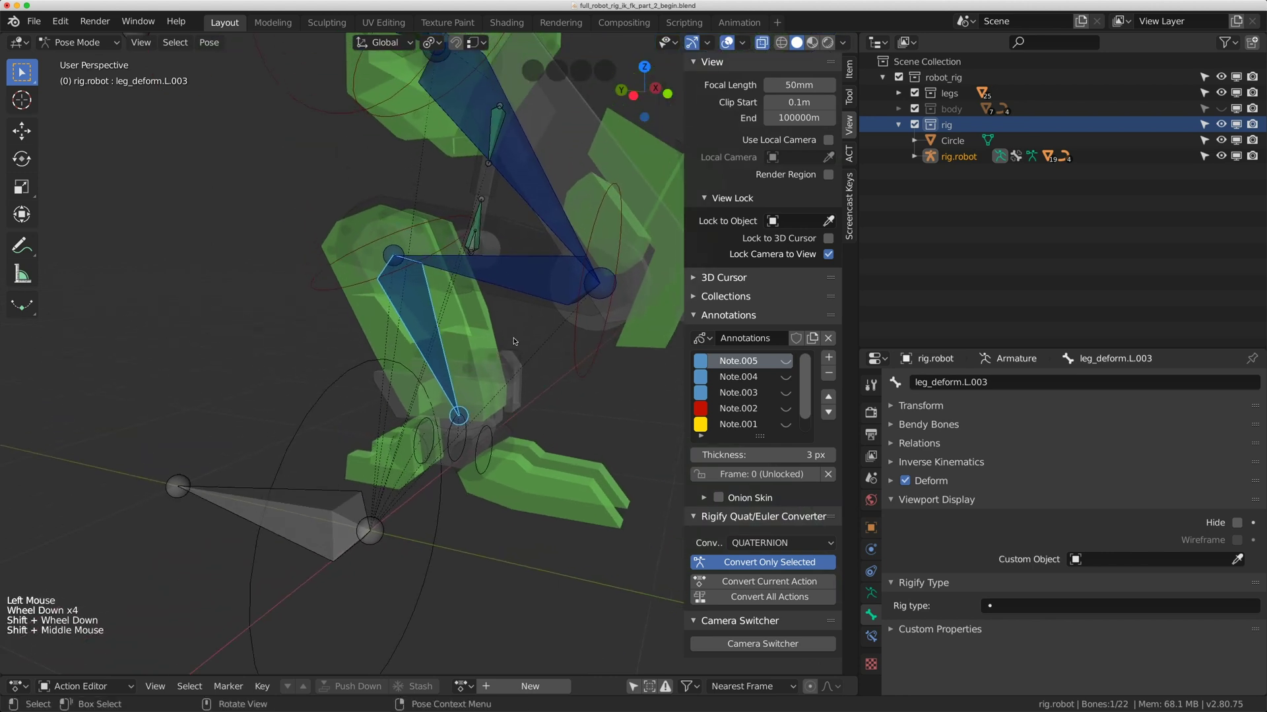
left_click(433, 224)
key("r")
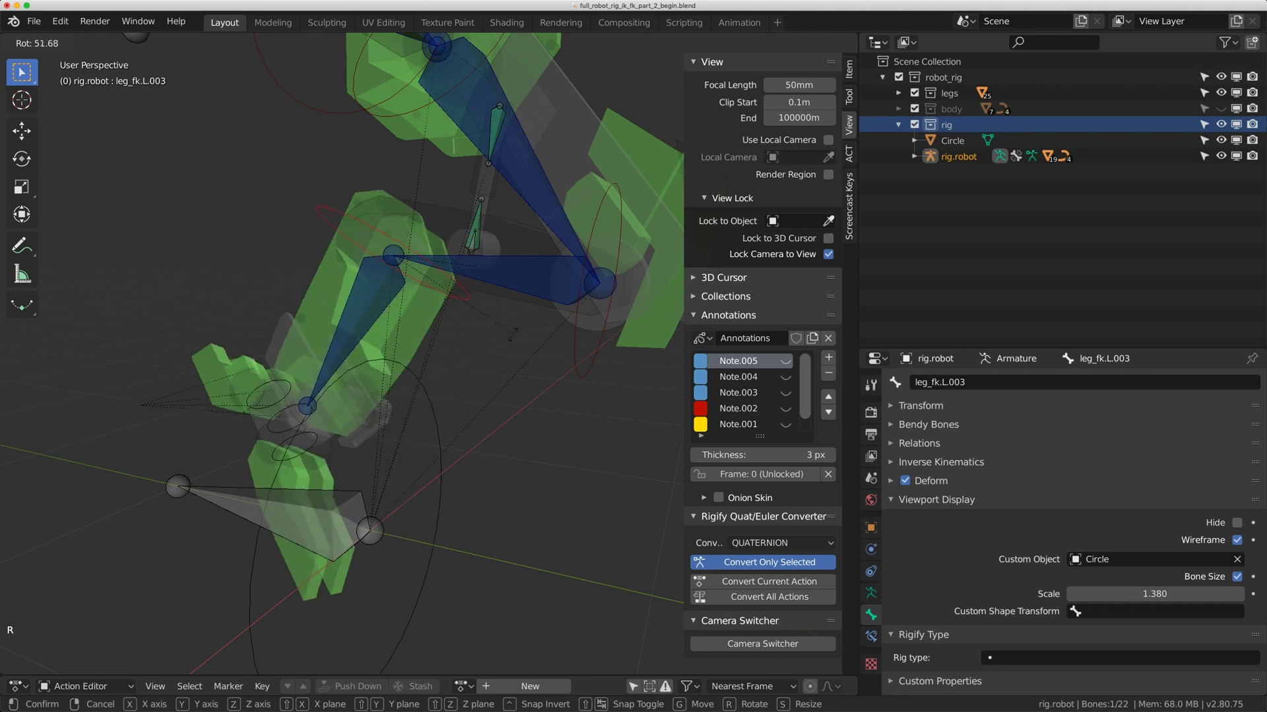
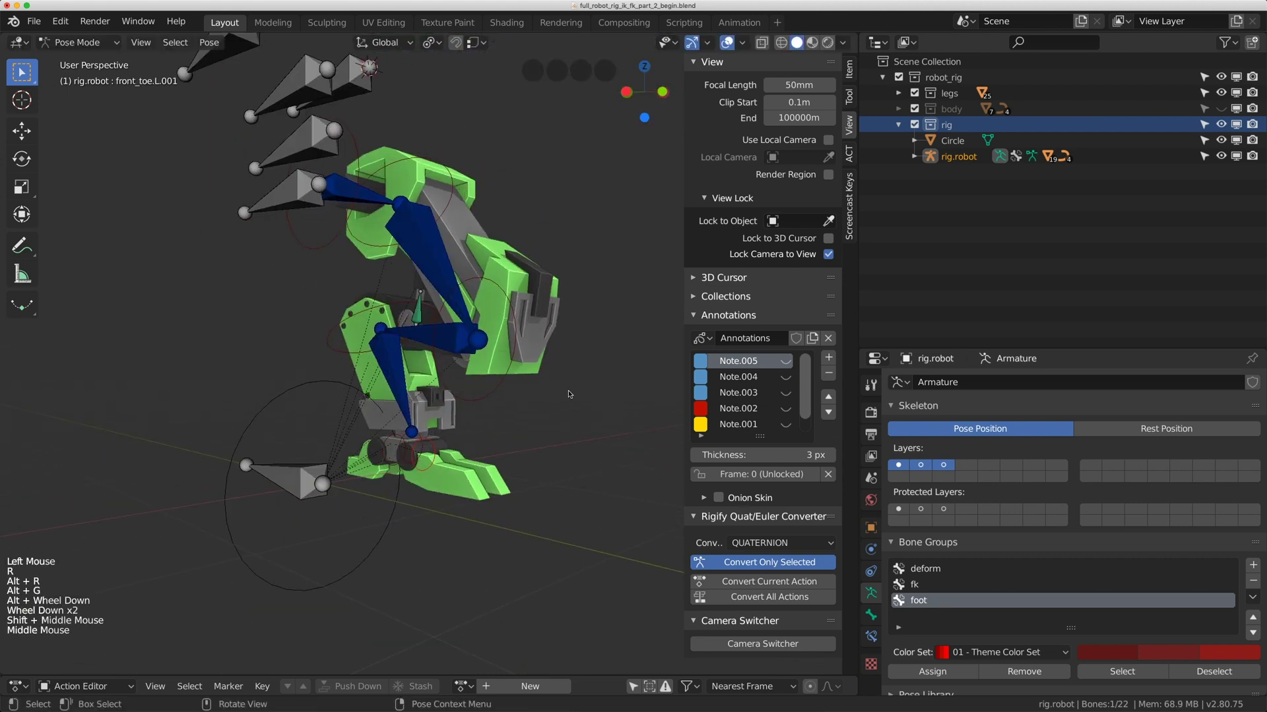
Test-rotate the middle leg FK bone, including around X, then clear its rotation and location.
left_click(494, 391)
middle_click(494, 382)
left_click(497, 411)
middle_click(505, 338)
key("r")
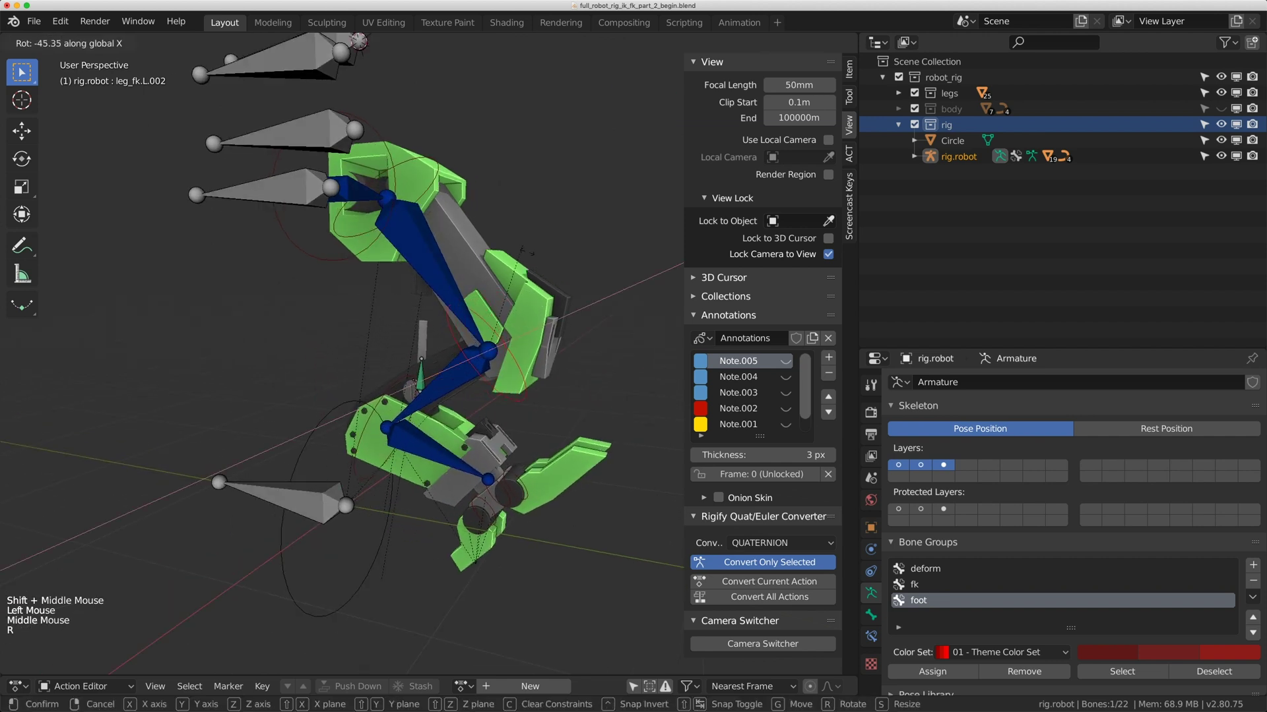
middle_click(529, 291)
key("r")
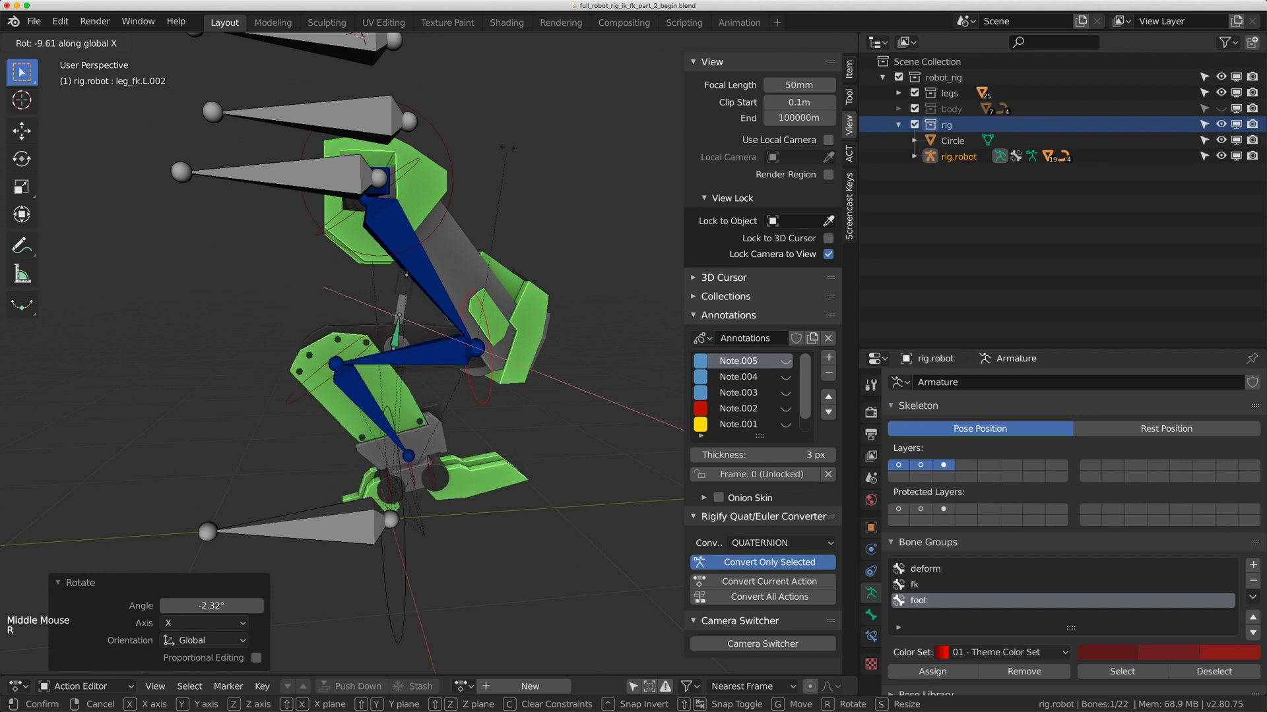
key("alt+r")
key("alt+g")
Test-rotate leg_fk.L.001 a couple of times to check the mesh follows.
middle_click(490, 239)
middle_click(435, 243)
scroll("up", 3)
left_click(393, 224)
left_click(391, 192)
key("r")
left_click(388, 194)
key("r")
left_click(386, 193)
scroll("down", 3)
middle_click(400, 220)
Rotate the upper leg and hip FK bone, then clear the pose back to rest with Alt+R and Alt+G.
left_click(386, 271)
left_click(387, 270)
key("r")
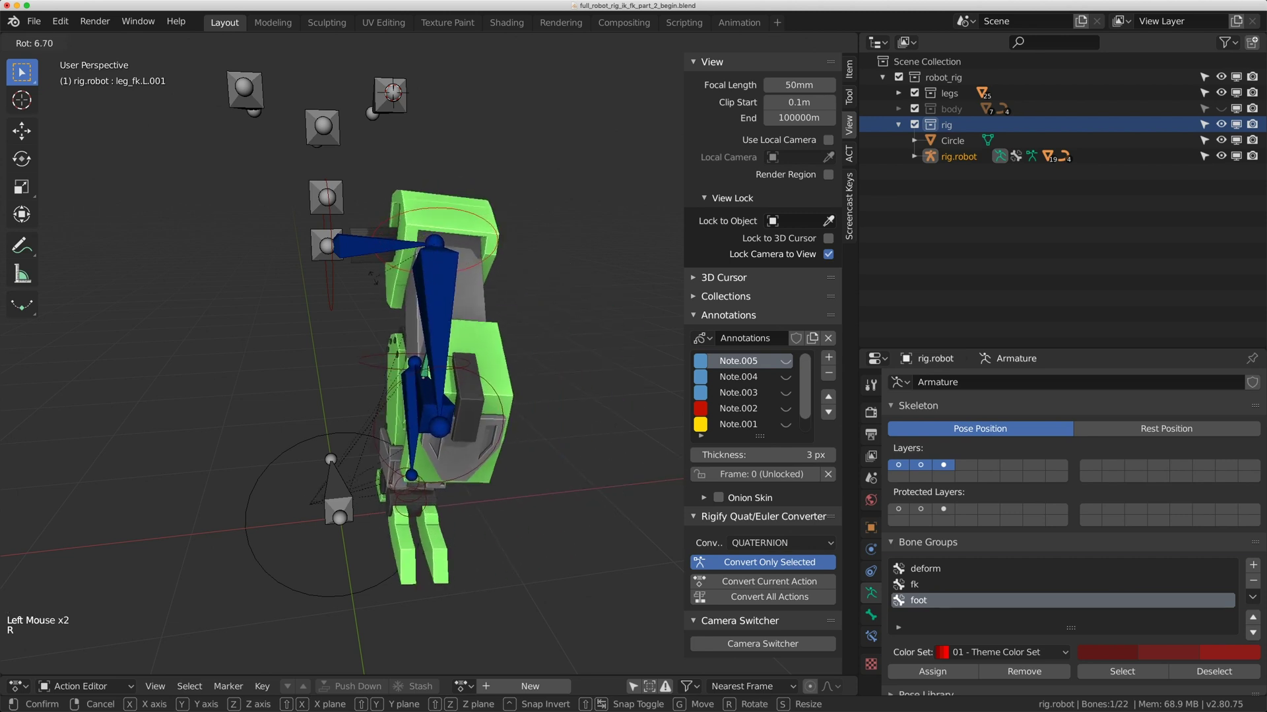
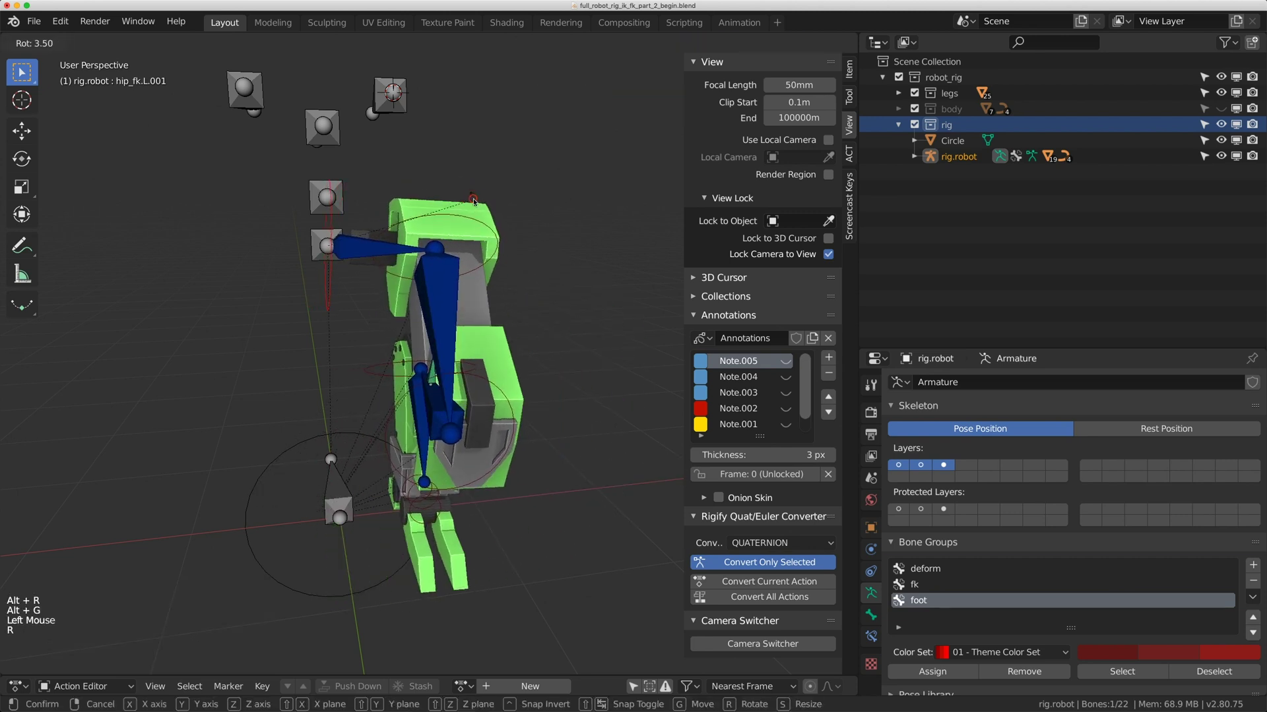
key("alt+r")
key("alt+g")
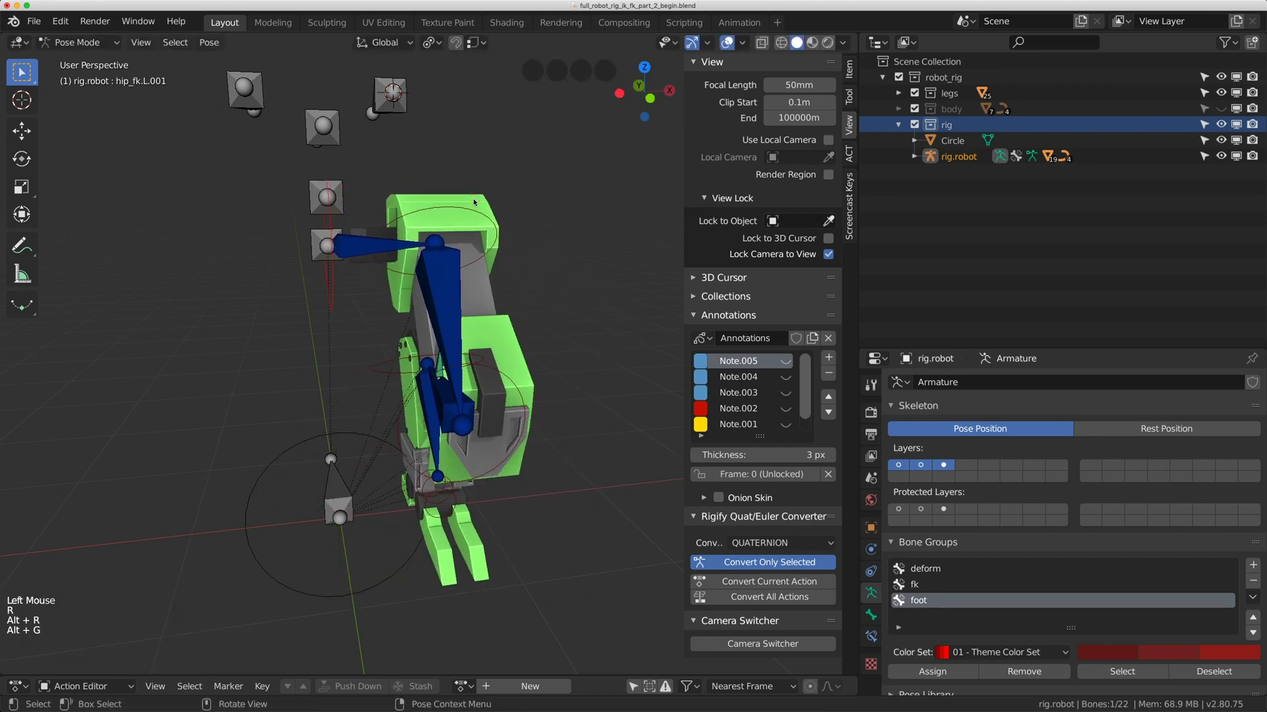